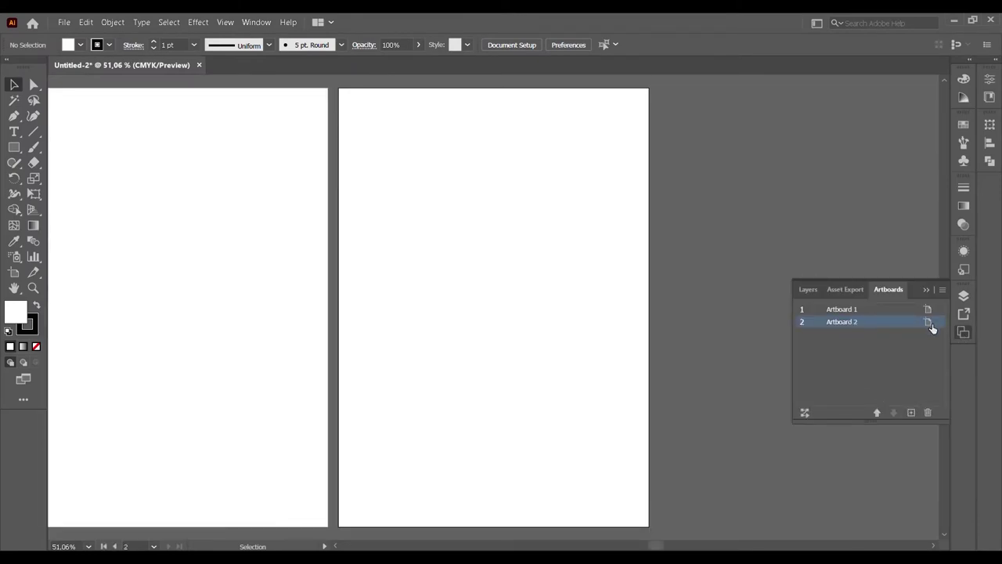
Resize Artboard 2 to a 230 × 110 mm landscape card.
double_click(937, 327)
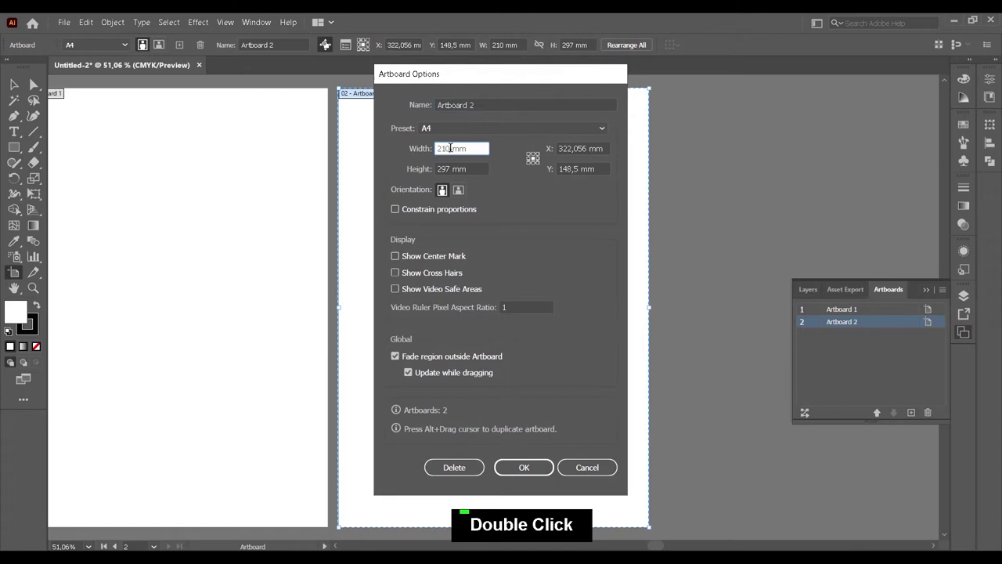
key(BackSpace)
key(BackSpace)
key(BackSpace)
key(BackSpace)
text(230)
text(110)
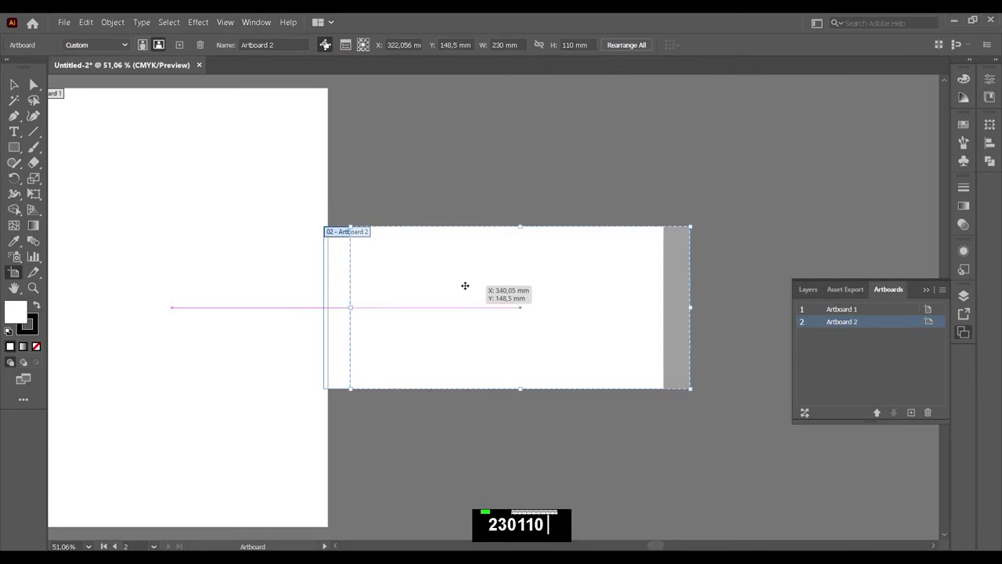
Finish rearranging the artboards so the card sits beside the portrait letterhead.
double_click(410, 156)
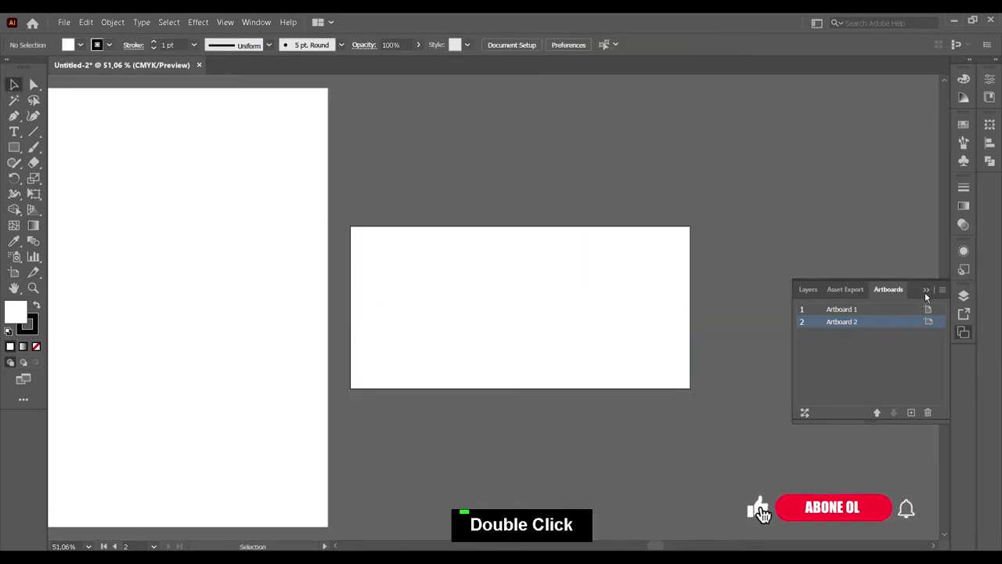
scroll(down, 3)
scroll(up, 3)
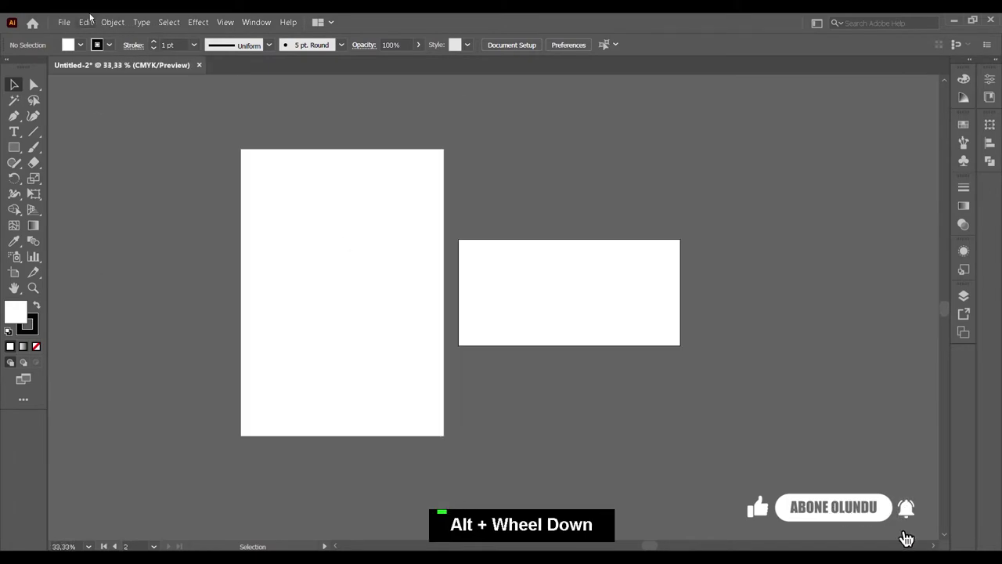
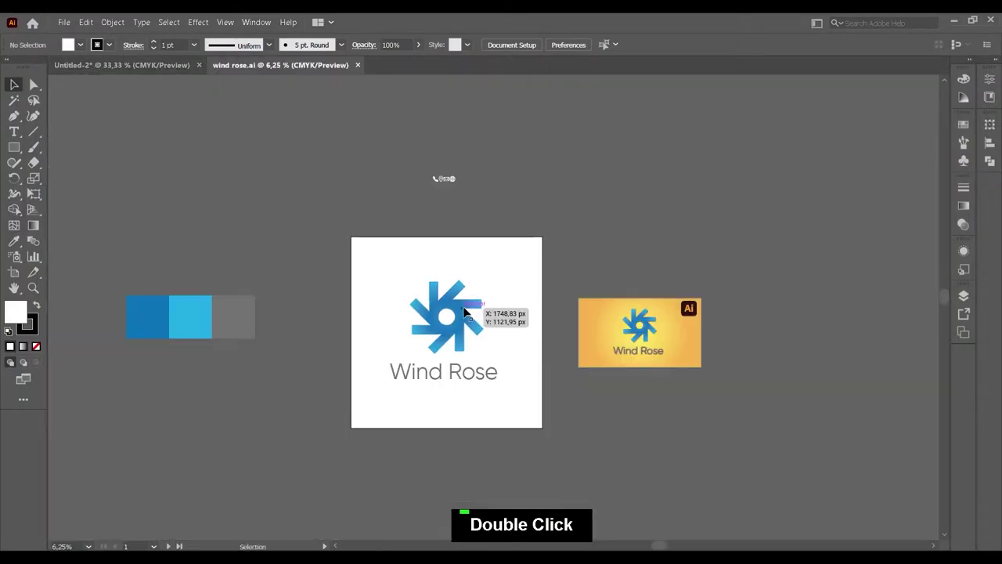
Group the Wind Rose logo, select it with the swatches and contact icons, and paste them into the letterhead document.
click(236, 326)
double_click(136, 289)
key(ctrl+g)
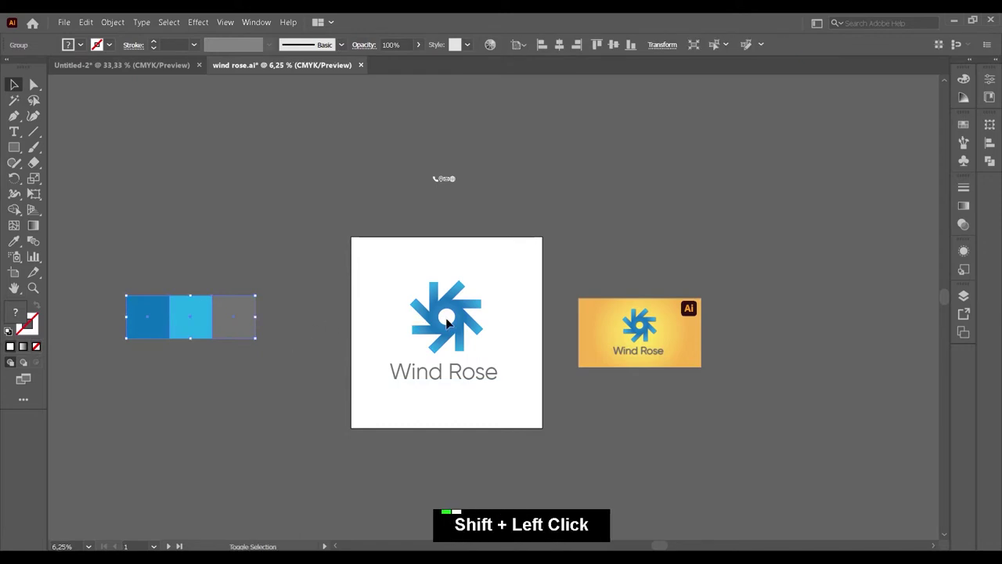
click(455, 329)
click(449, 178)
double_click(535, 203)
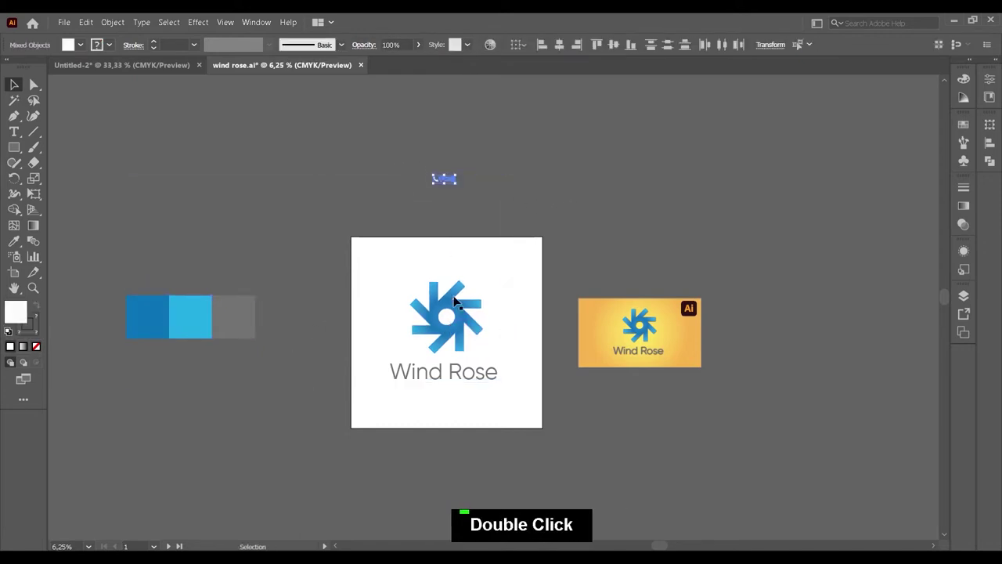
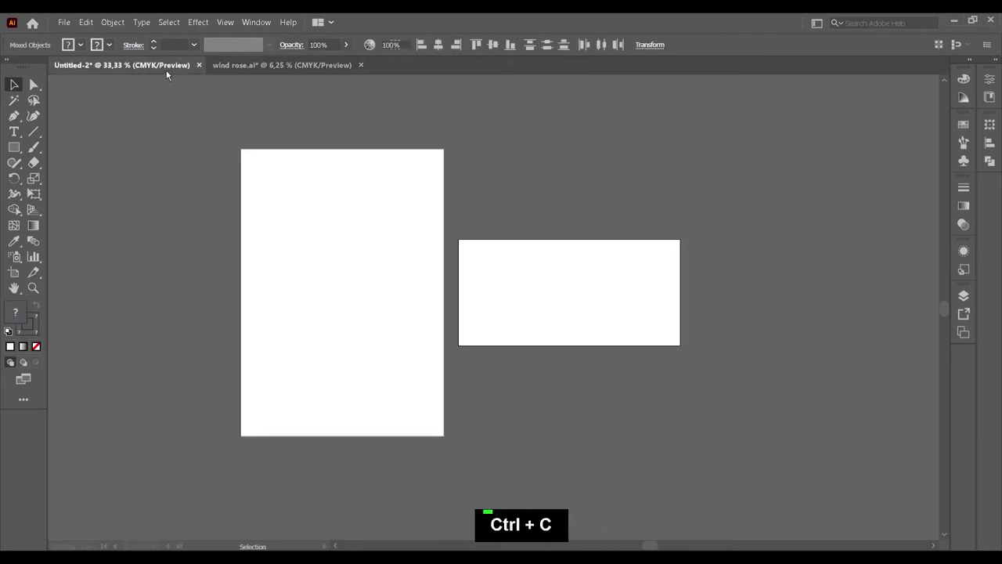
key(ctrl+v)
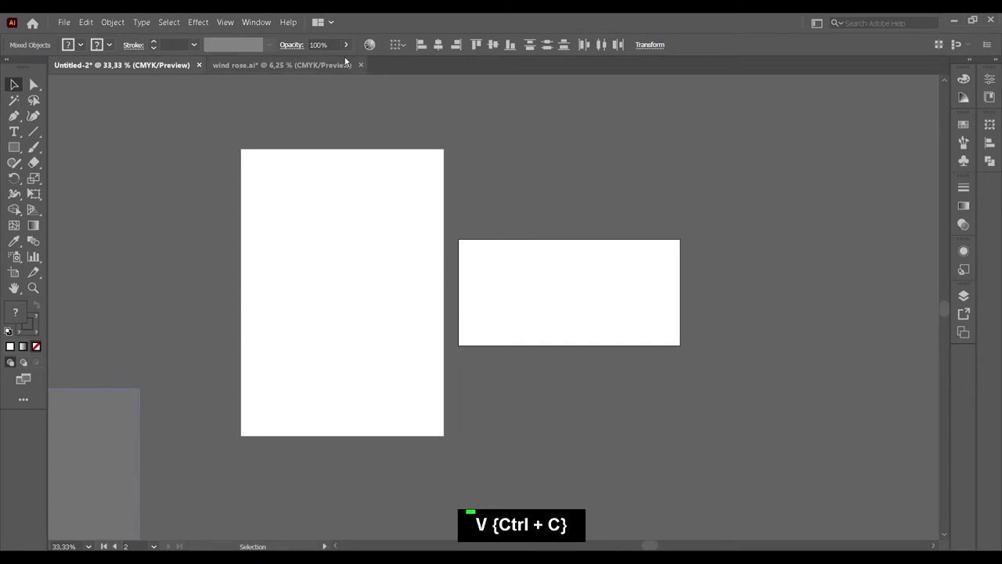
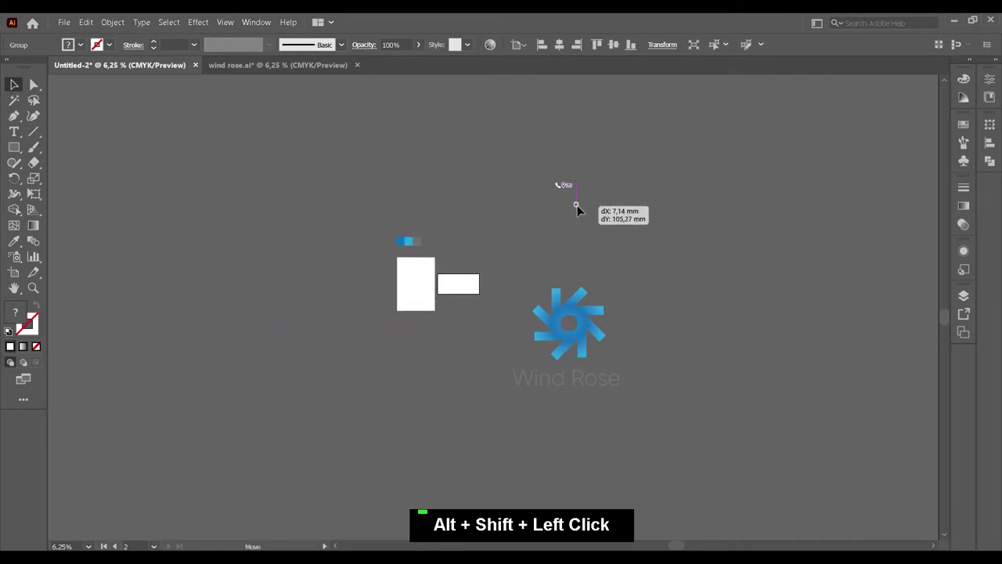
Place the swatches and icon row above the artboards and a small Wind Rose logo at the letterhead's top-left.
key(ctrl+z)
double_click(589, 198)
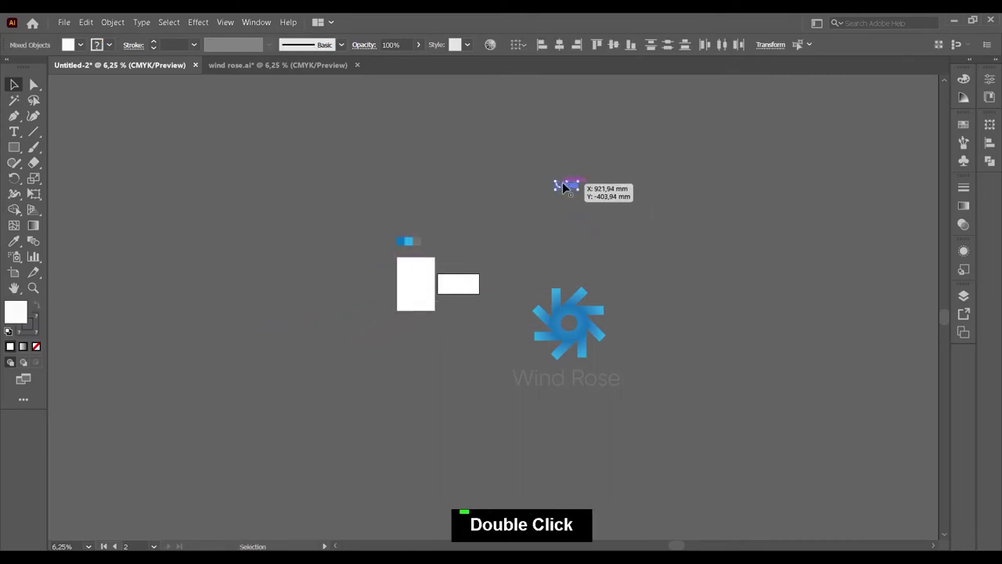
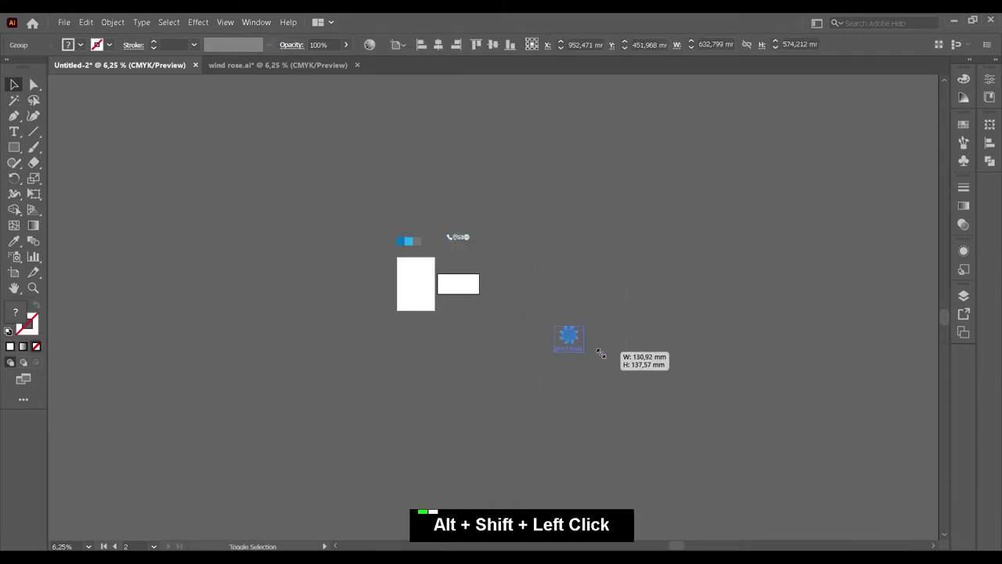
scroll(up, 3)
scroll(up, 3)
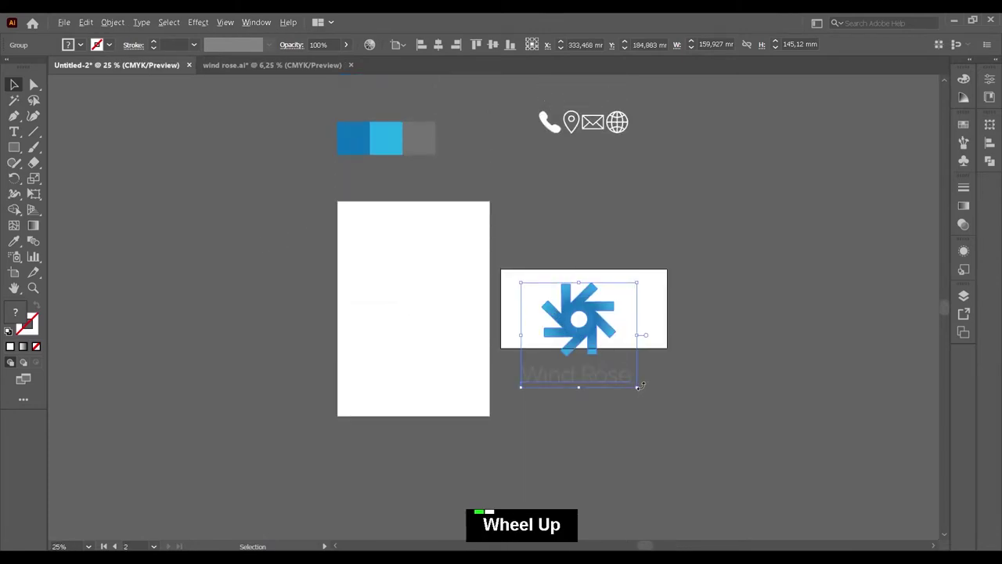
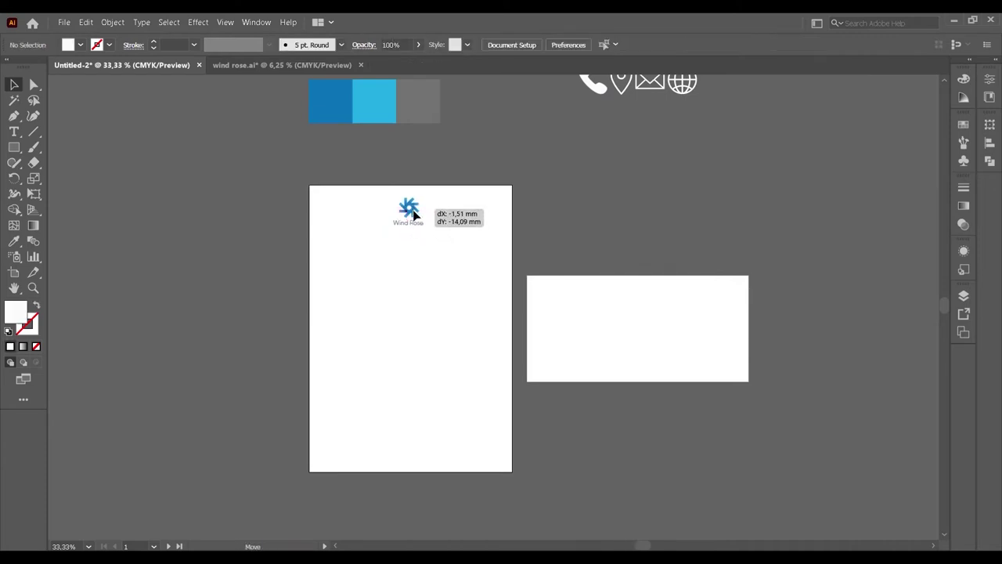
scroll(up, 3)
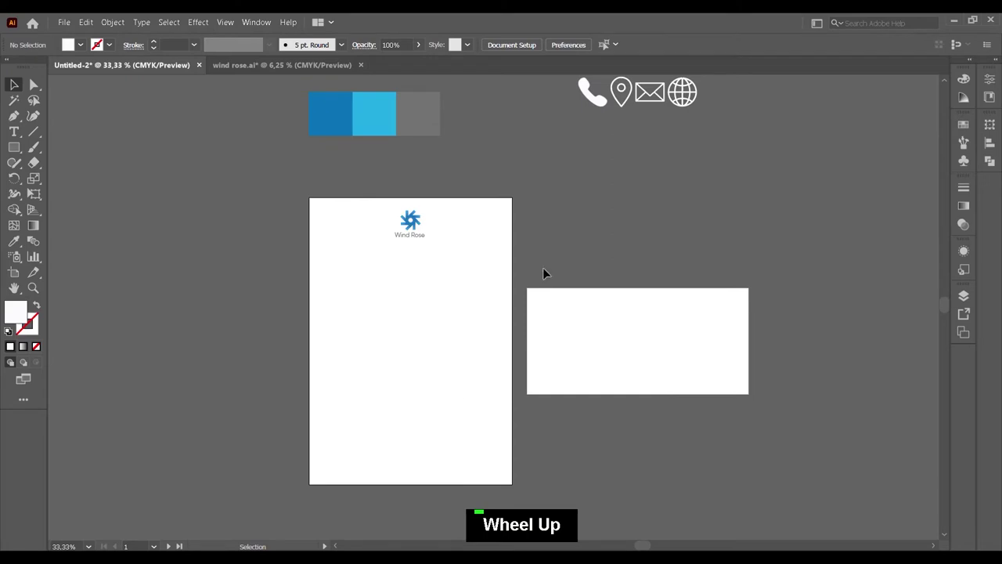
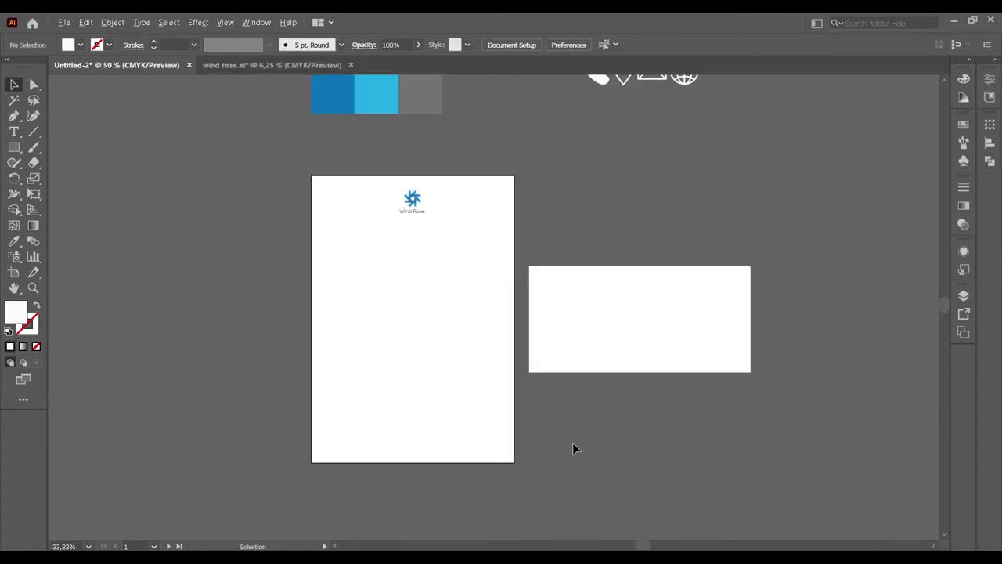
scroll(up, 3)
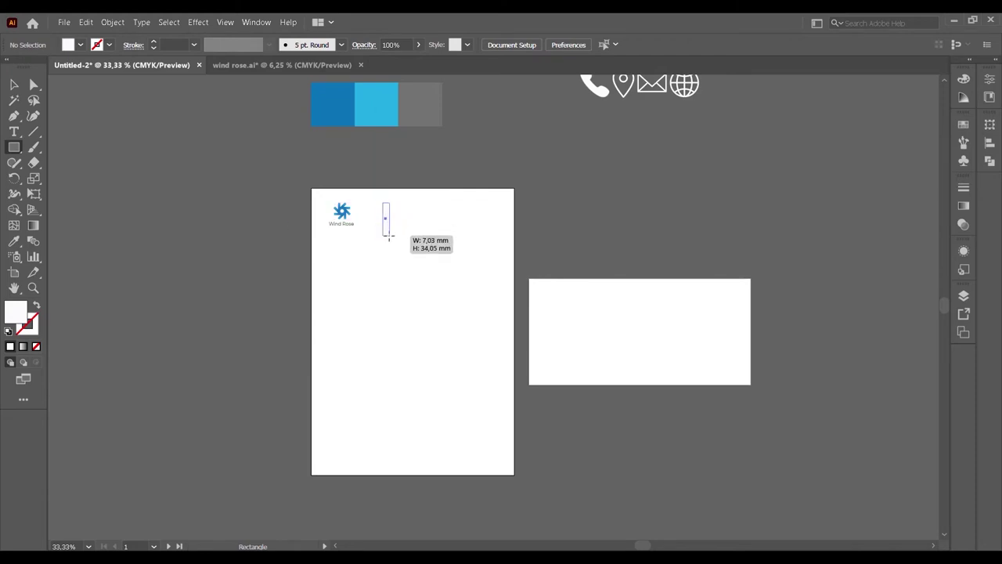
Slant the thin blue bar beside the logo by shifting its top corners to the right.
scroll(up, 3)
scroll(up, 3)
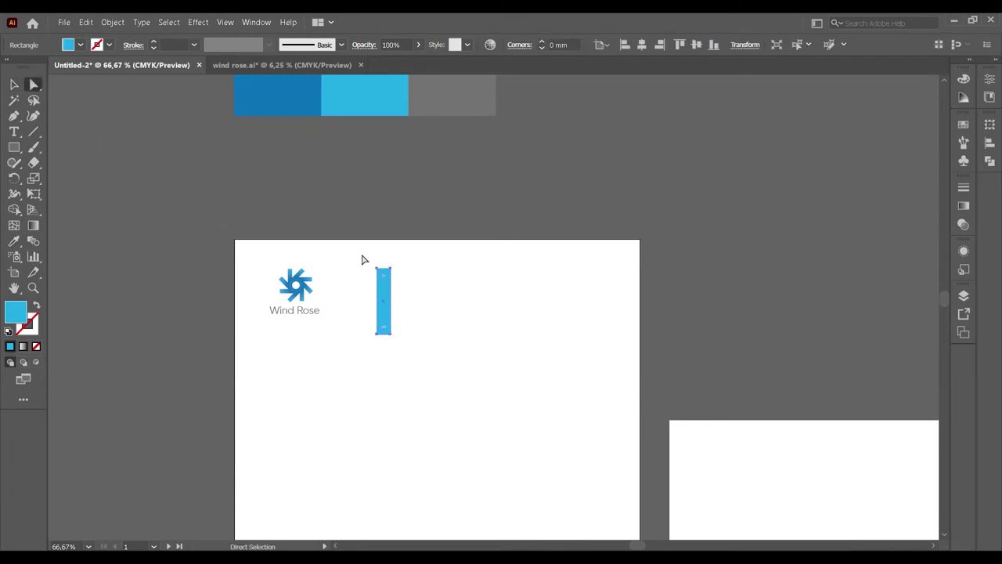
key(Right)
key(Right)
key(Right)
key(Right)
key(Right)
key(Right)
key(Right)
key(Right)
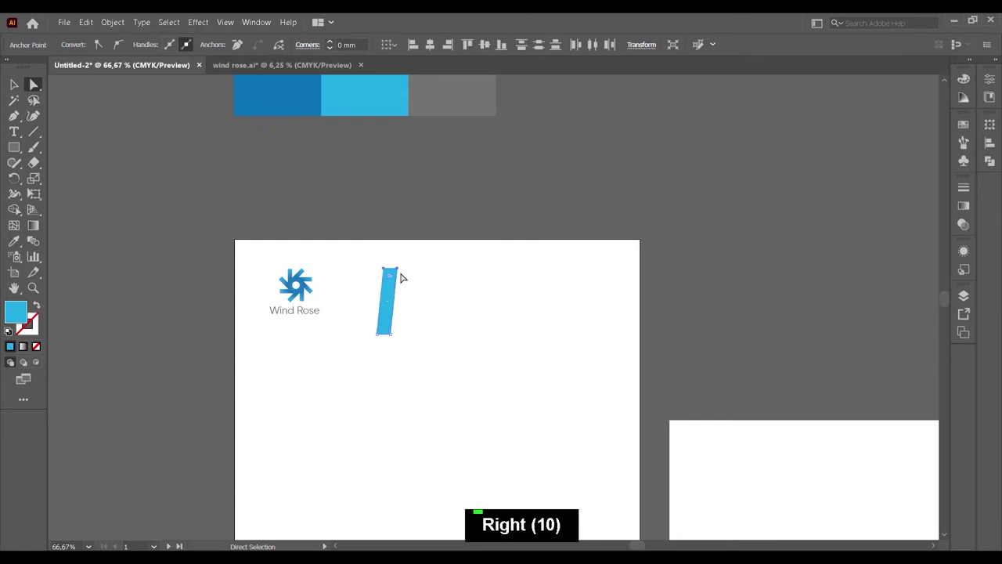
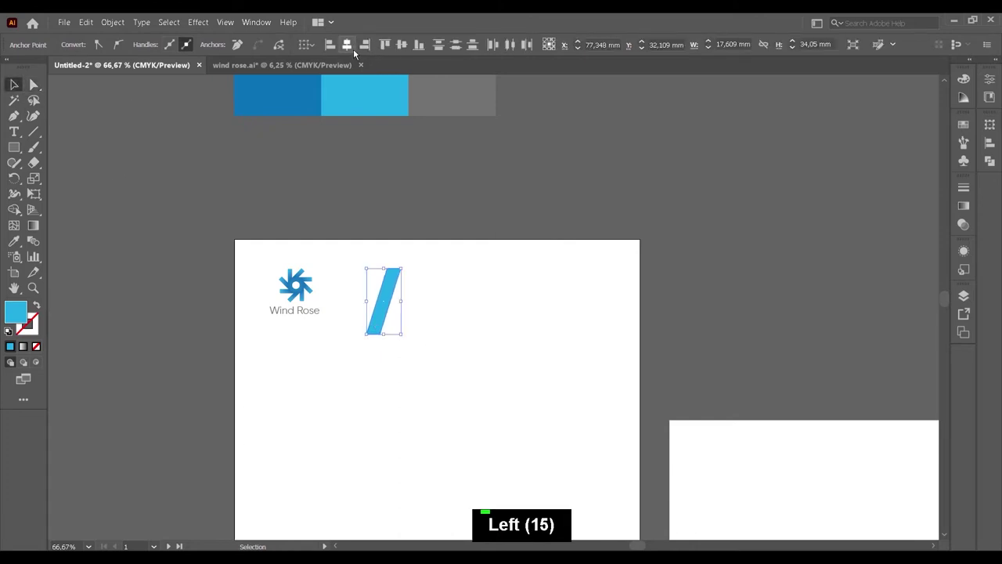
Give the slanted bar a two-tone blue linear gradient and deselect it.
key(ctrl+z)
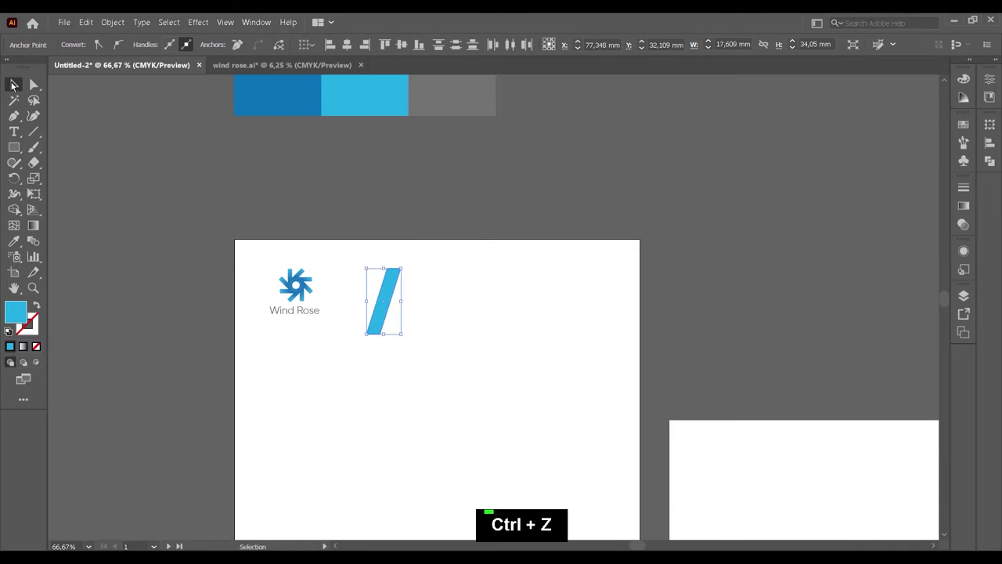
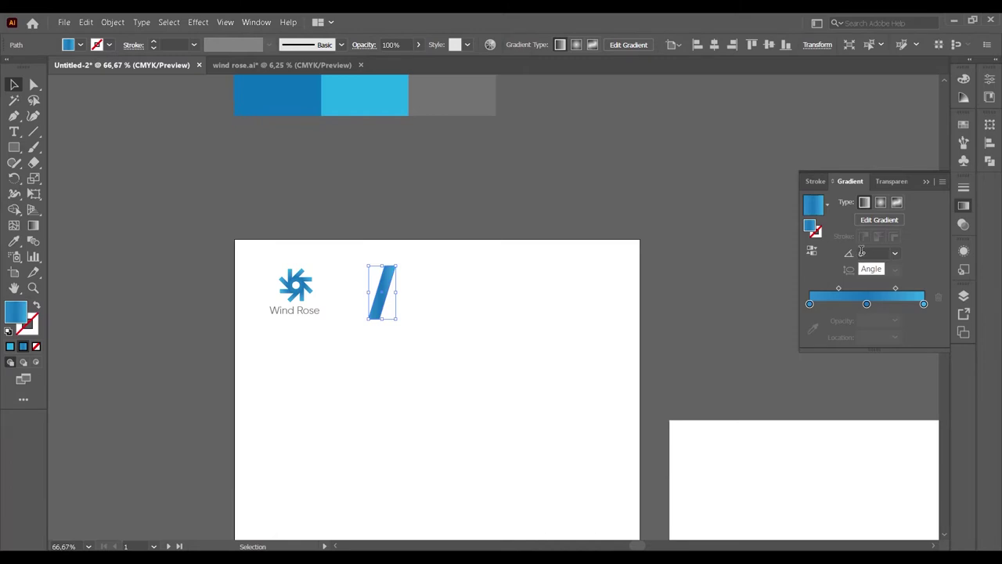
key(4)
key(Return)
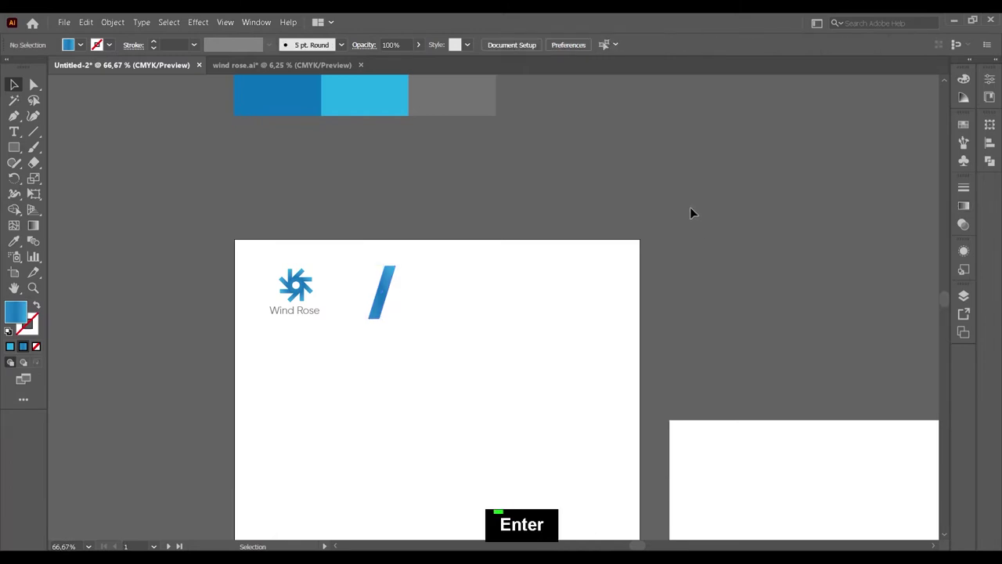
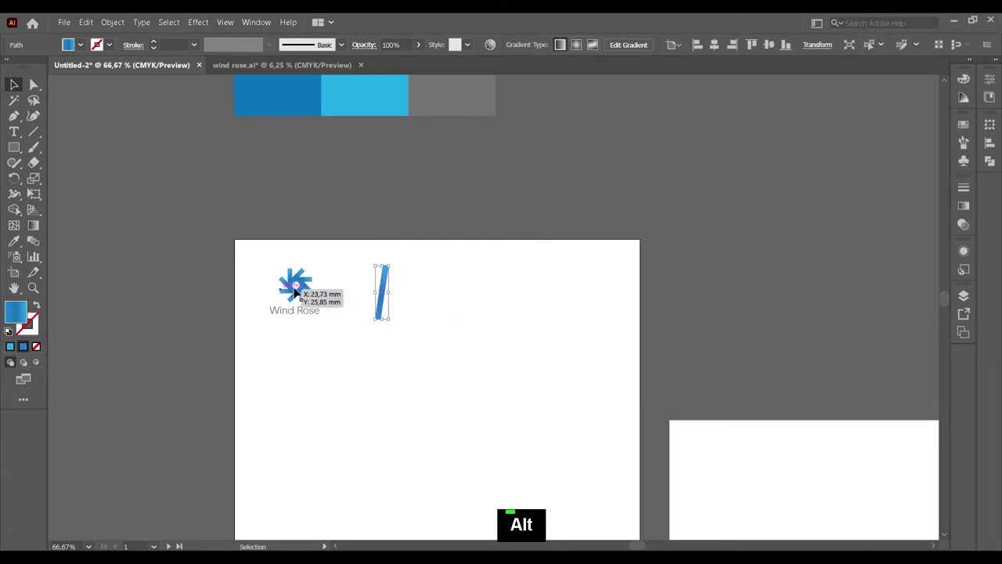
Centre the logo and stripe vertically, fill the wide header bar solid grey and the slash light blue.
click(305, 290)
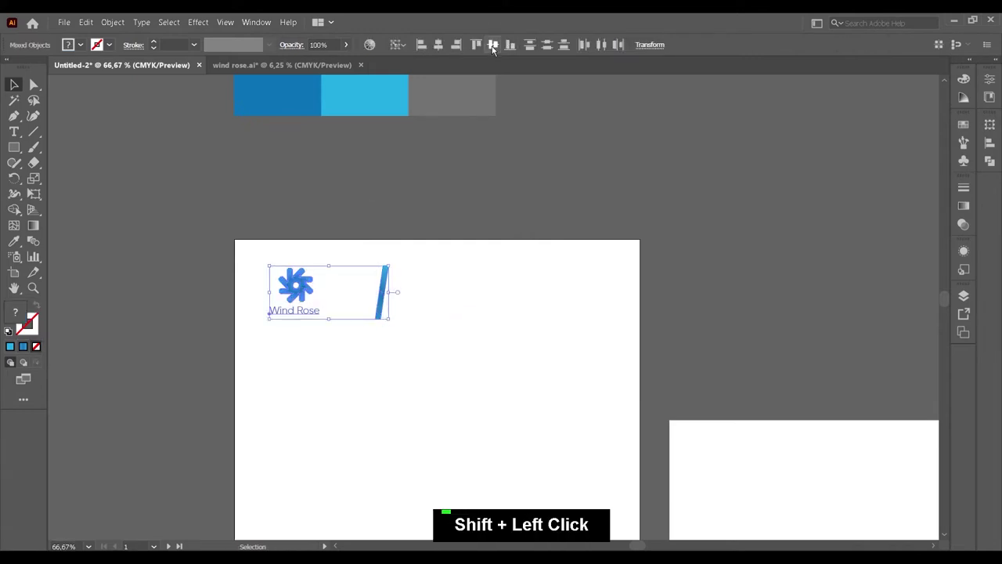
double_click(479, 178)
scroll(up, 3)
scroll(down, 3)
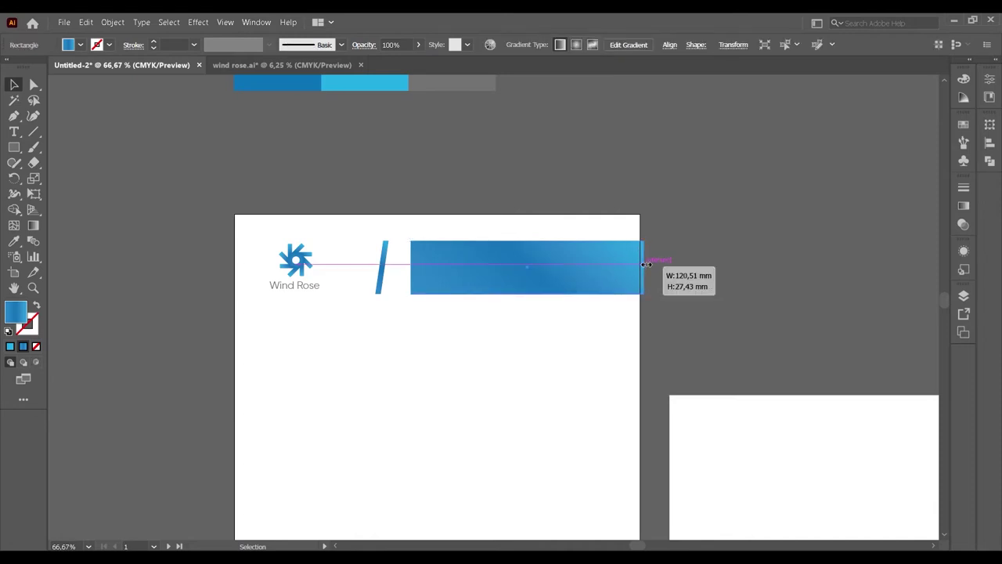
scroll(up, 3)
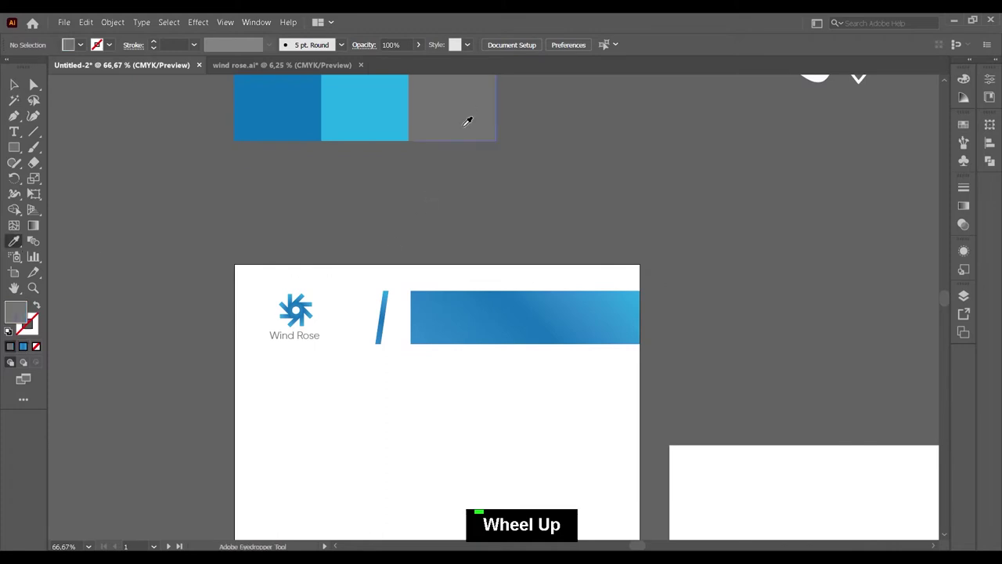
scroll(up, 3)
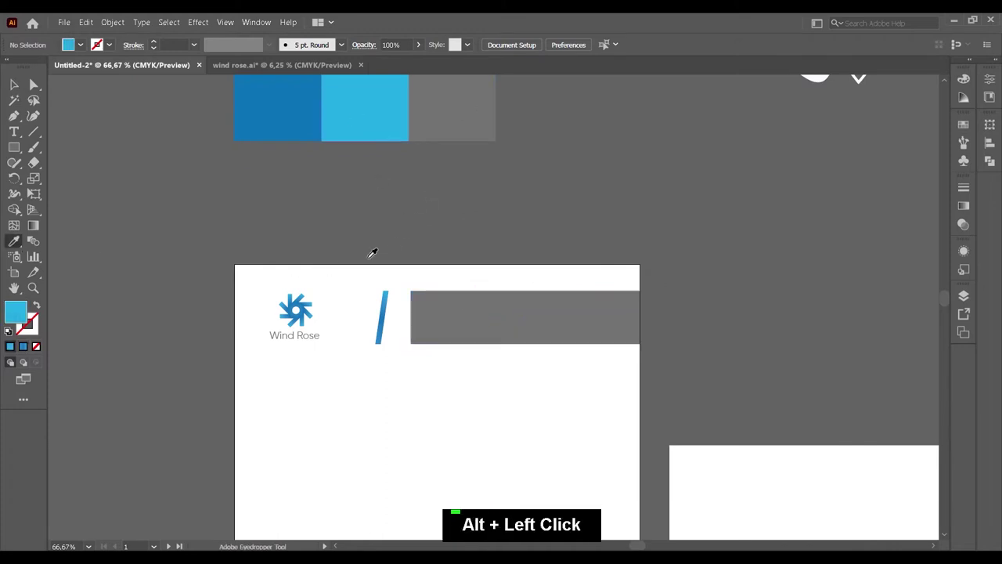
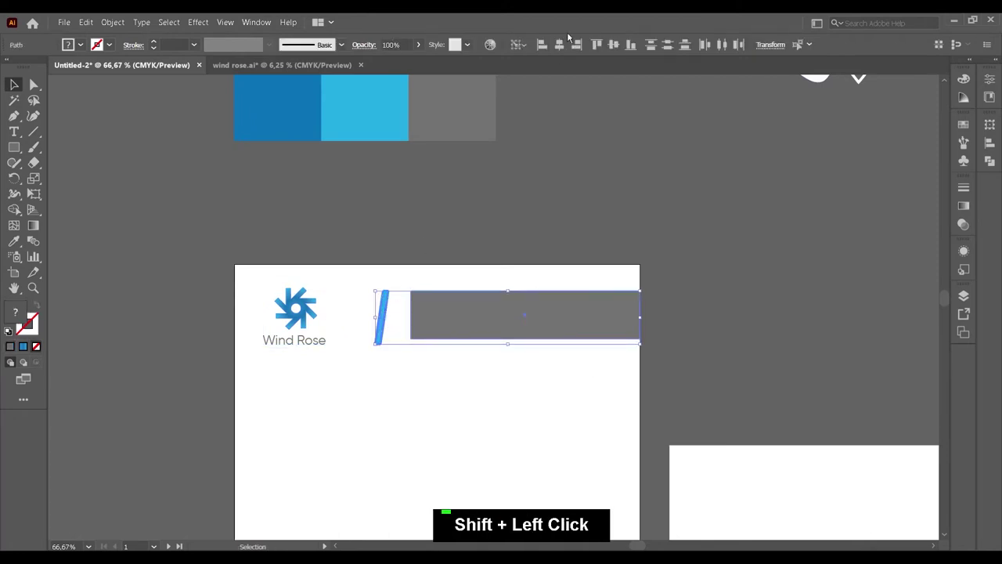
Slant the grey header bar's left end by nudging its lower corner anchor points.
double_click(741, 263)
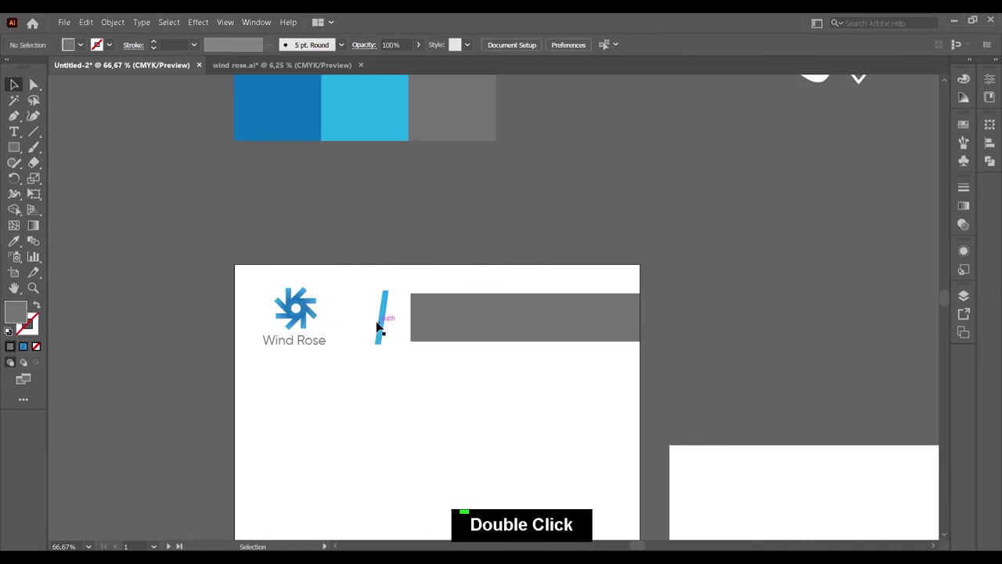
key(Delete)
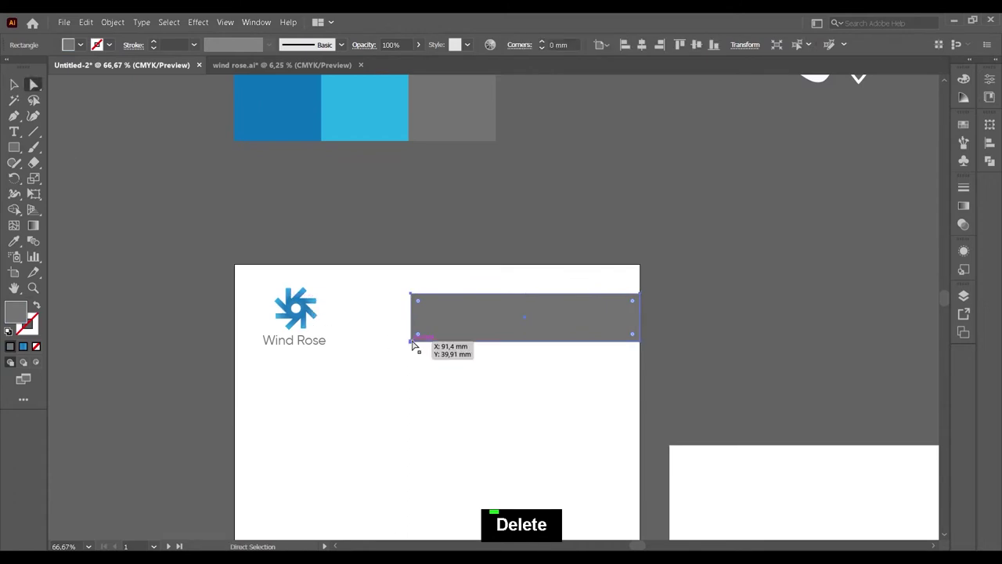
key(Left)
key(Left)
key(Left)
key(Left)
key(Left)
key(Left)
key(Left)
key(Left)
key(Right)
key(Right)
key(Right)
key(Right)
key(Right)
key(Right)
key(Right)
key(Right)
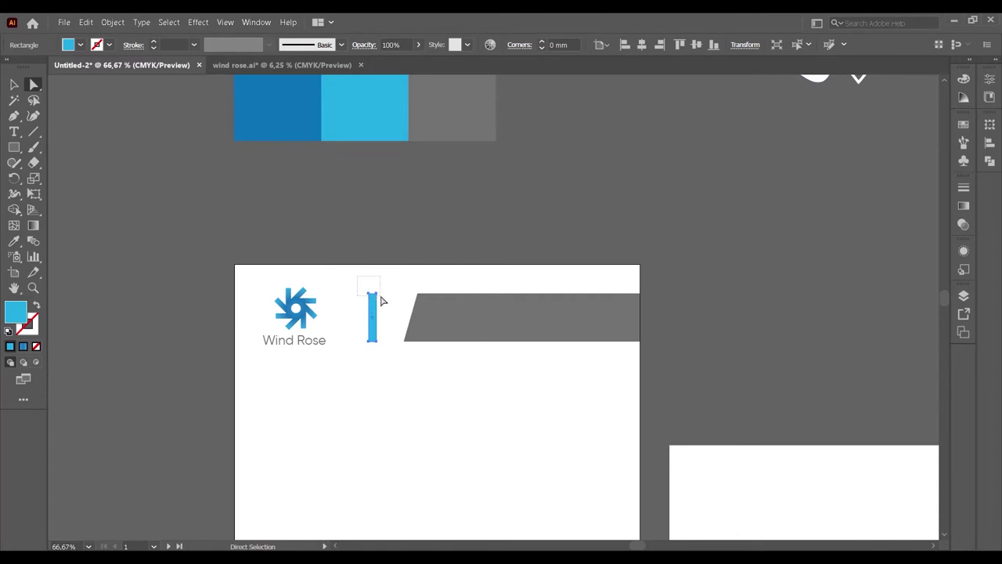
Tilt the light-blue slash parallel to the bar's slant and space the two evenly.
key(Right)
key(Right)
key(Right)
key(Right)
key(Right)
key(Right)
key(Right)
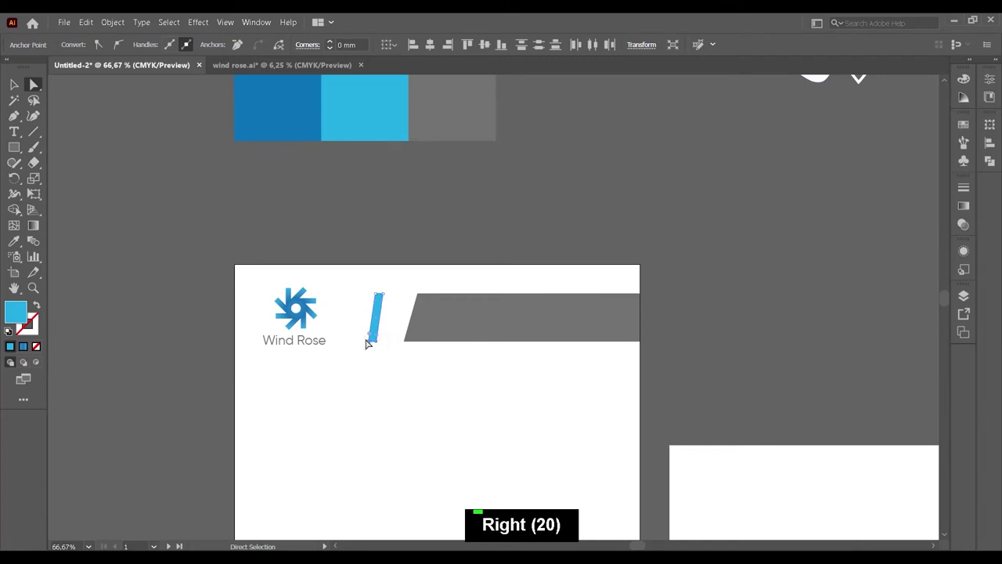
key(Left)
key(Left)
key(Left)
key(Left)
key(Left)
key(Left)
key(Left)
key(Left)
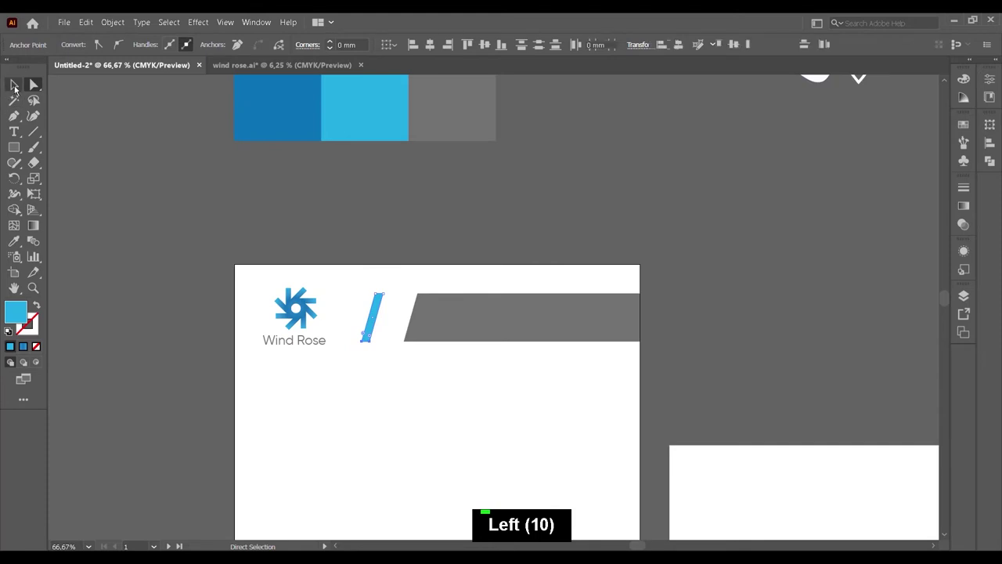
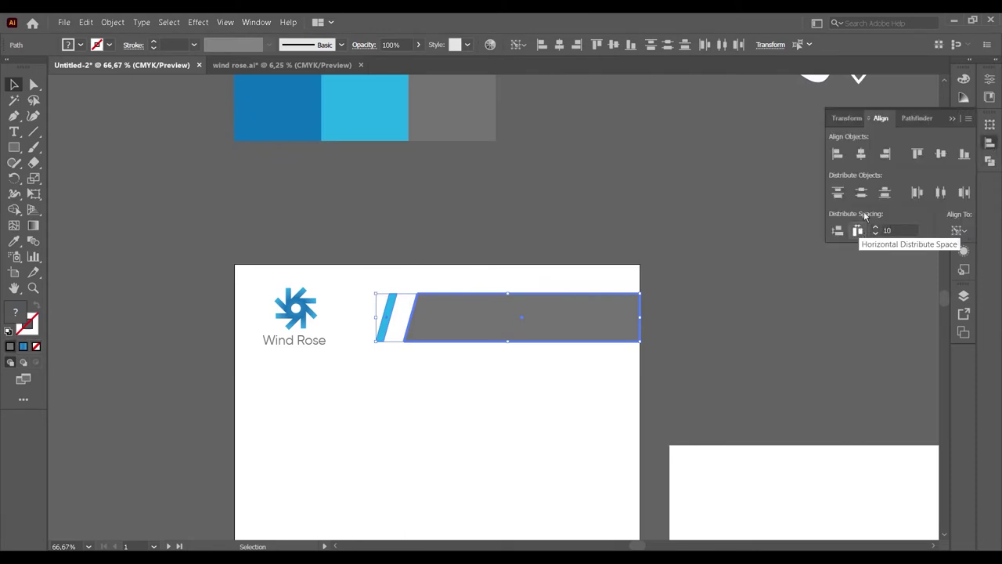
double_click(816, 294)
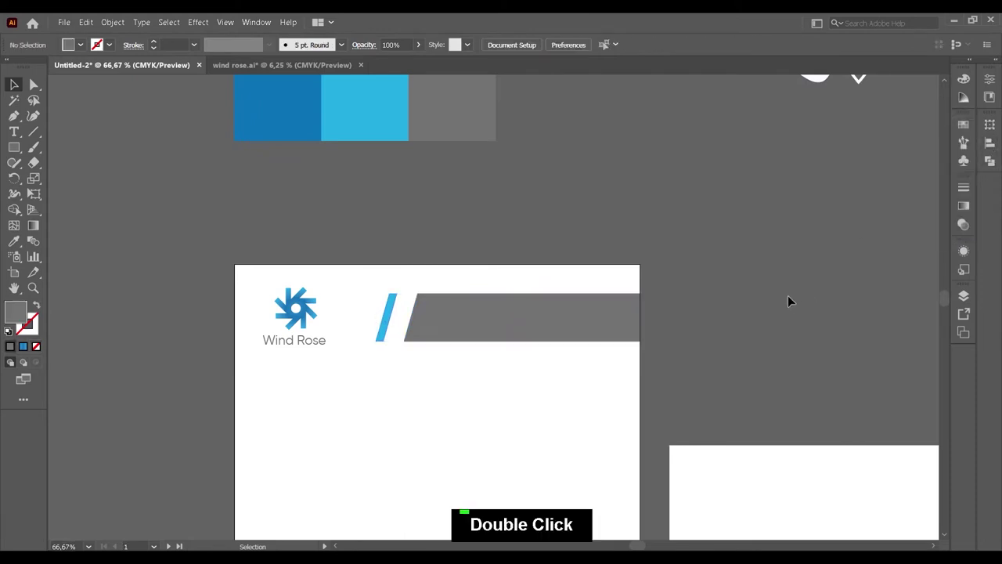
scroll(down, 3)
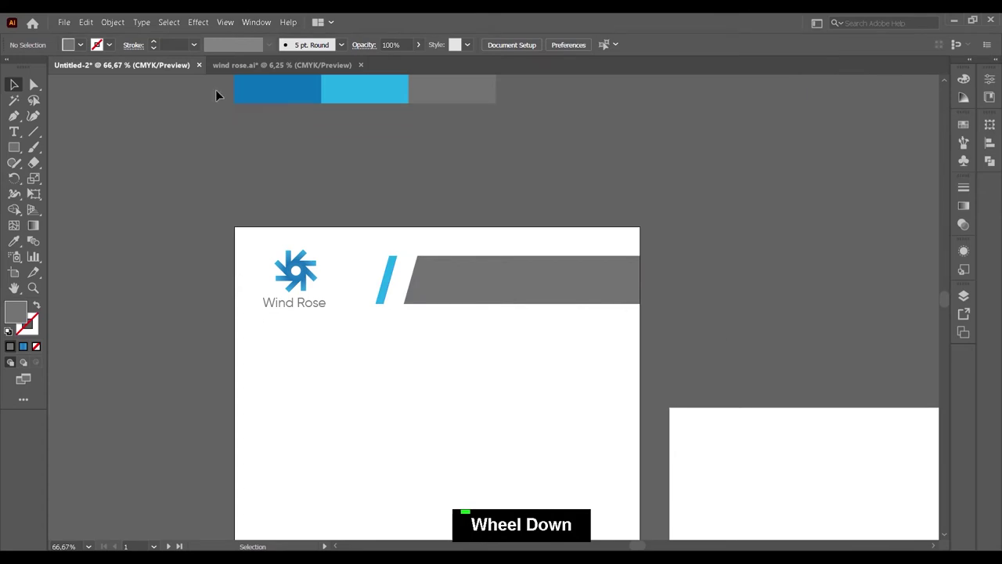
Stack white phone and location-pin icons at the left end of the grey header bar.
scroll(down, 3)
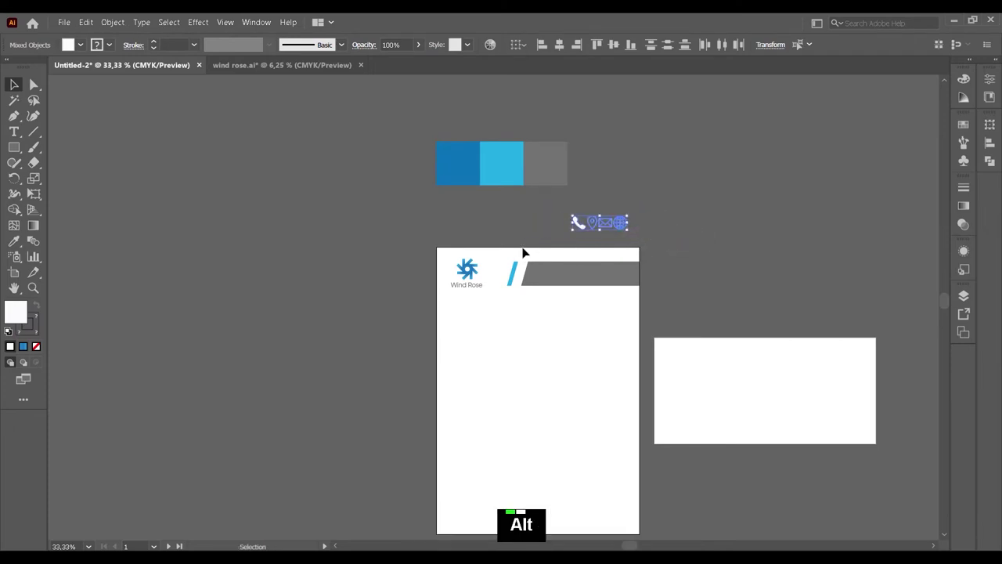
scroll(up, 3)
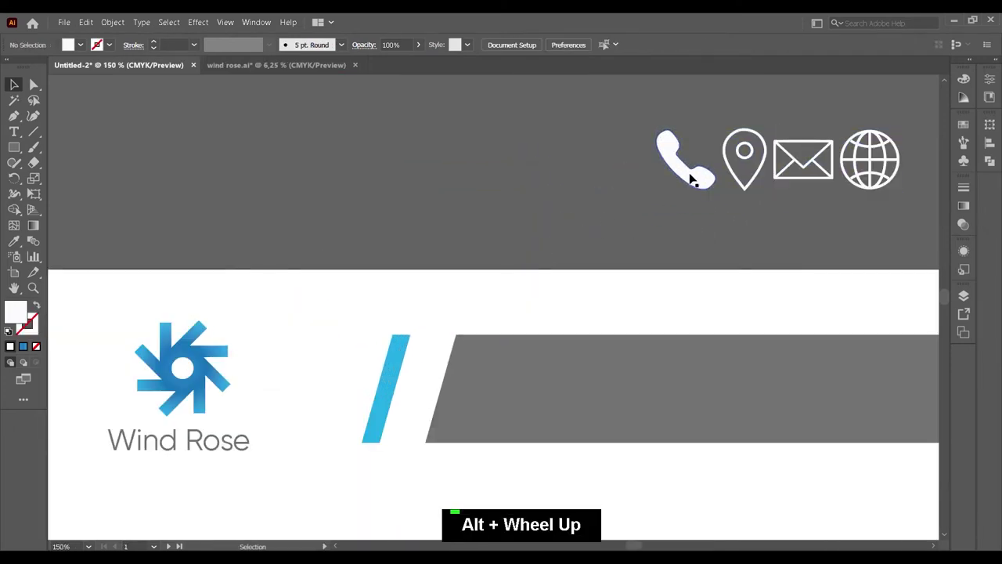
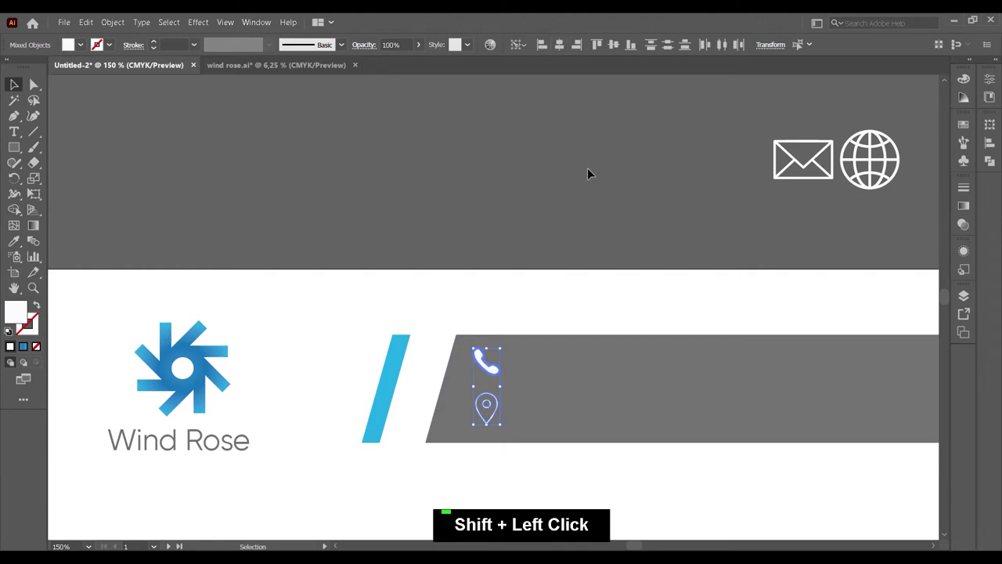
scroll(down, 3)
scroll(up, 3)
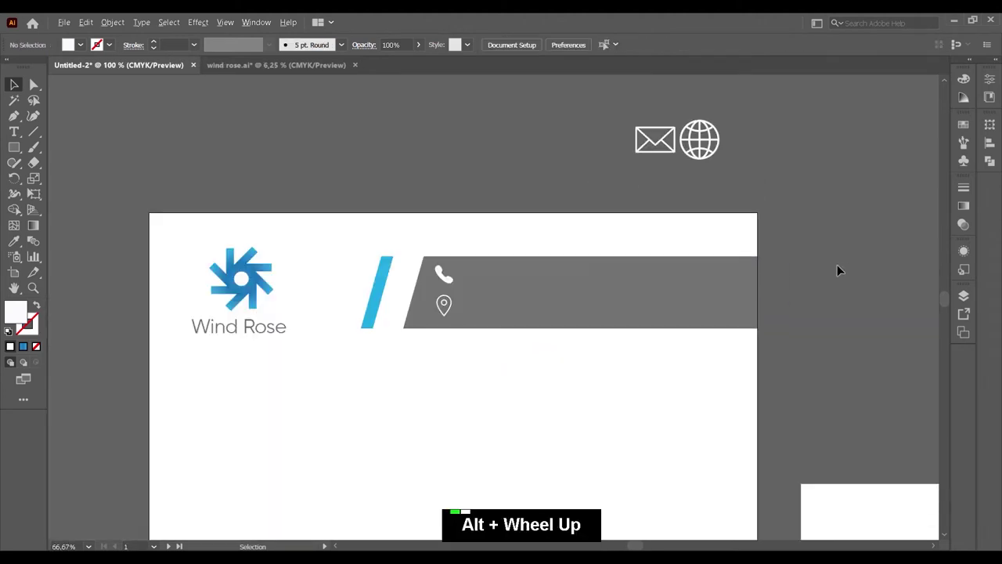
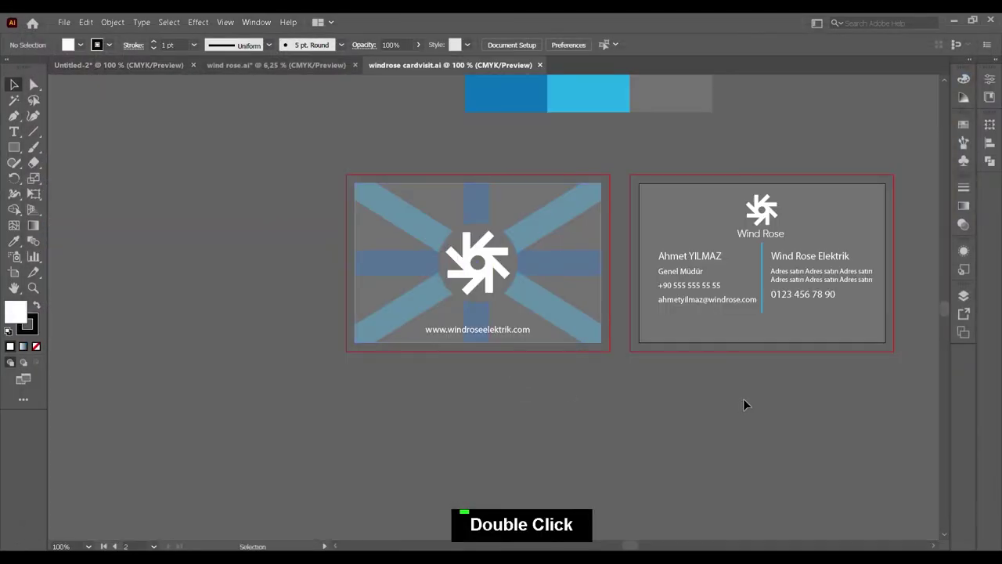
In windrose cardvisit.ai, copy the company name, address and phone text from the card's clip group.
scroll(up, 3)
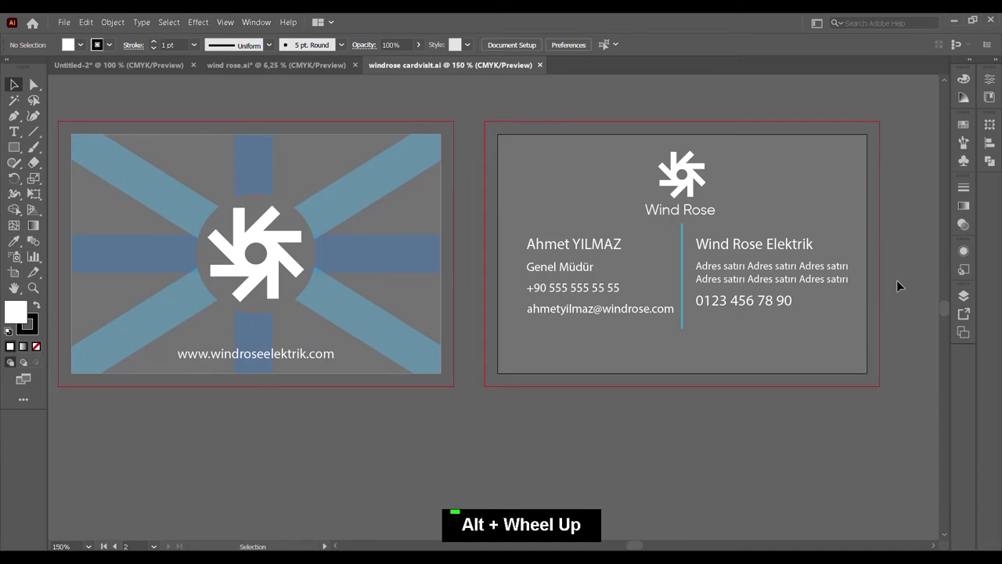
double_click(770, 266)
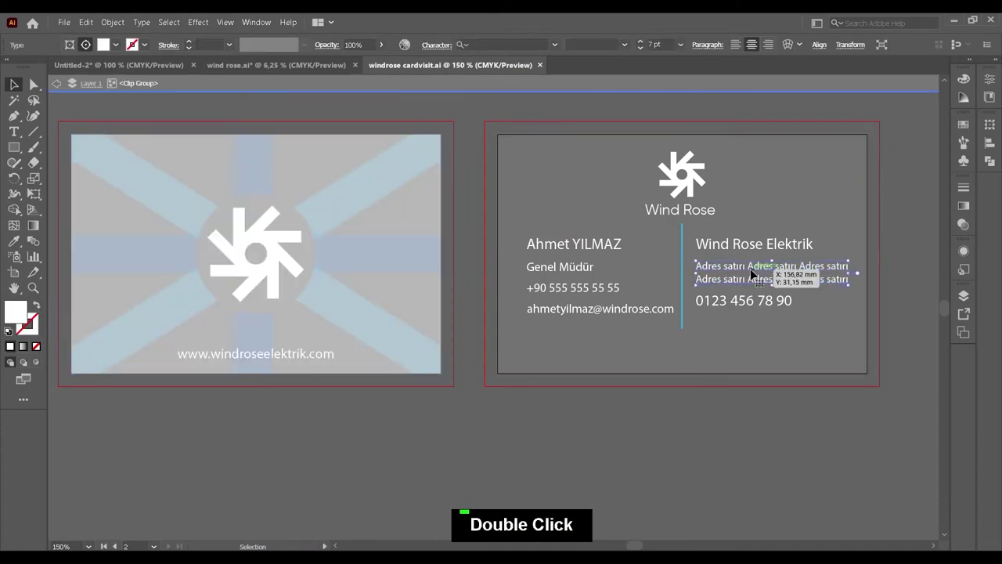
click(766, 249)
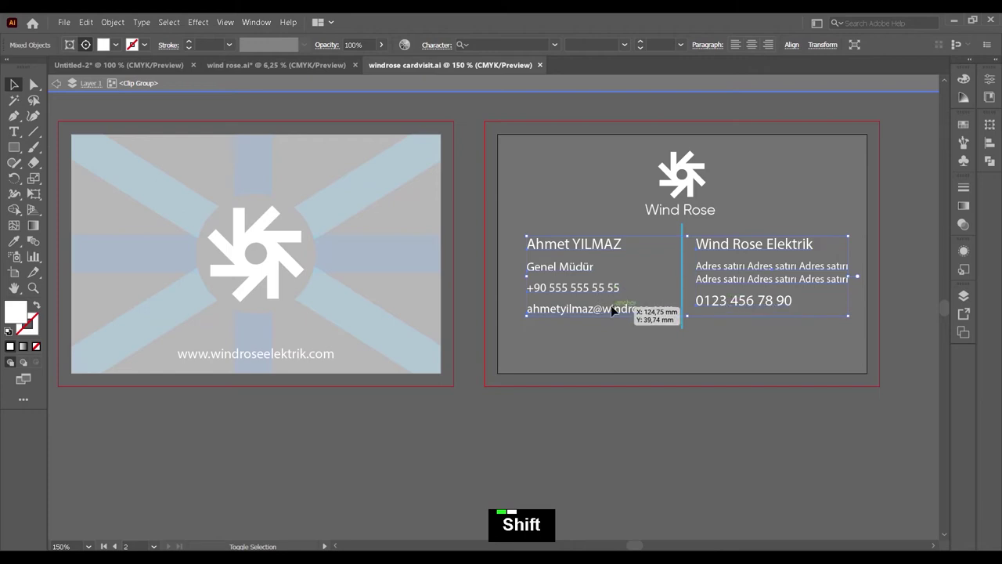
click(735, 360)
key(ctrl+c)
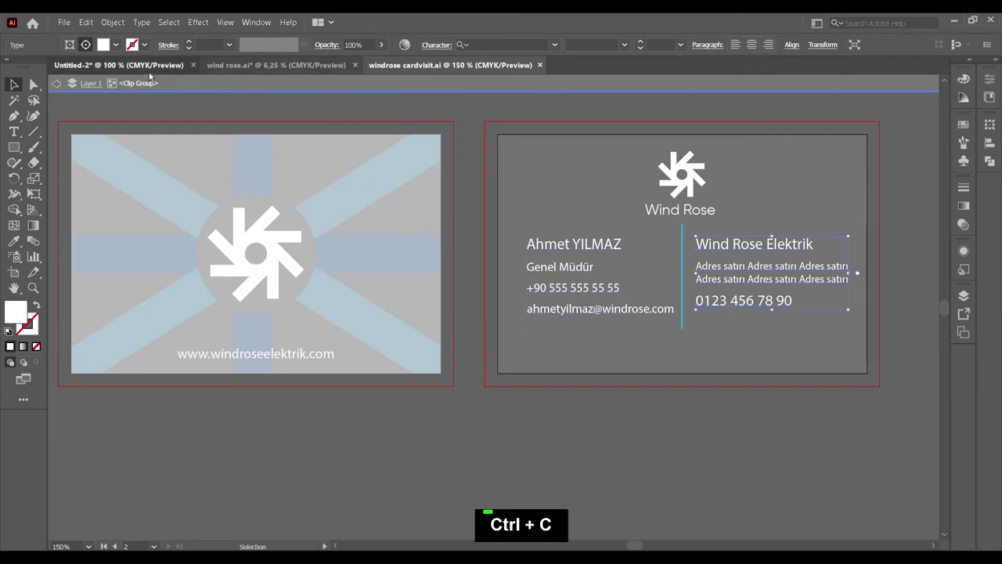
Paste and ungroup the contact text, placing the address lines by the pin and the phone number centred on its icon.
text(atırı Adres satırıWind Rose Elektrik)
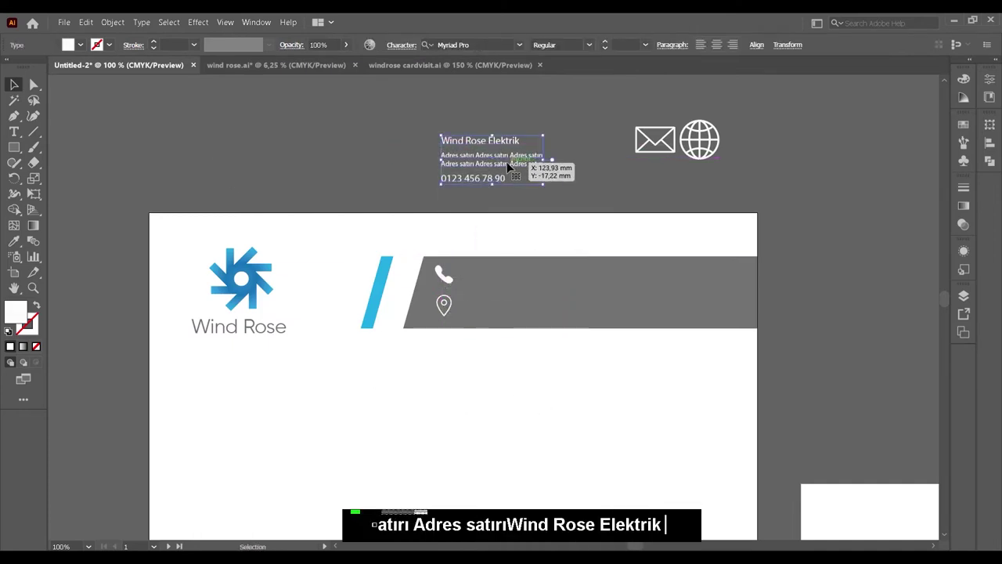
right_click(529, 158)
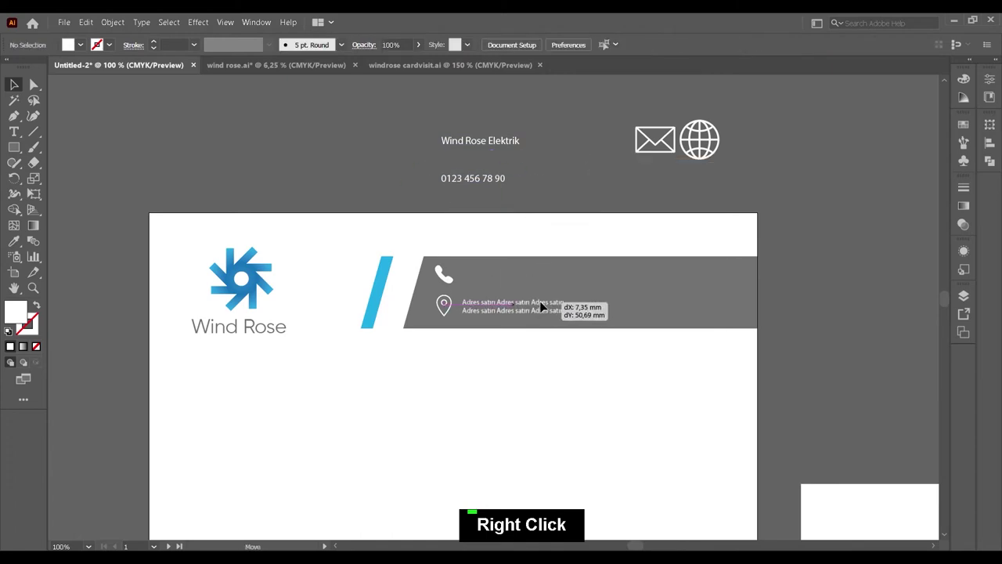
click(449, 307)
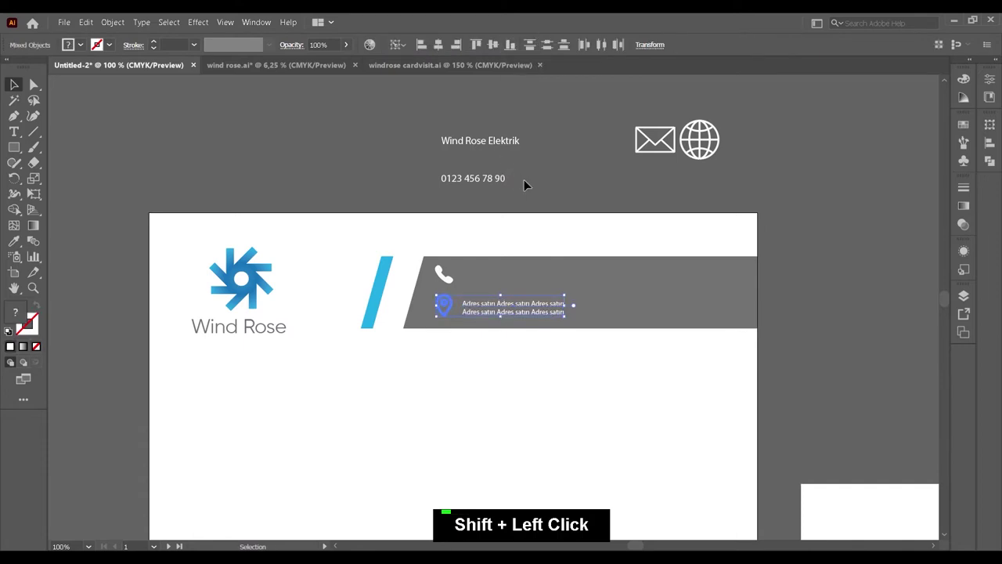
click(449, 280)
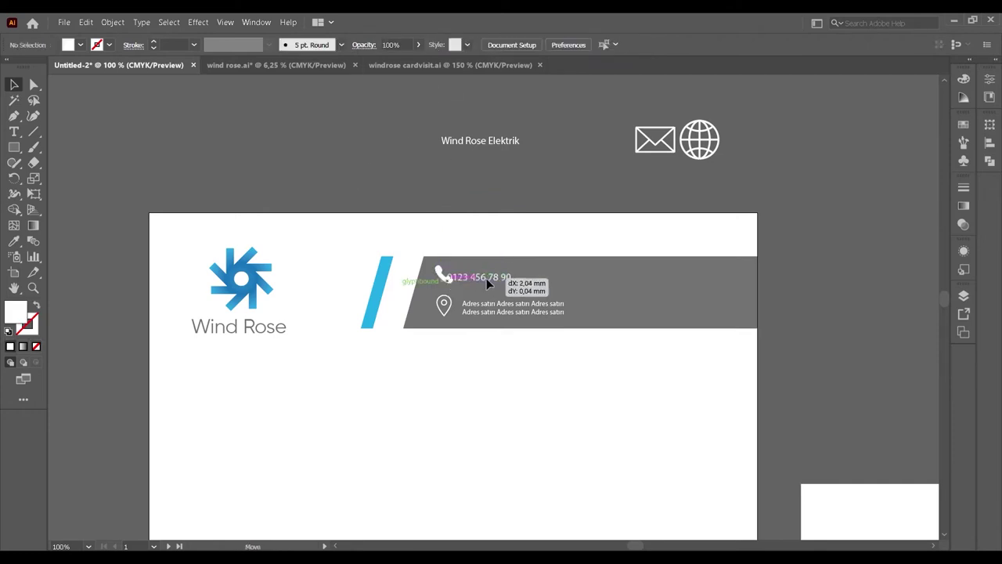
click(447, 284)
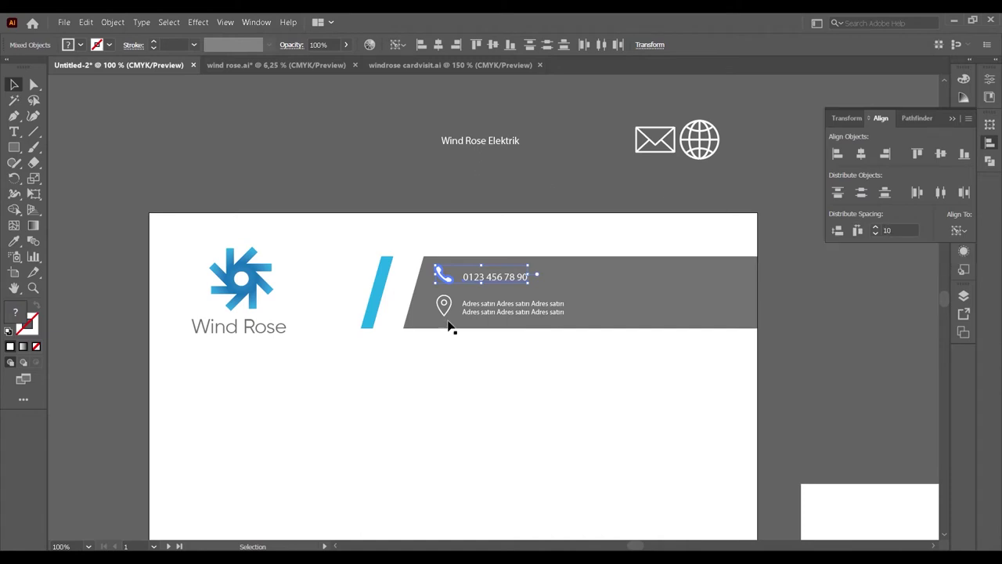
click(481, 311)
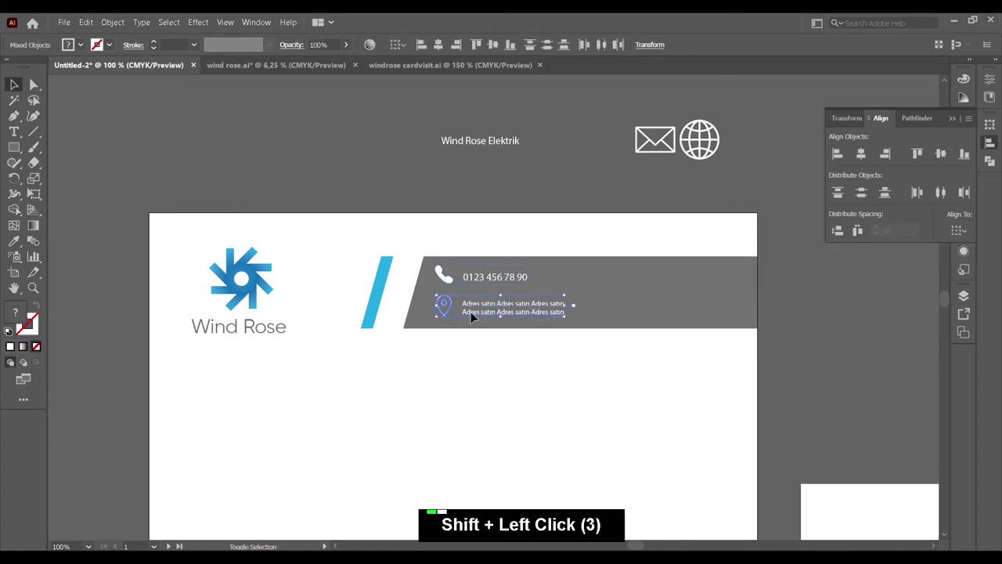
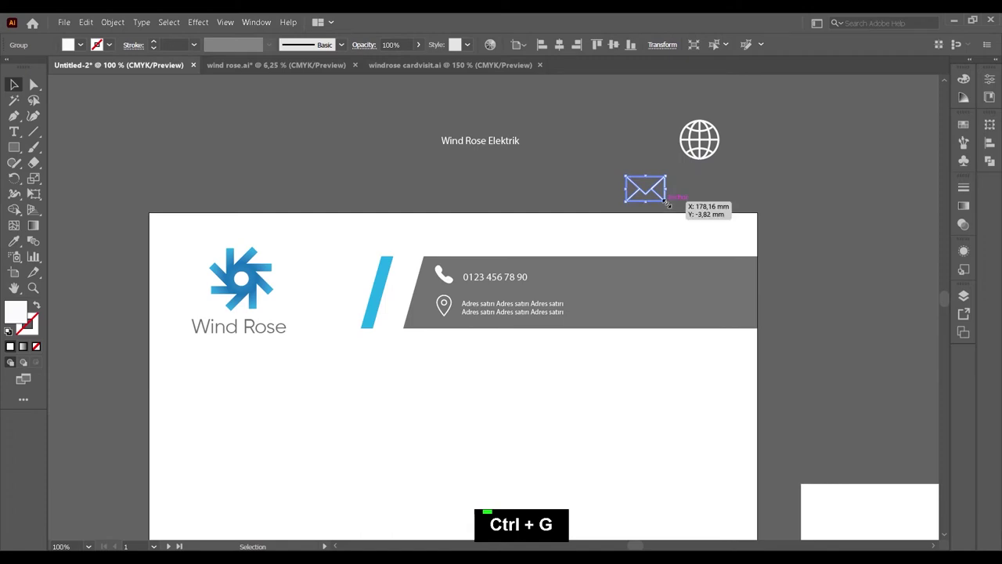
Set small white envelope and globe icons in the grey header, level with the phone and address rows.
scroll(up, 3)
key(Delete)
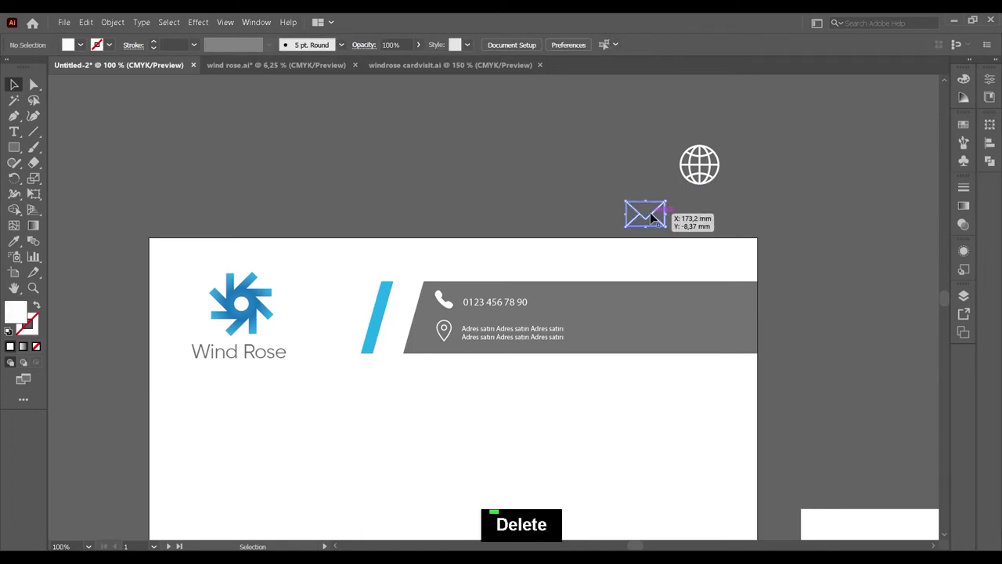
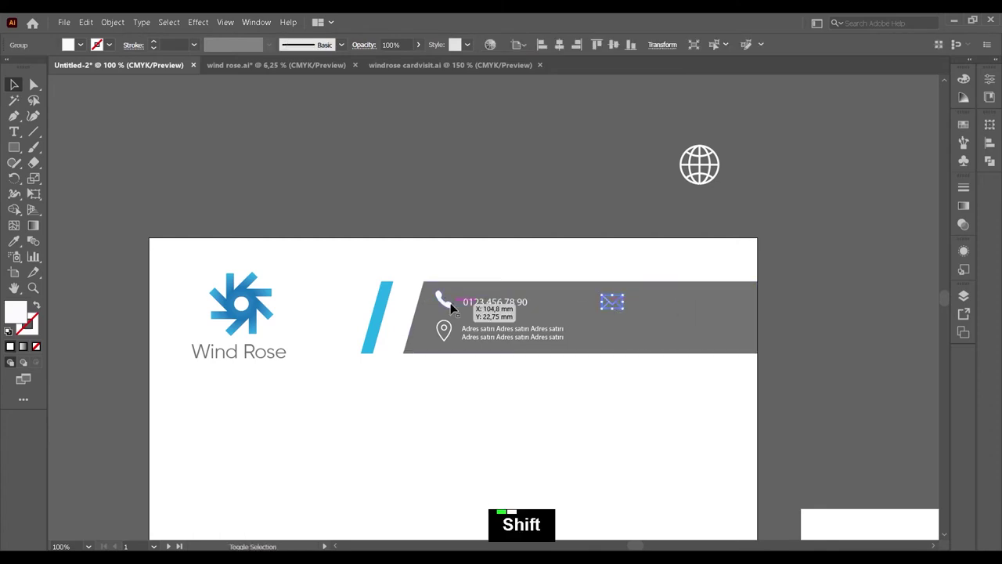
click(455, 309)
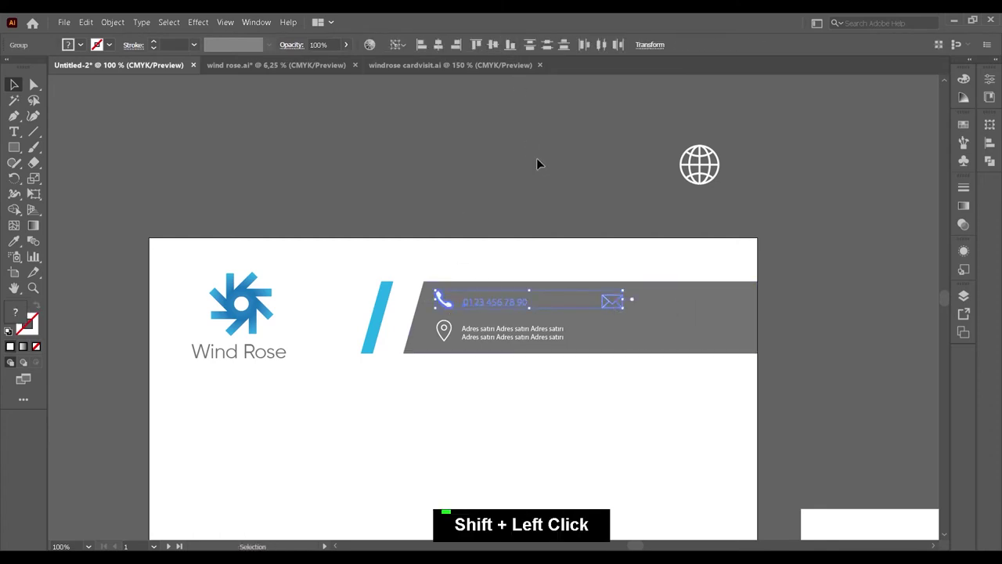
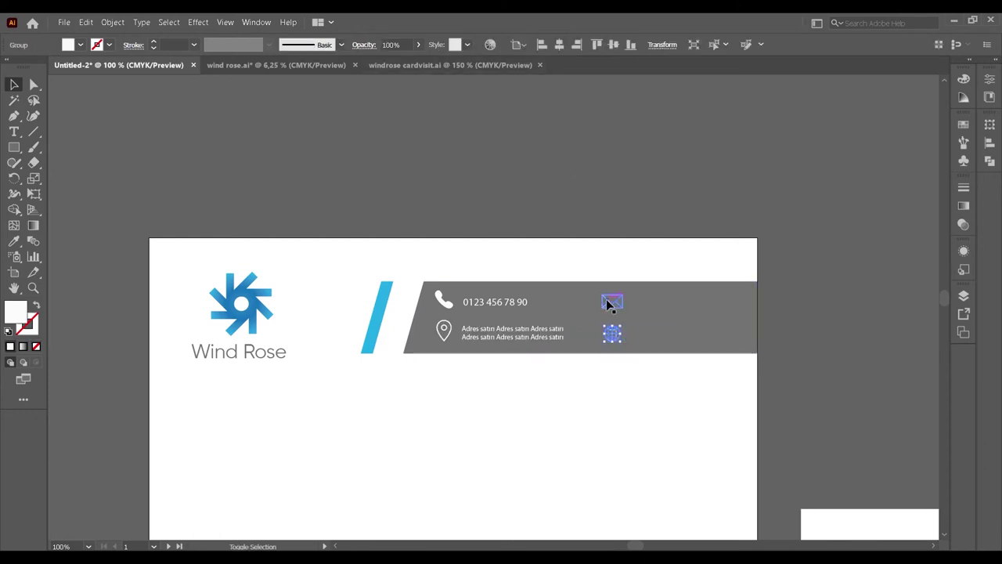
click(613, 304)
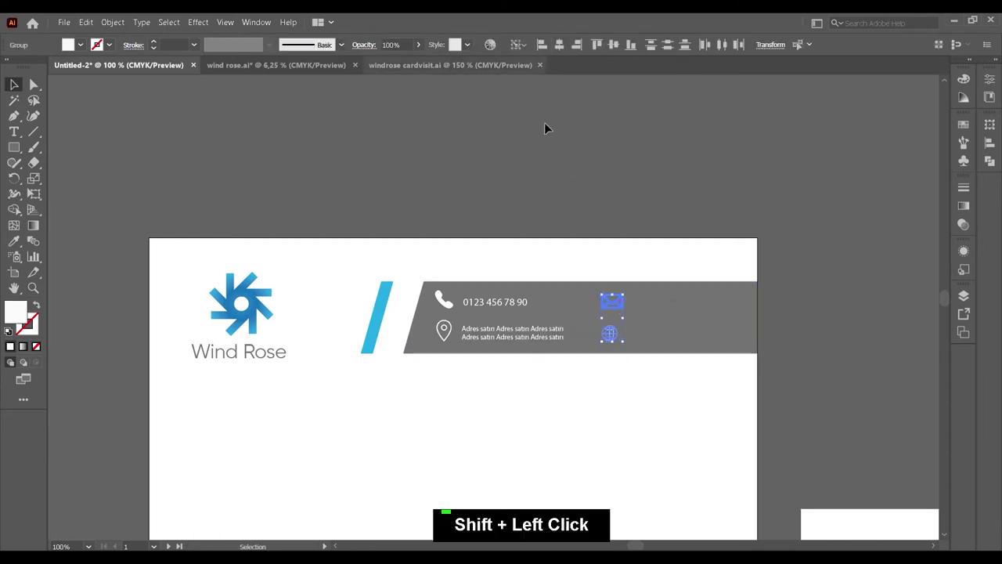
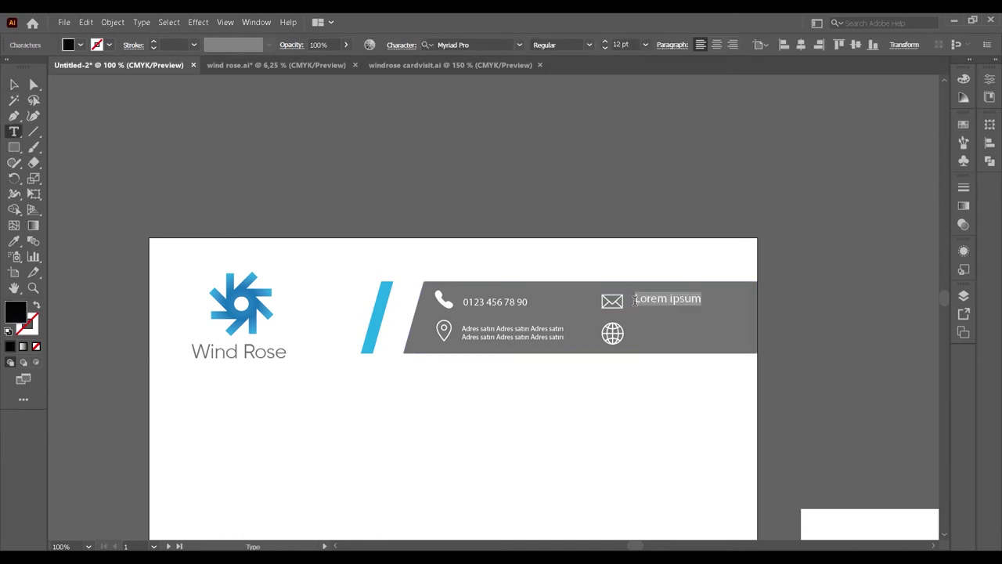
text(windrose)
text(elektrik)
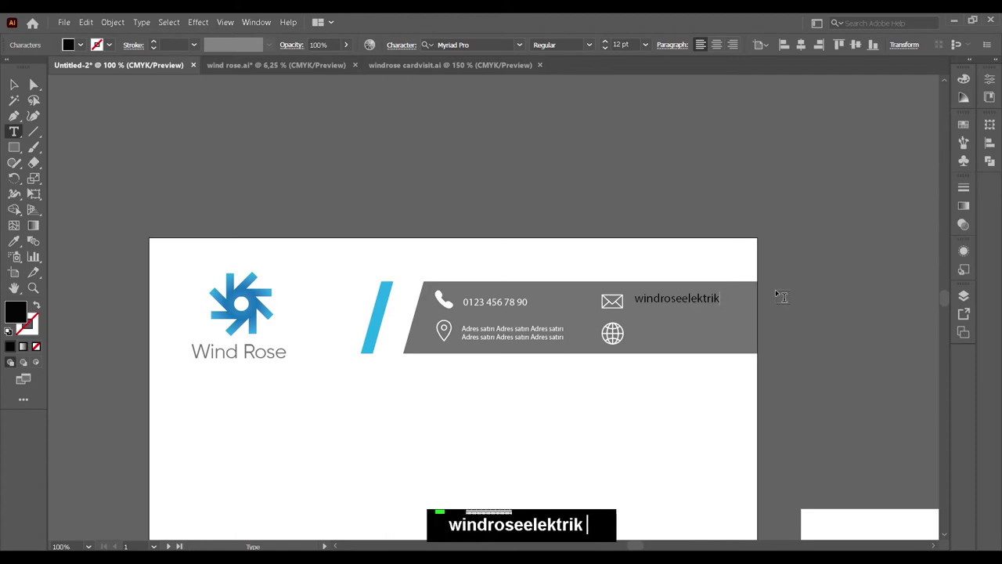
text(@g)
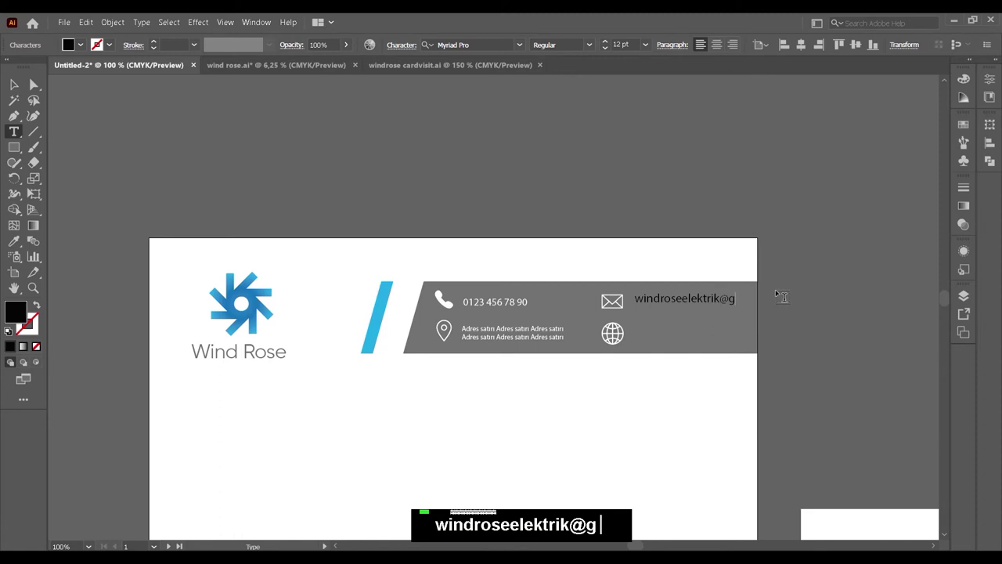
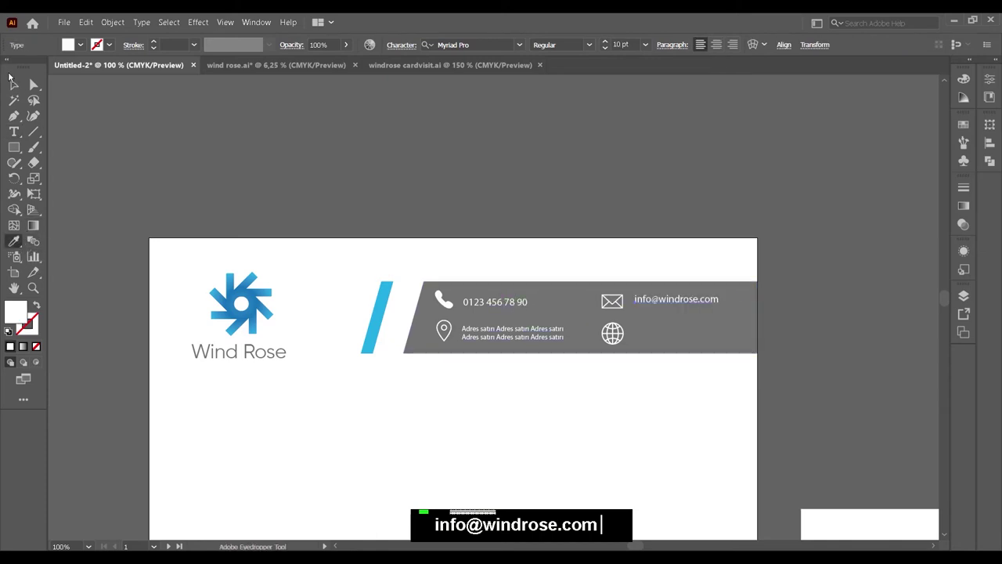
click(616, 310)
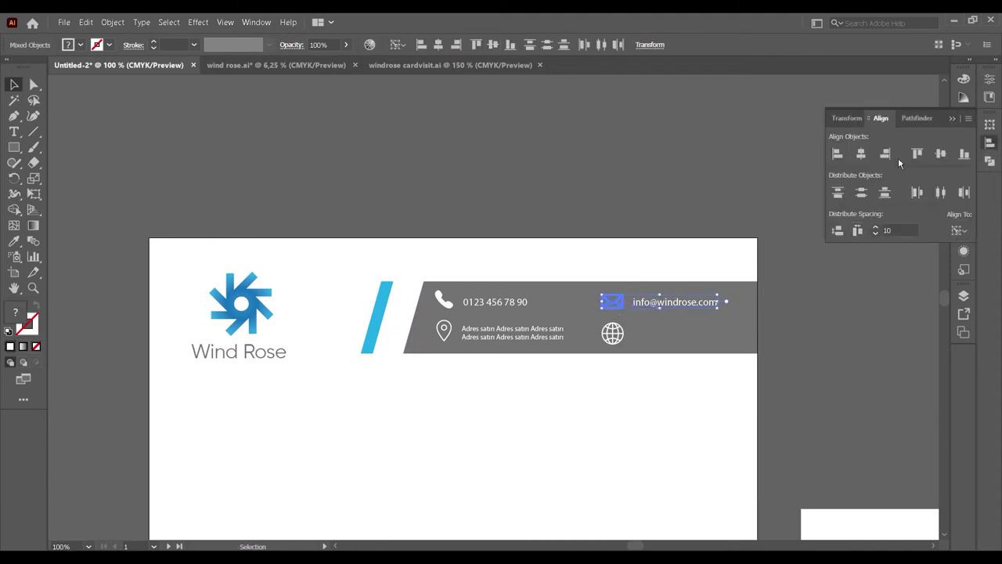
key(ctrl+g)
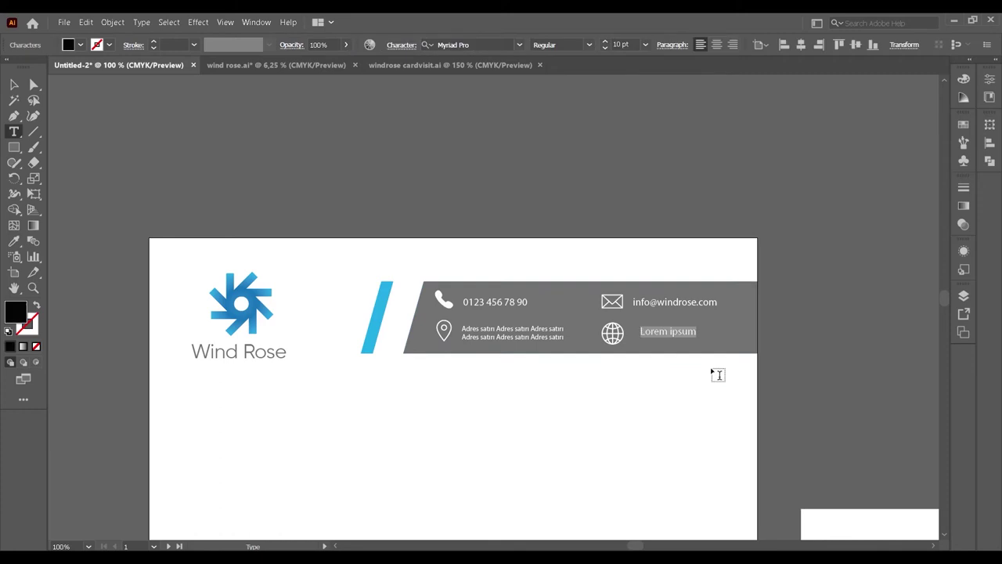
text(www.windroseelektrik.com)
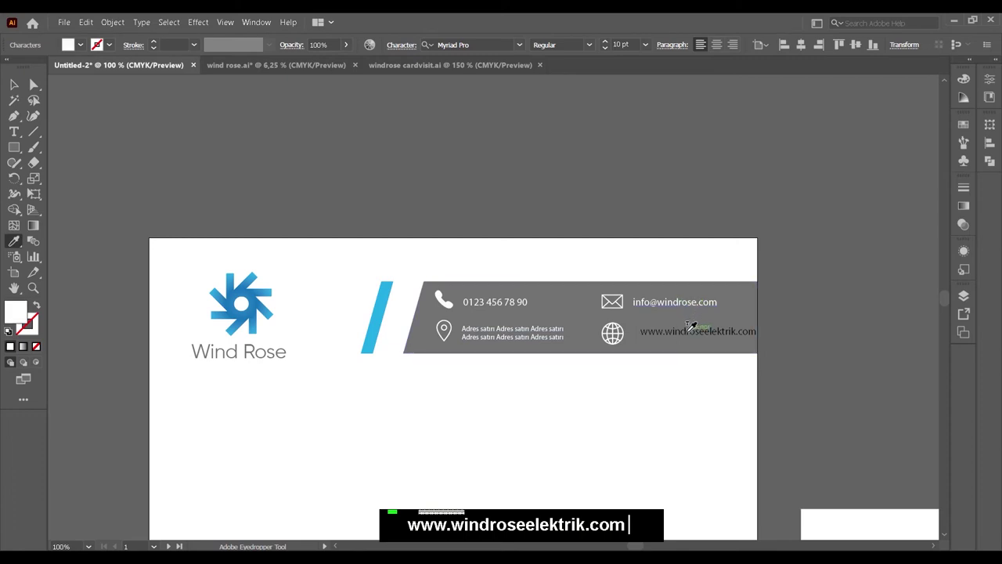
text(www.windroseelektrik.com)
text(www.windroseelektrik.com)
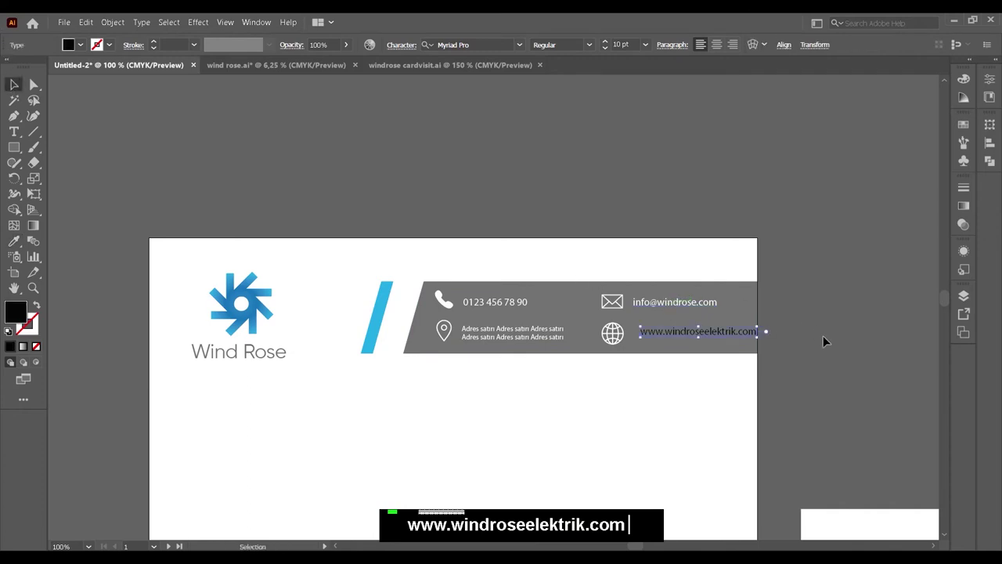
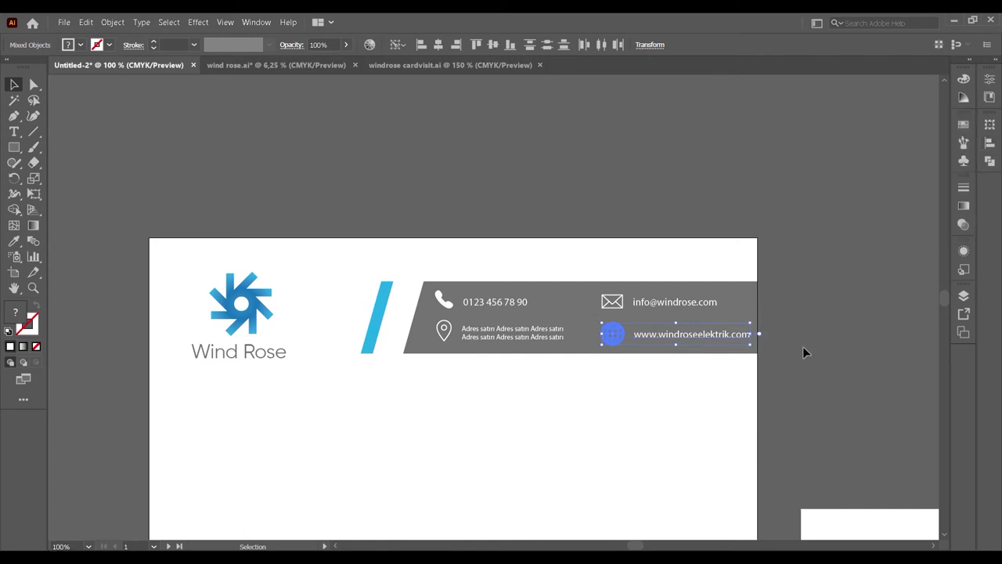
Pair the globe icon with the website text so they sit level below the email line.
key(ctrl+g)
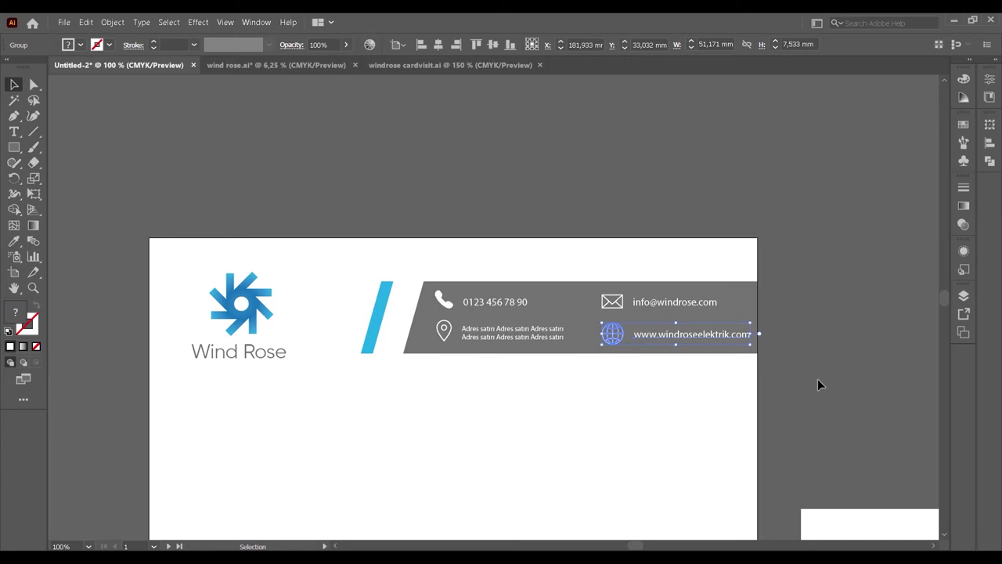
key(ctrl+shift+g)
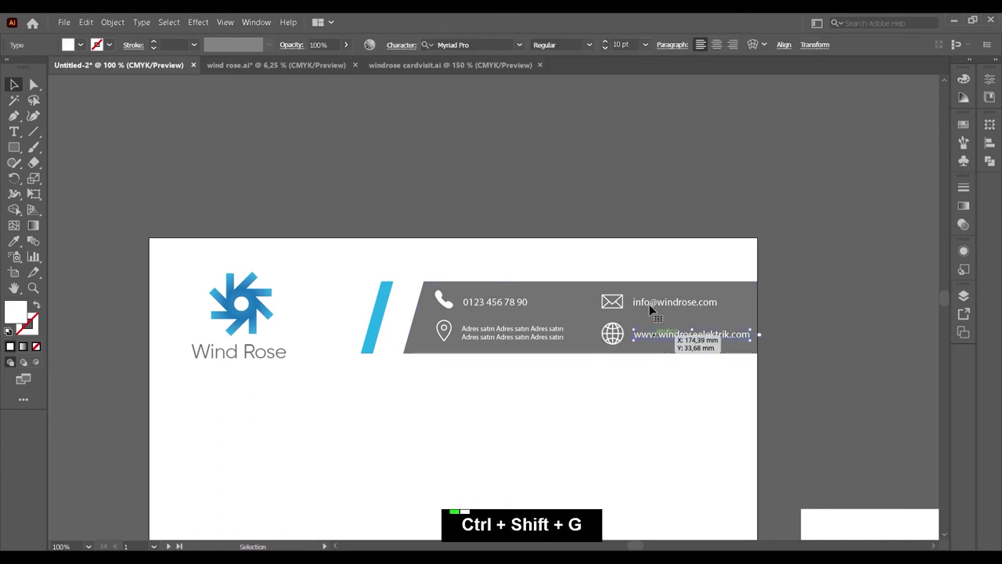
click(653, 305)
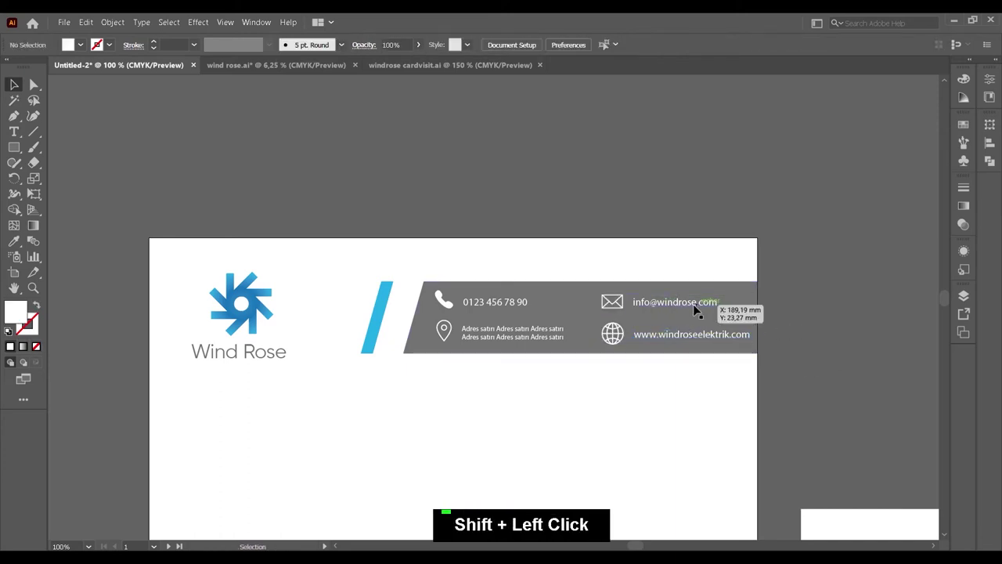
key(ctrl+shift+g)
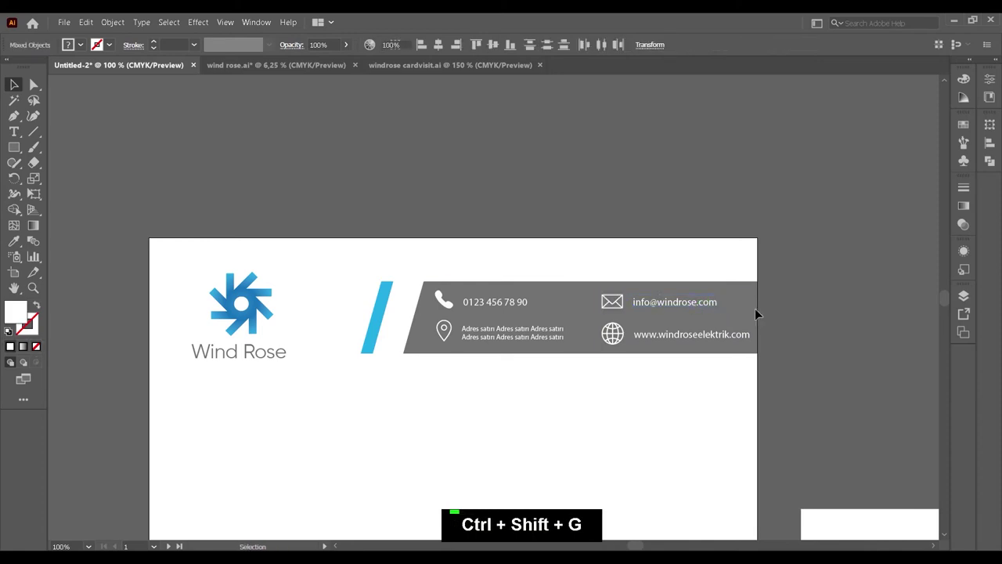
Left-align the email and website lines and group each with its envelope or globe icon.
click(686, 336)
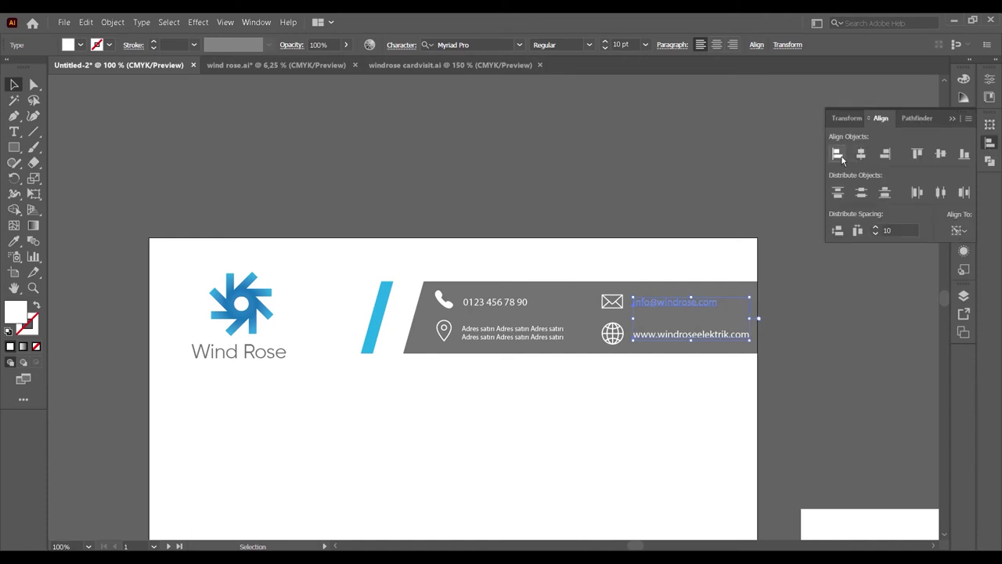
double_click(956, 124)
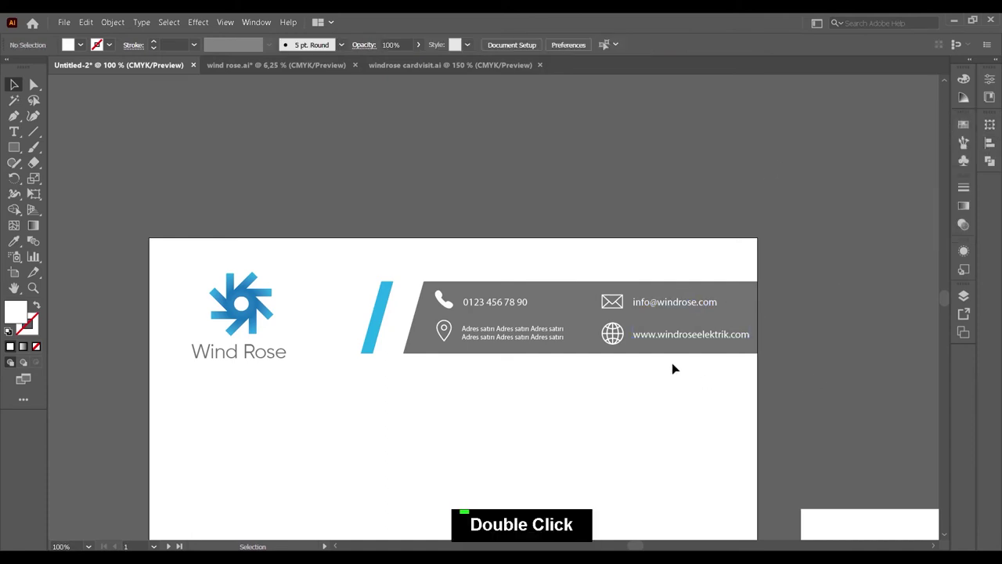
click(654, 337)
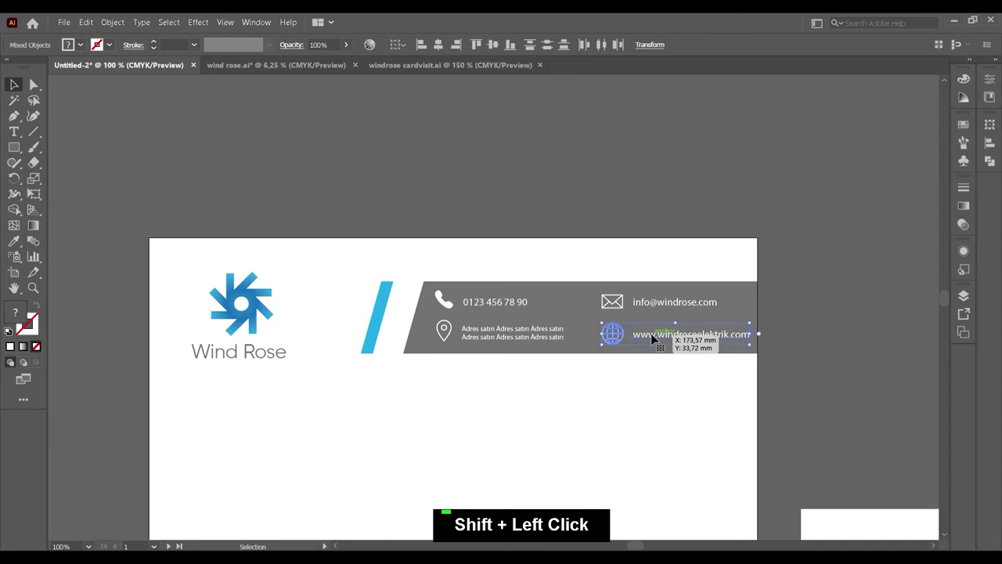
key(ctrl+g)
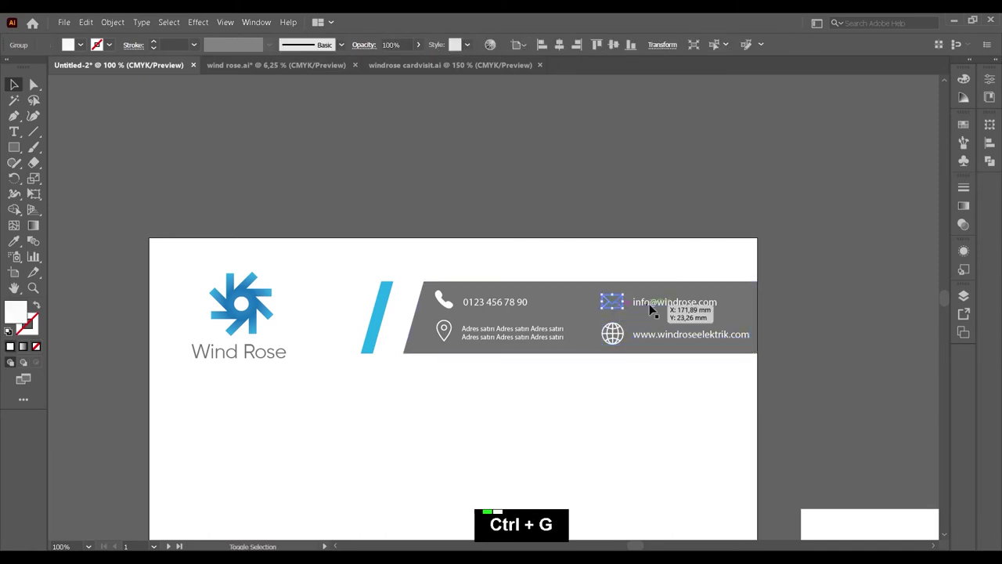
click(652, 307)
click(652, 307)
key(ctrl+g)
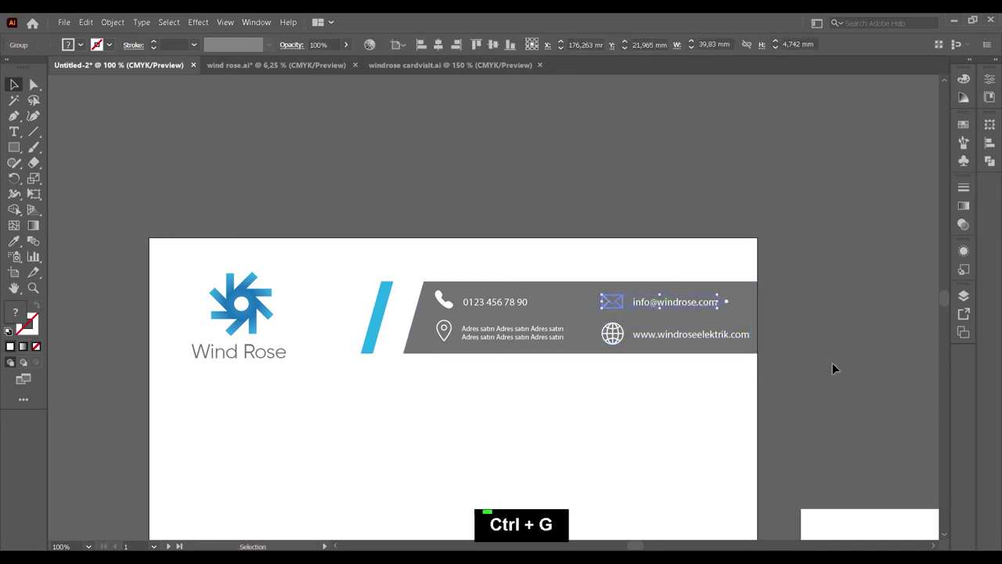
Left-align the phone and address rows, group them, and select the email and website rows.
click(665, 306)
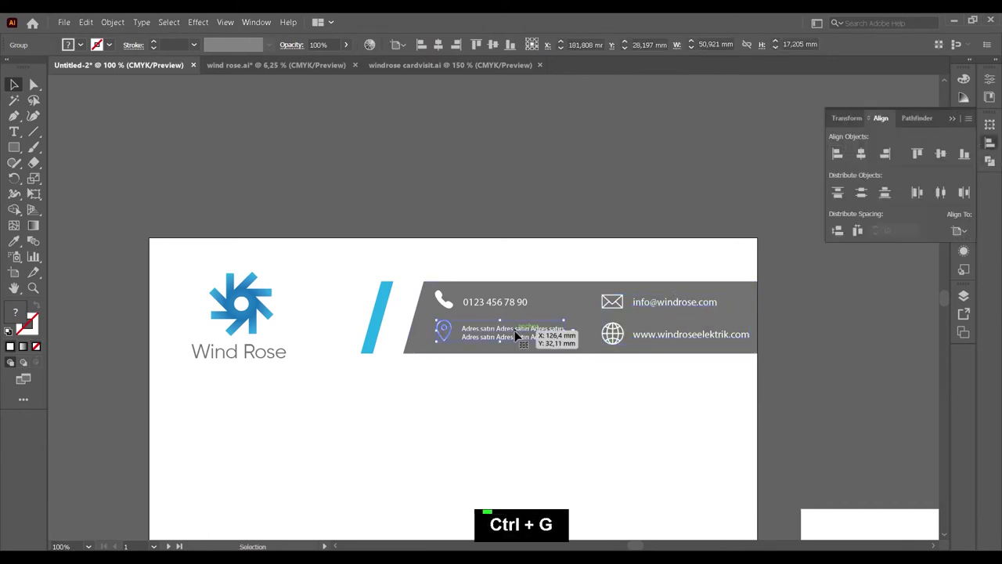
click(471, 303)
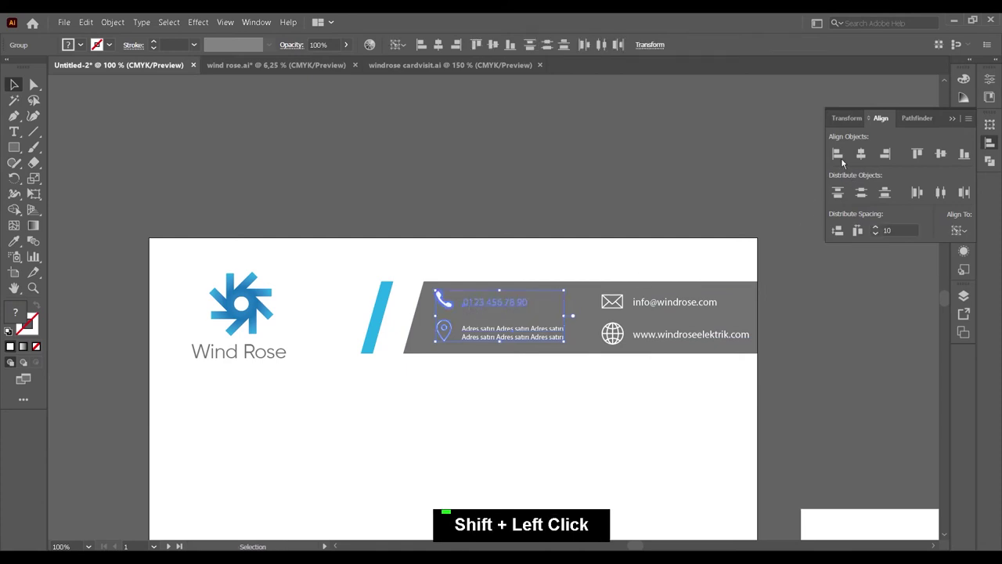
click(798, 358)
key(ctrl+g)
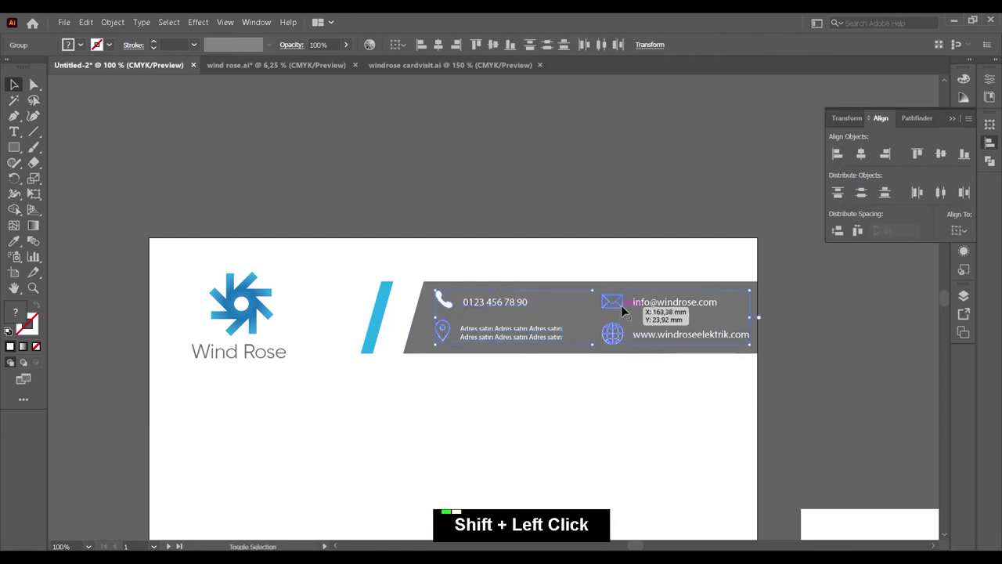
click(602, 317)
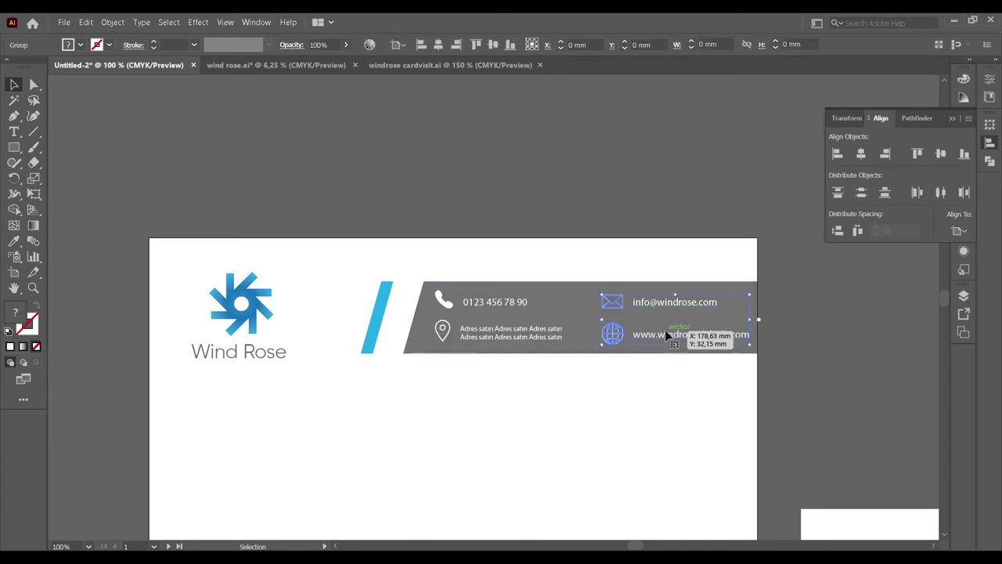
click(495, 344)
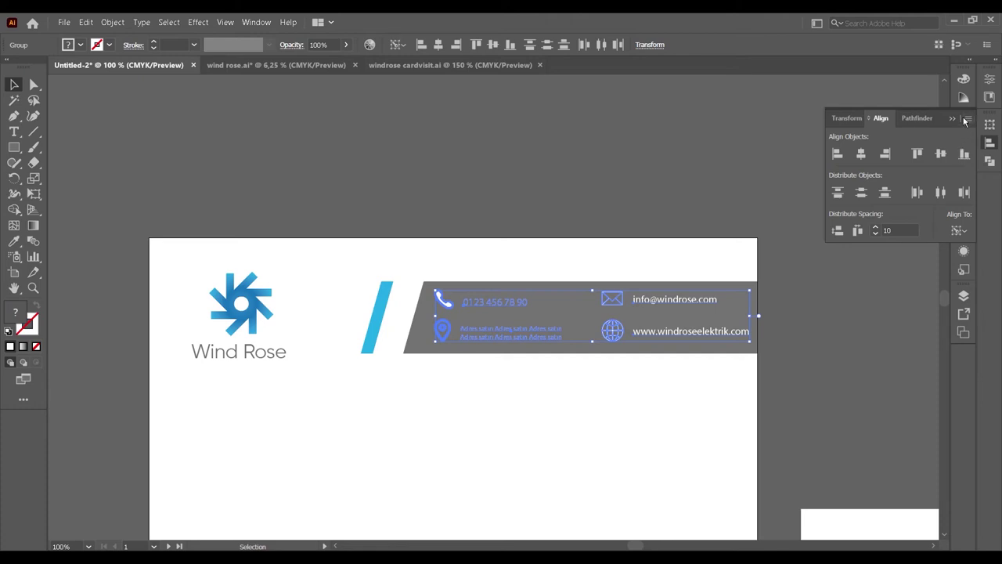
Align the two contact columns to each other inside the isolated contact group.
double_click(868, 321)
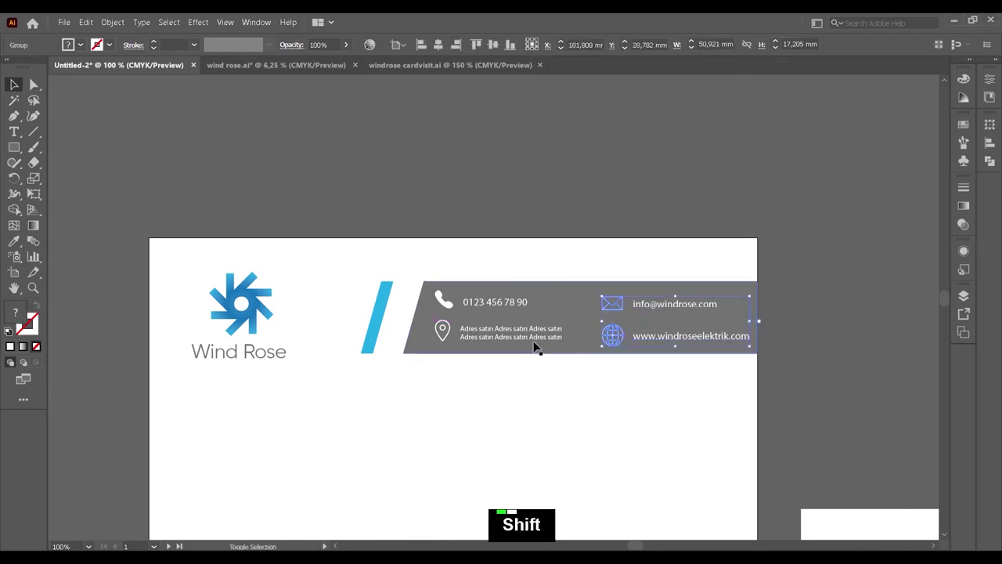
click(537, 346)
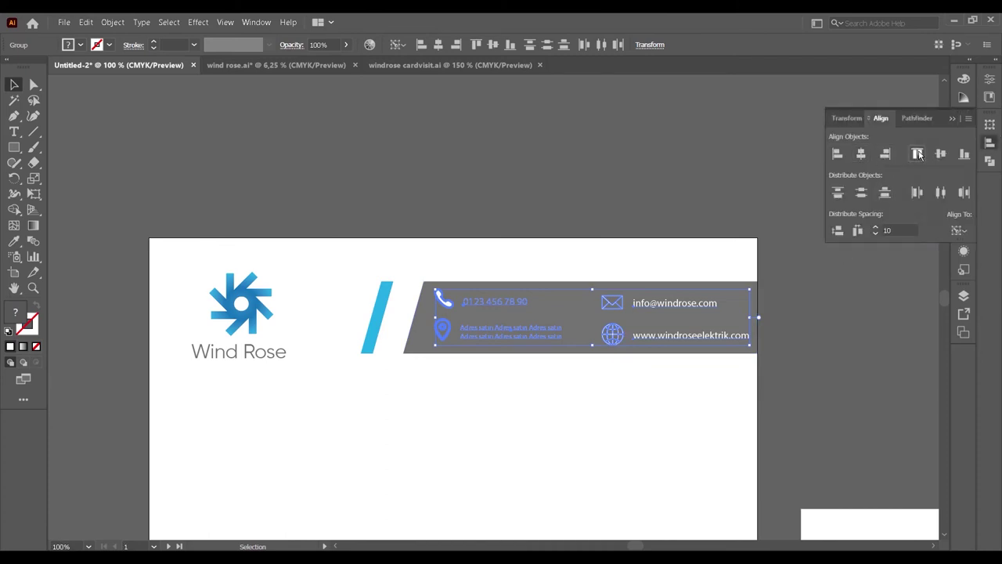
double_click(964, 157)
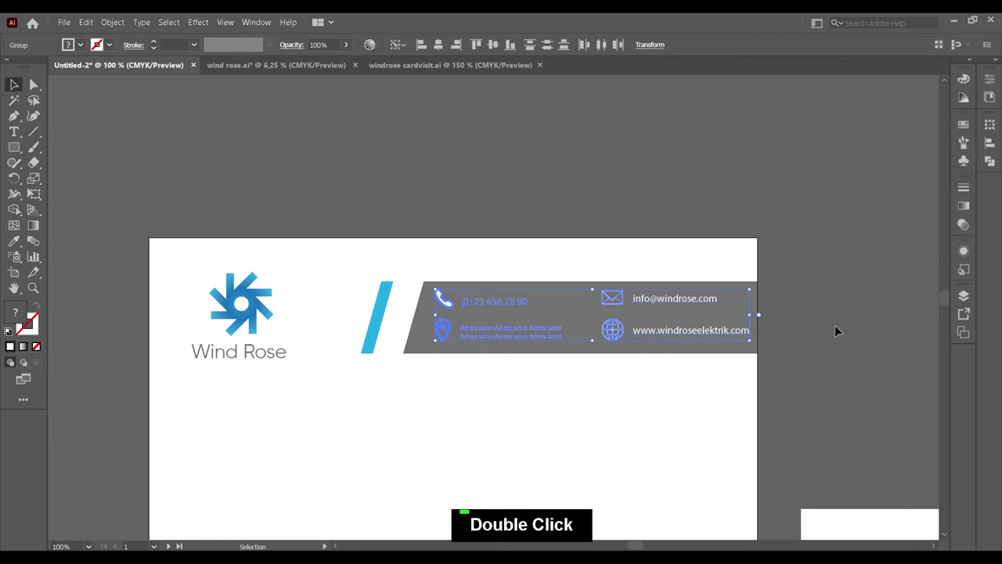
key(ctrl+shift+g)
key(ctrl+shift+g)
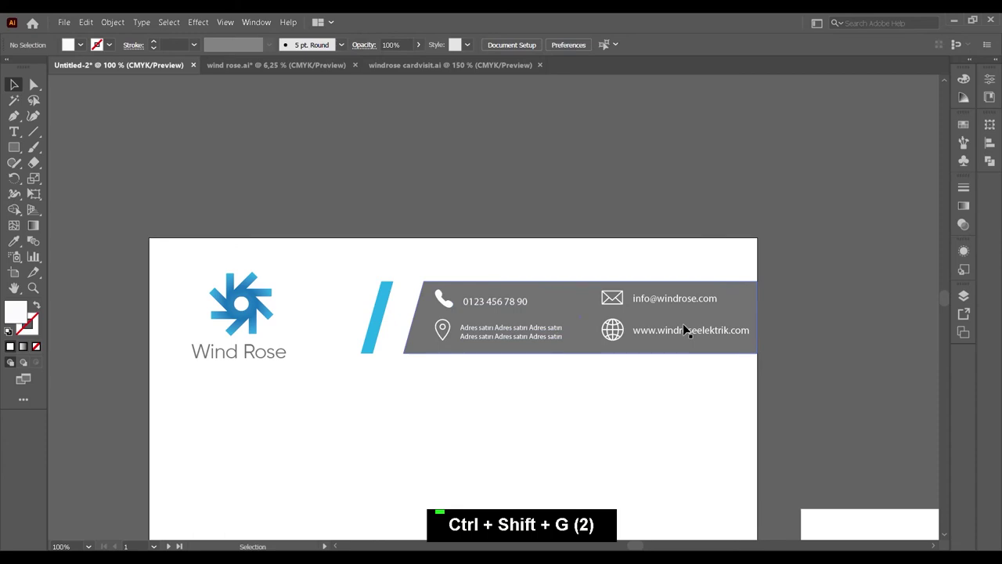
Nudge the contact rows into position, left-align all items and group them as one block.
click(524, 341)
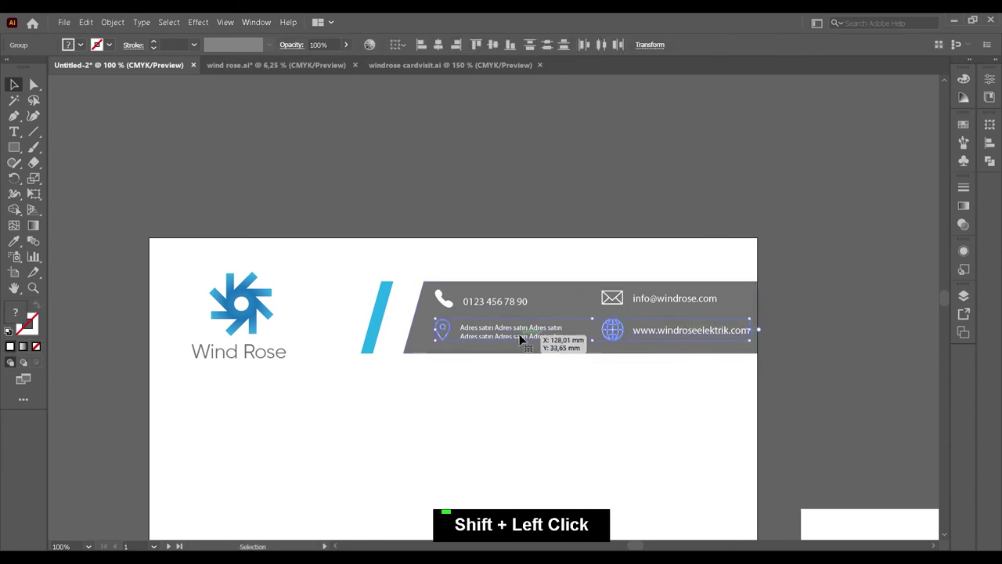
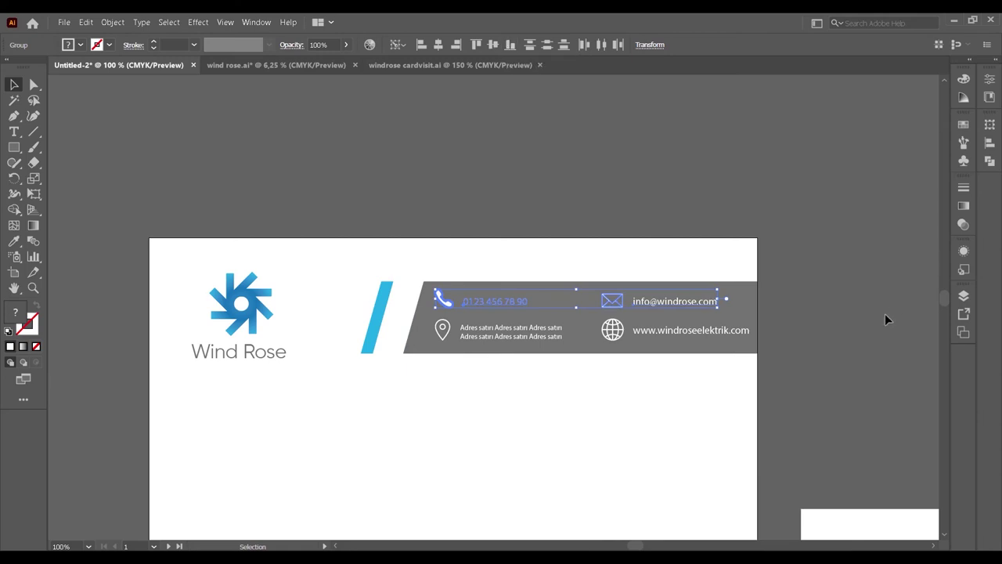
key(ctrl+g)
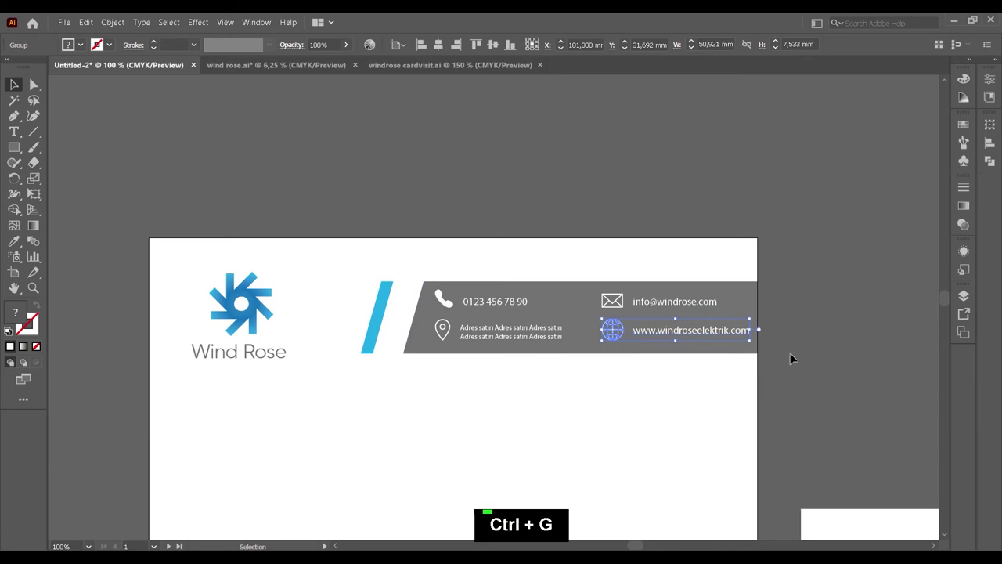
key(Down)
click(547, 336)
key(ctrl+g)
click(507, 304)
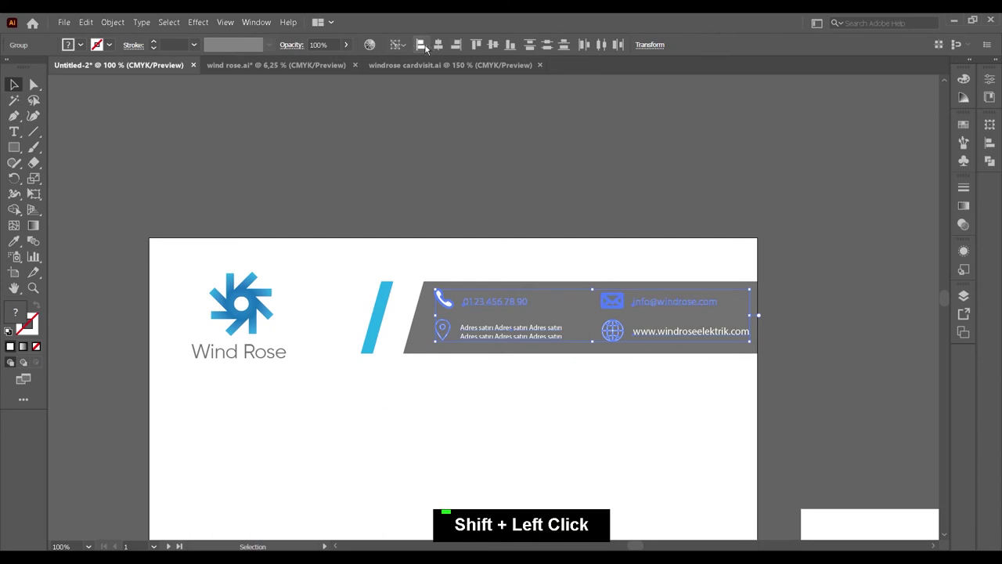
click(429, 48)
key(ctrl+g)
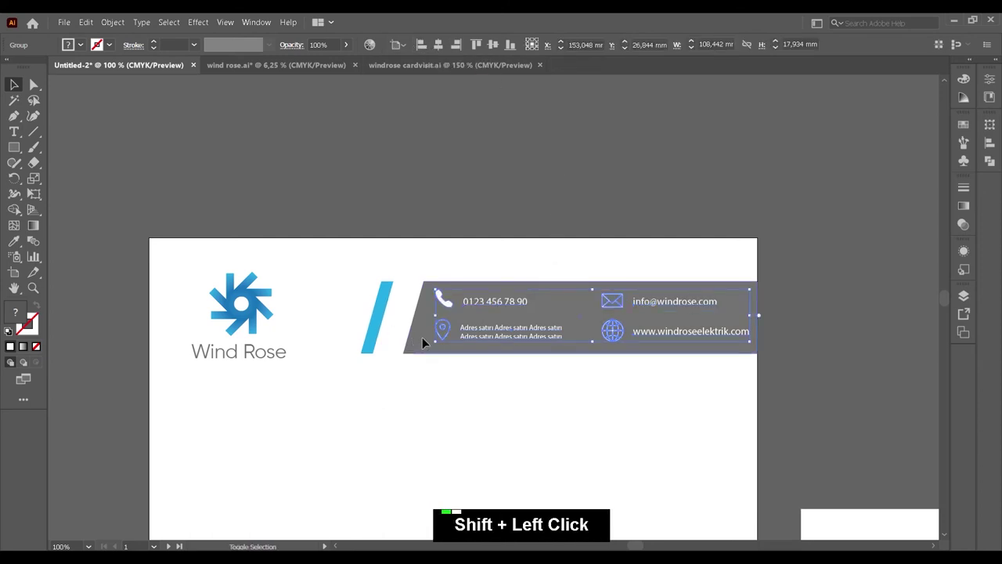
Centre the contact block vertically within the grey header bar.
click(425, 341)
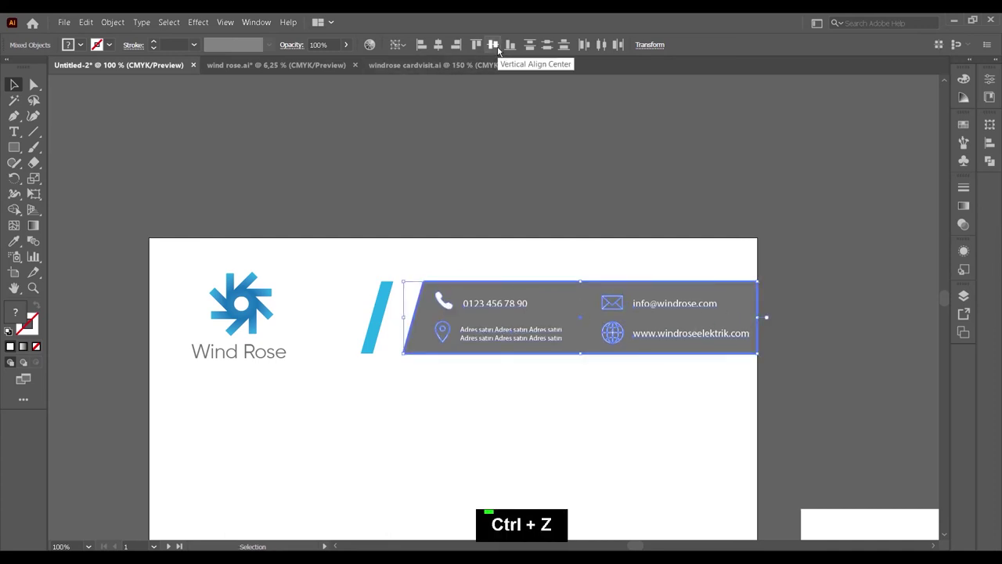
key(ctrl+g)
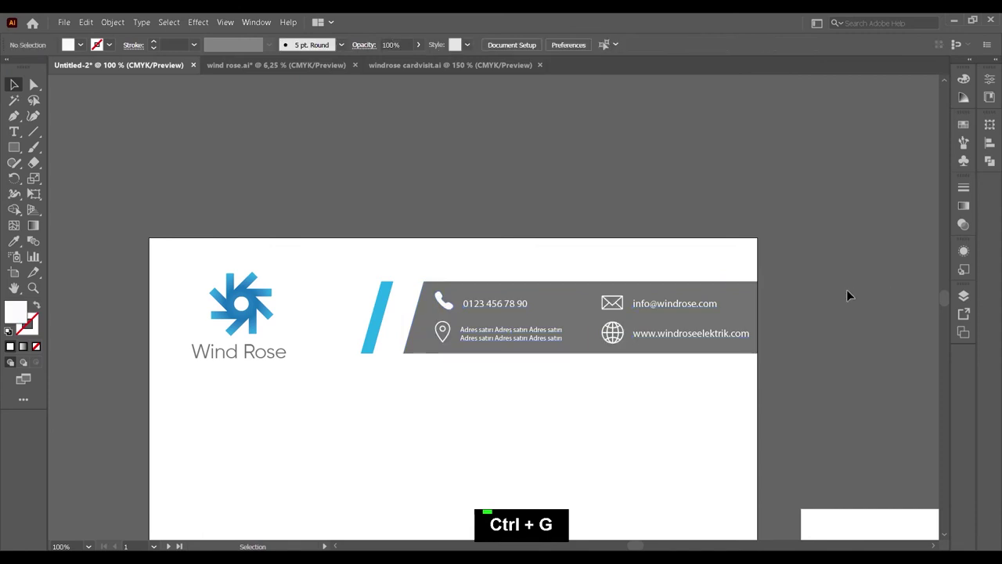
Distribute horizontal space evenly between the blue slanted stripe and the grey bar.
scroll(down, 3)
scroll(down, 3)
scroll(up, 3)
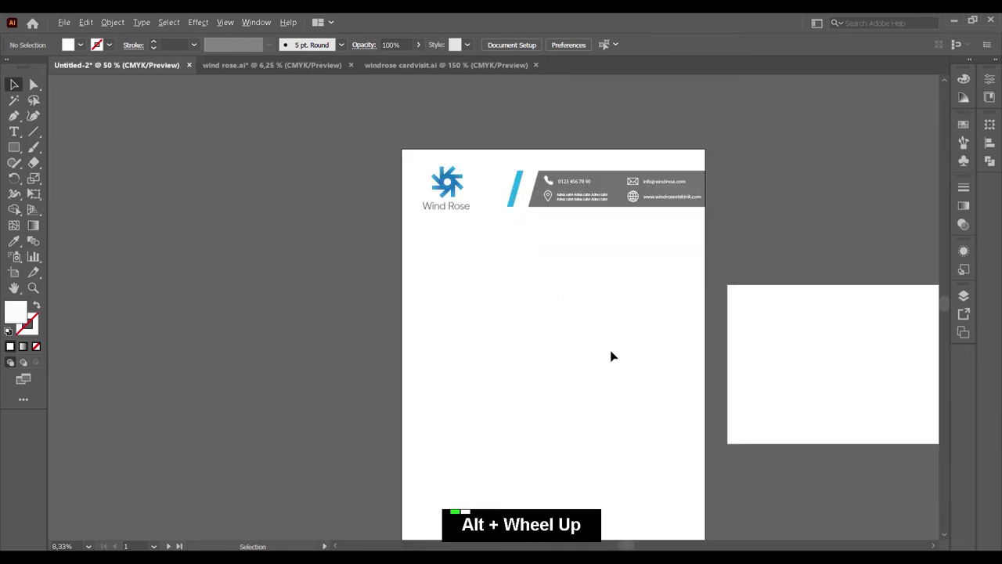
scroll(up, 3)
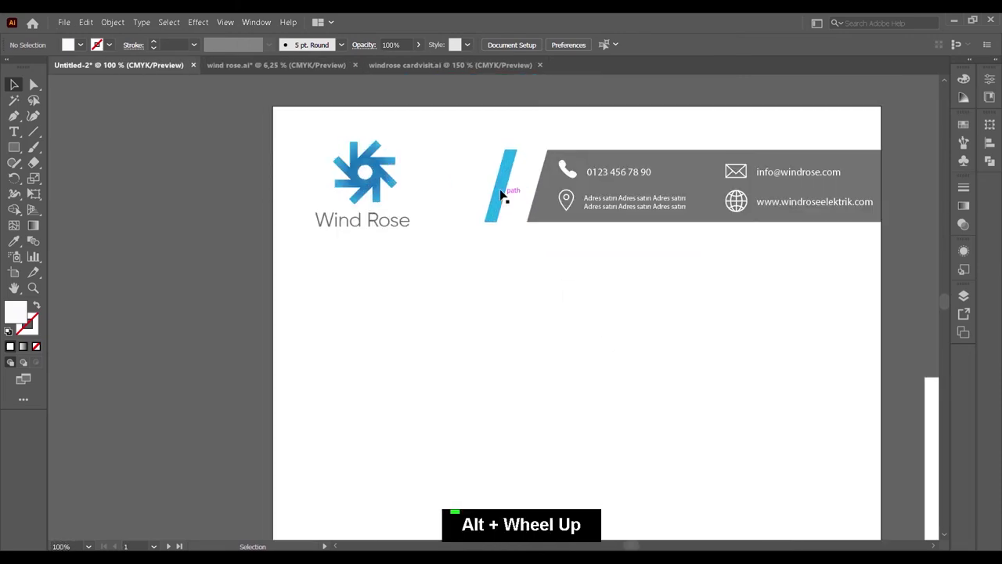
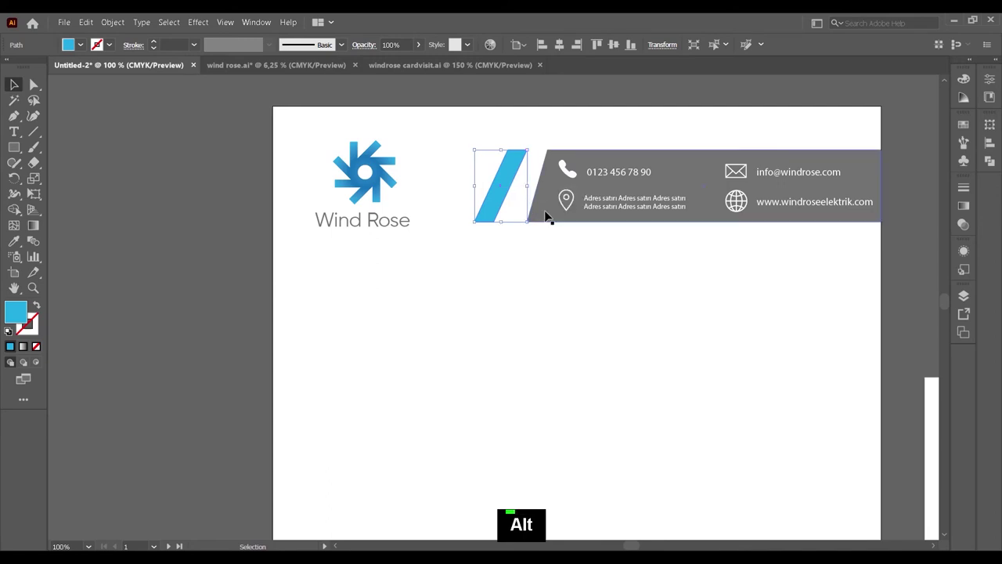
click(544, 197)
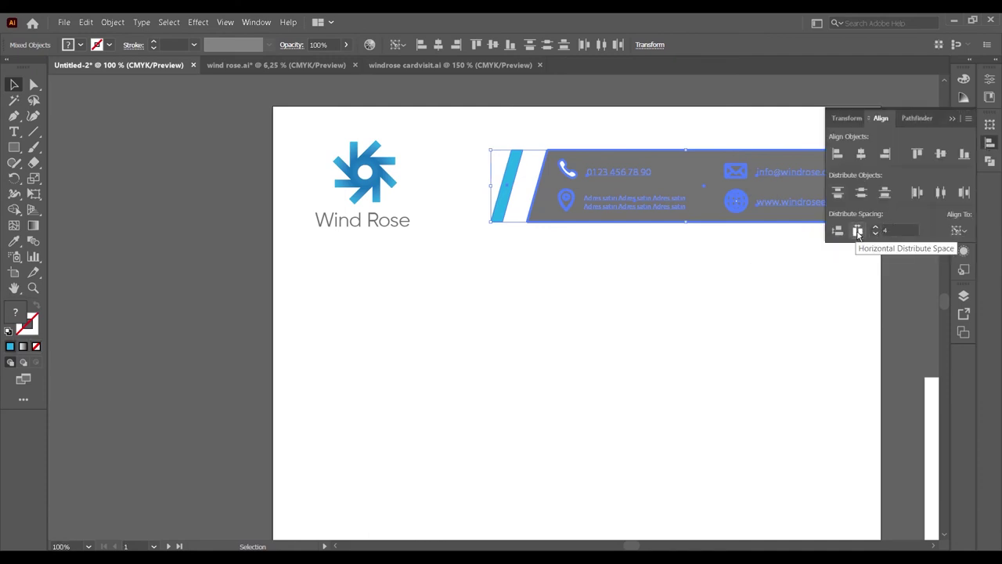
double_click(878, 233)
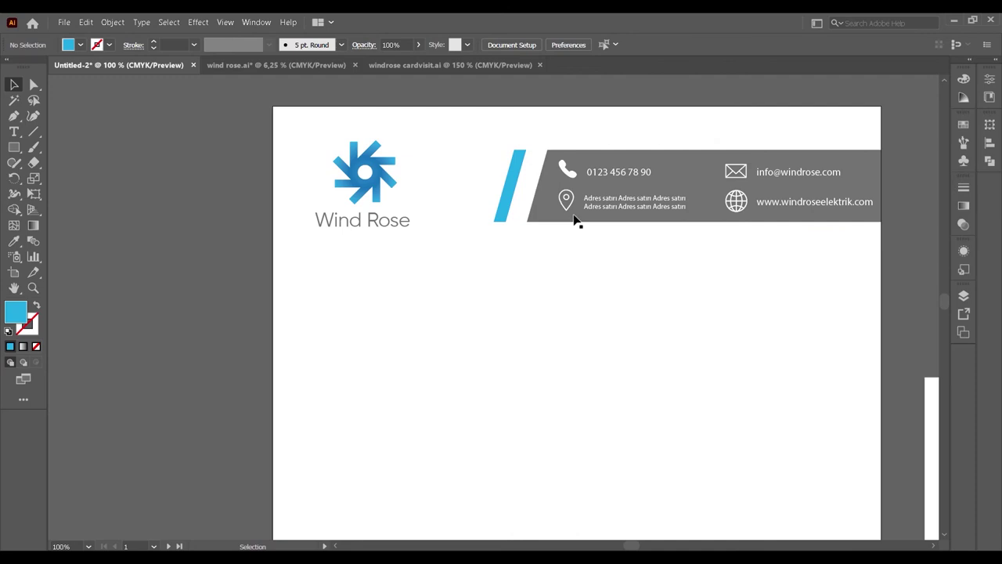
Nudge the blue stripe rightward until only a narrow gap separates it from the grey bar.
key(Right)
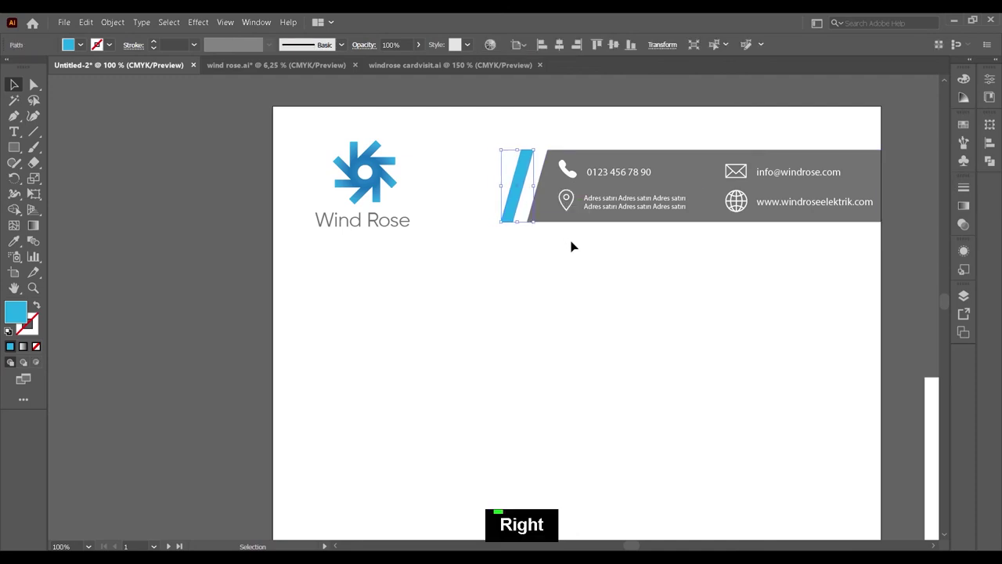
key(Right)
key(Right)
key(Right)
key(Right)
key(Right)
key(Right)
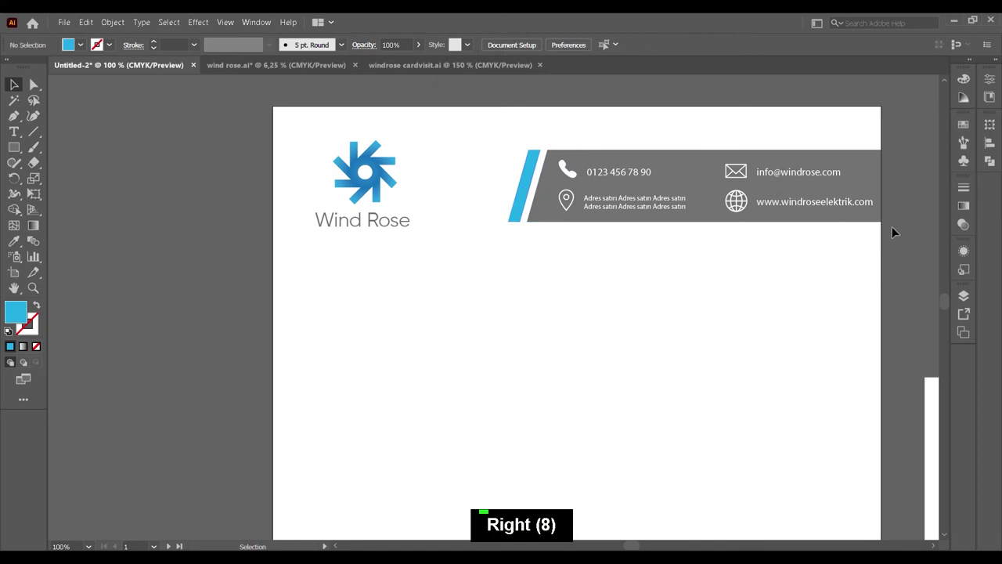
Zoom out and vertically centre the logo with the slash and grey contact header.
scroll(down, 3)
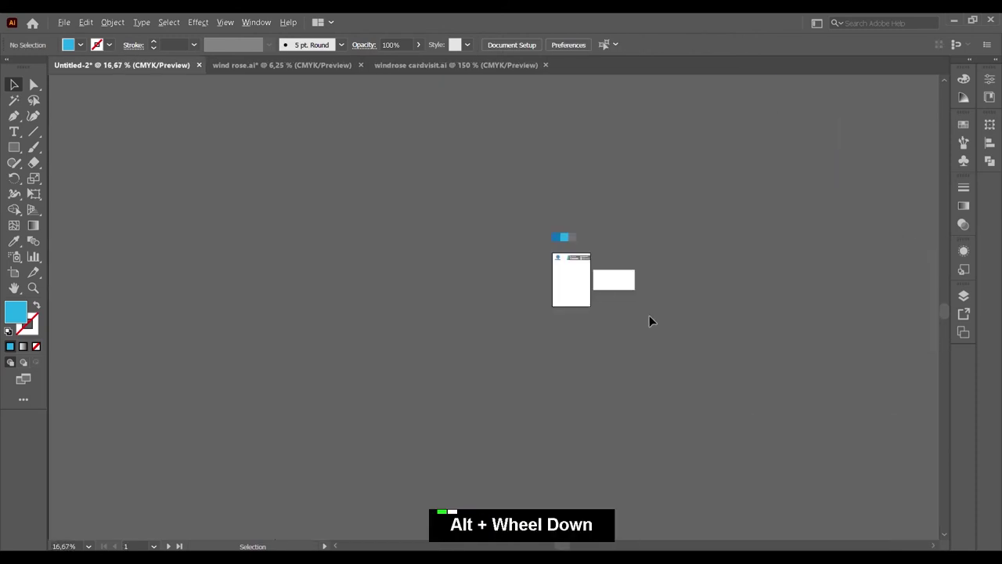
scroll(up, 3)
key(alt+z)
scroll(up, 3)
scroll(up, 3)
Move across to the business card artboard and bring up the Rectangle size dialog.
key(Right)
key(Right)
key(Right)
key(Right)
key(Right)
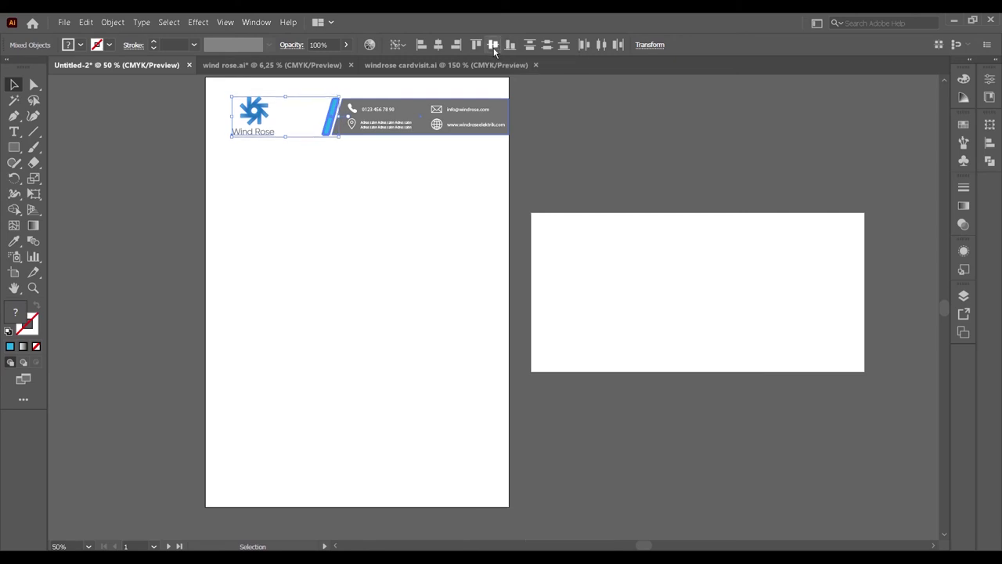
scroll(up, 3)
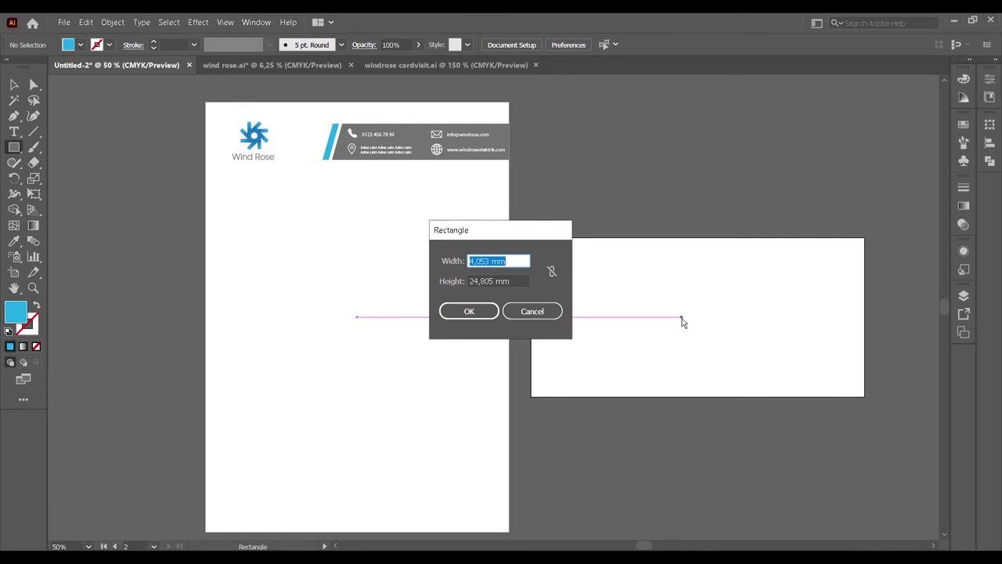
Create the business card rectangle at 110 by 230 from the Rectangle dialog.
text(110)
key(Tab)
text(110 230)
key(Return)
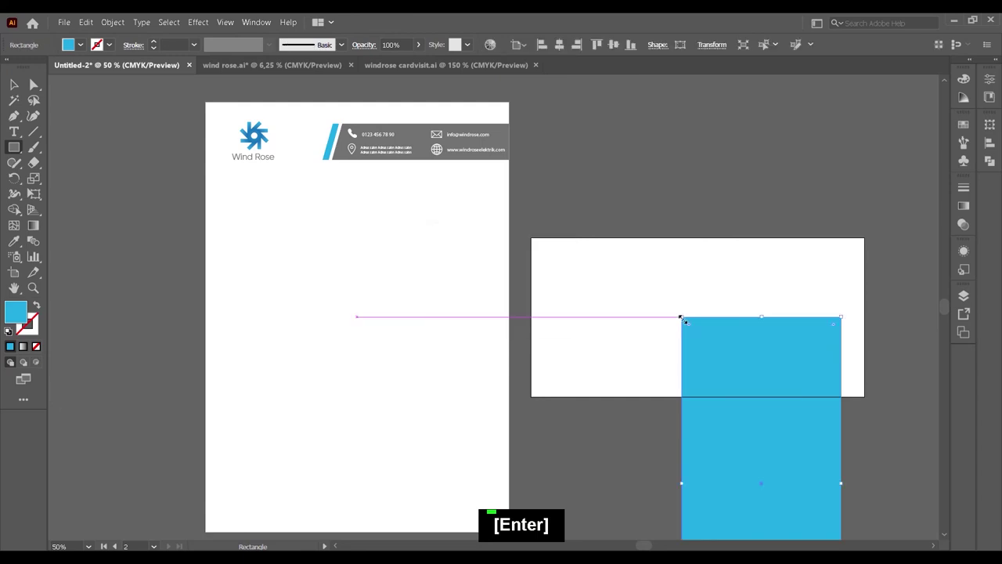
Fill the card rectangle with the swatch grey so it covers the card artboard.
scroll(down, 3)
scroll(down, 3)
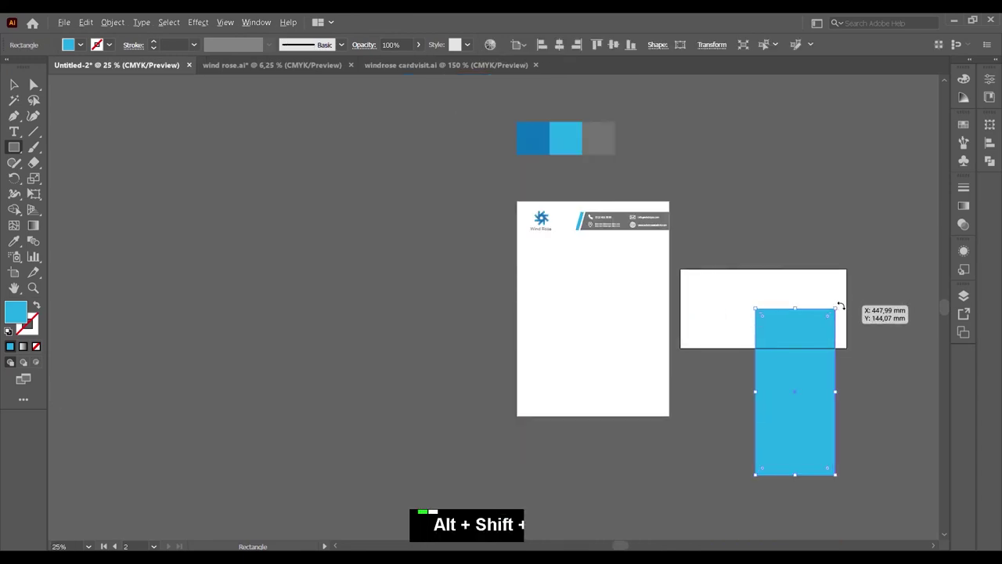
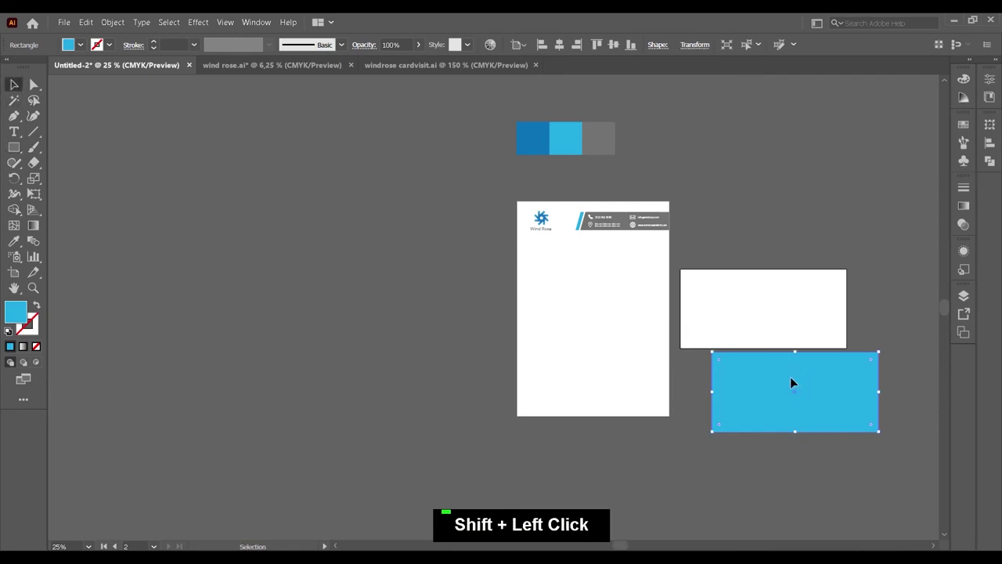
double_click(619, 51)
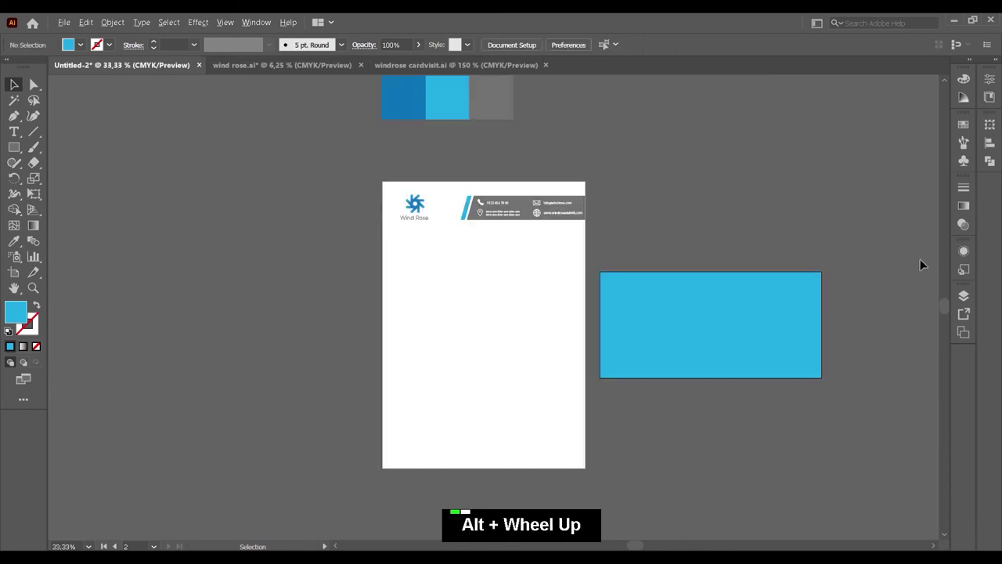
scroll(up, 3)
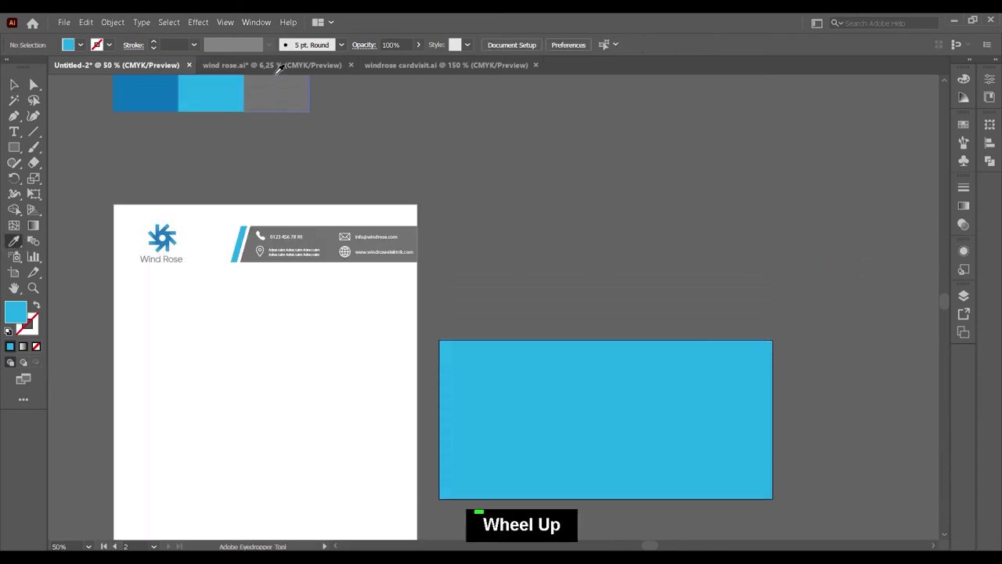
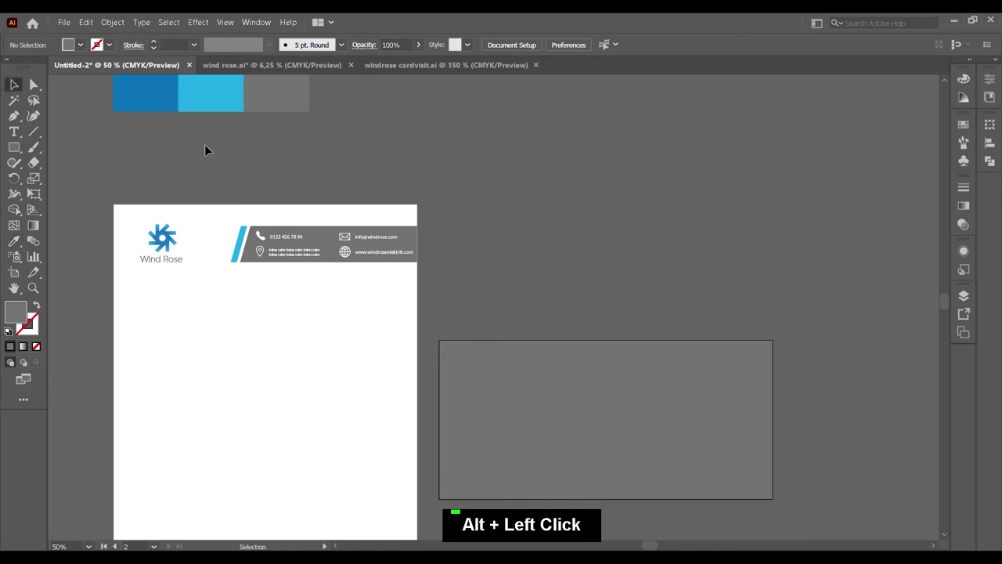
double_click(693, 267)
Copy the Wind Rose logo onto the card's top-left corner and recolour it white.
scroll(down, 3)
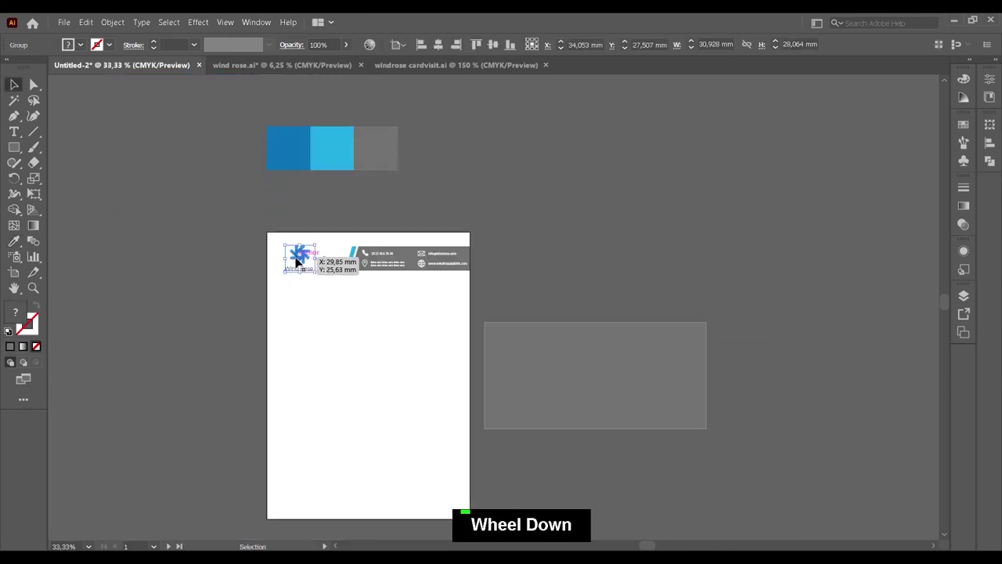
click(299, 261)
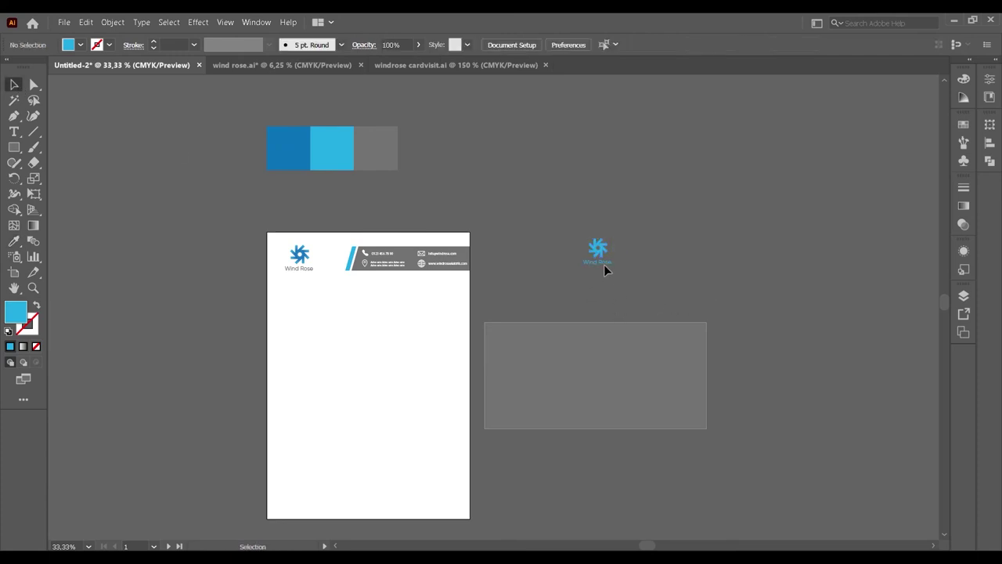
right_click(551, 280)
double_click(701, 413)
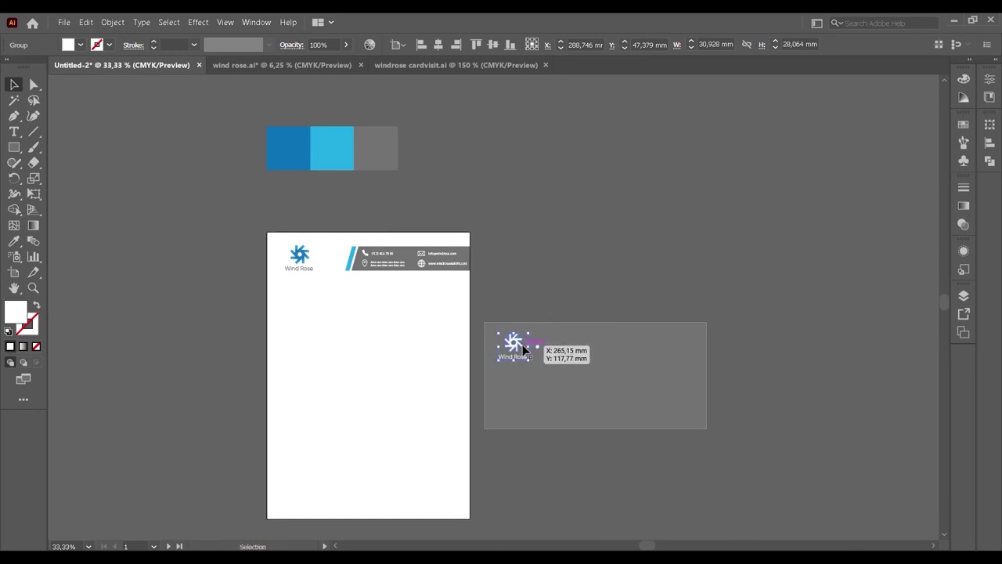
scroll(up, 3)
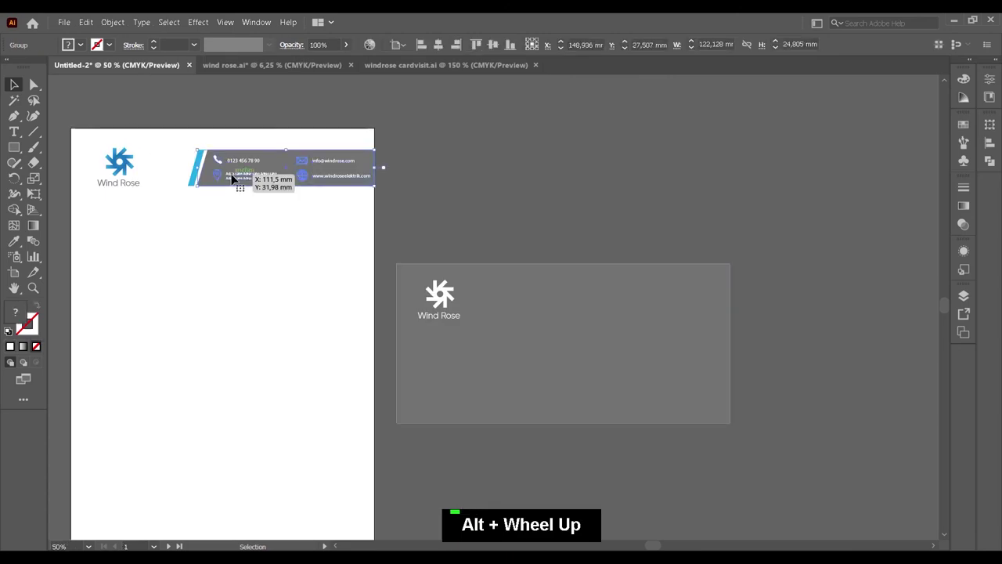
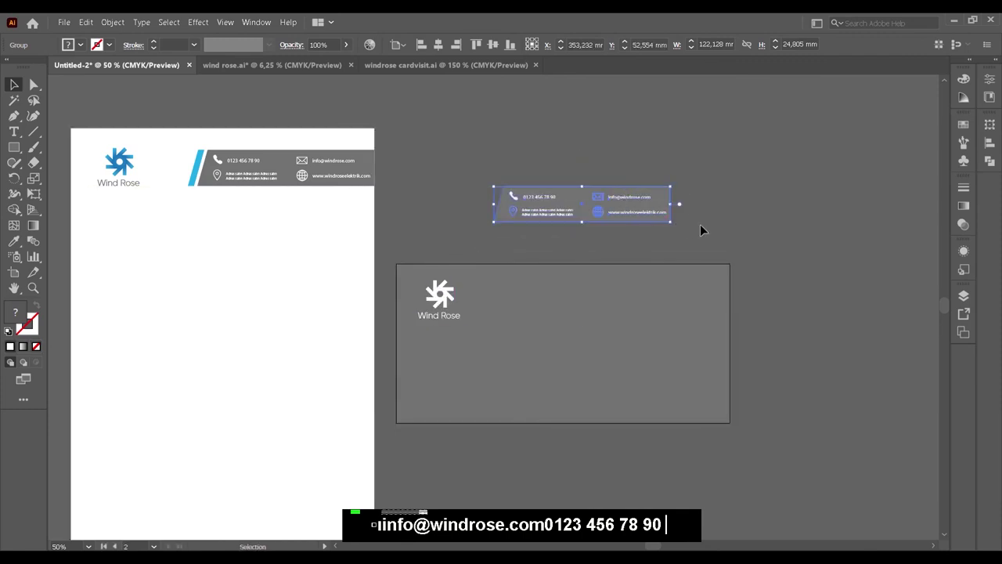
Ungroup the copied contact header, delete the bar, and line the contact items up on one row.
right_click(617, 209)
double_click(801, 212)
key(Delete)
right_click(546, 216)
double_click(738, 206)
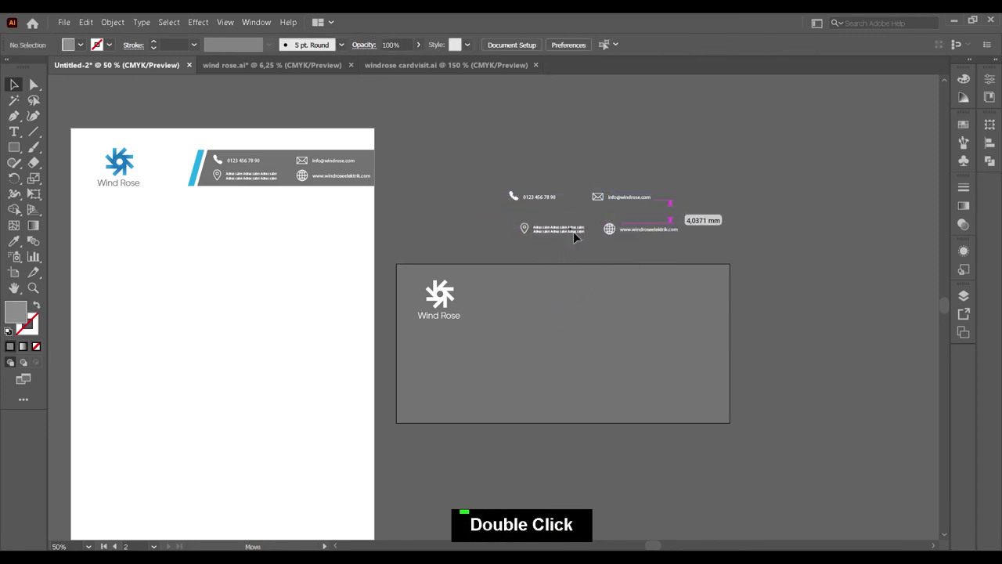
click(611, 200)
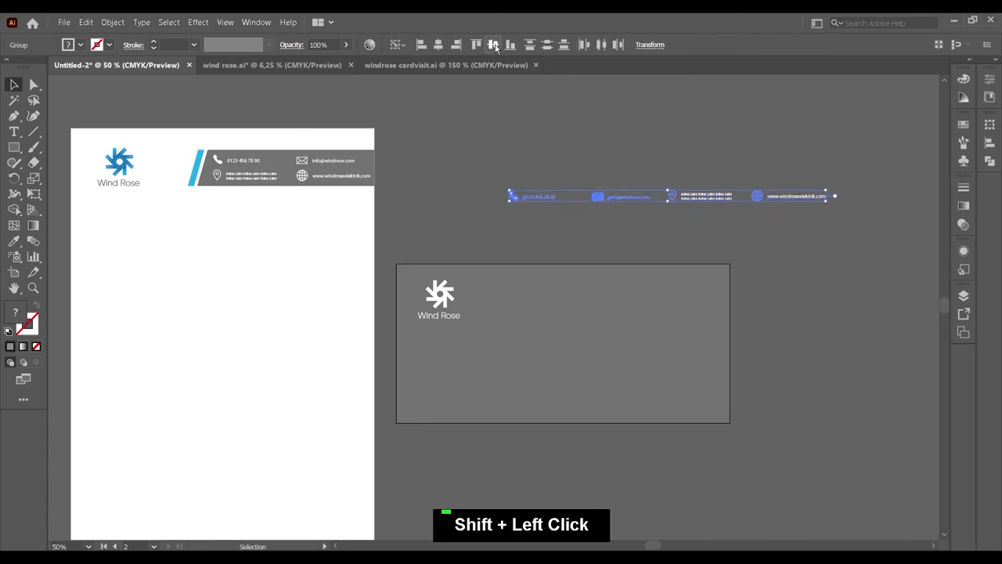
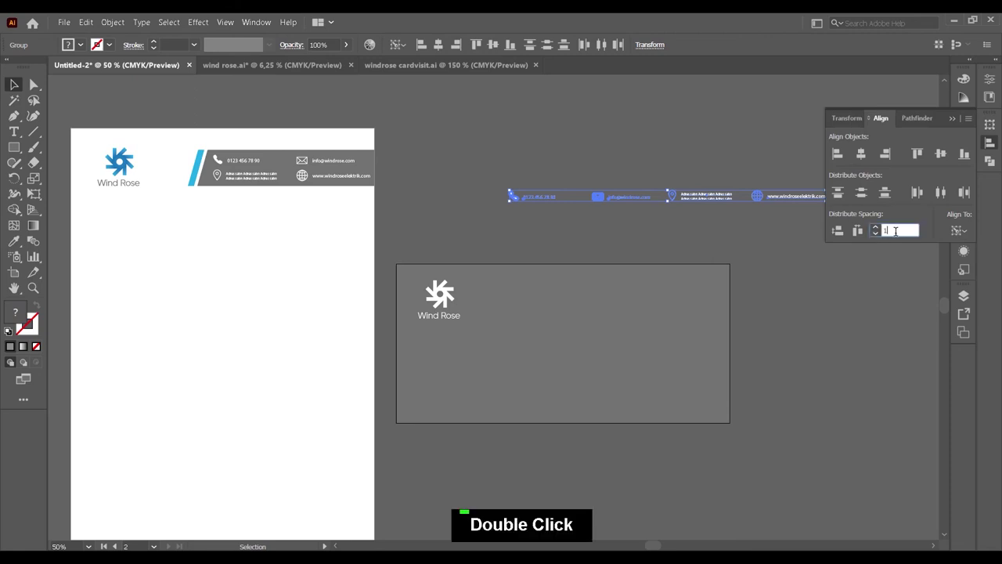
Set the row's distribute spacing and respace the contact items more closely.
text(0)
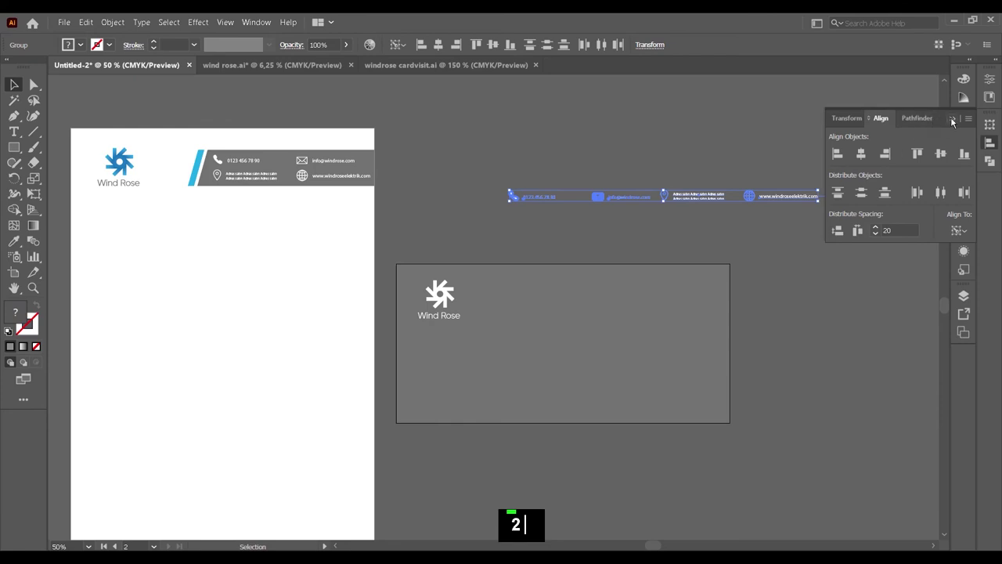
click(840, 228)
right_click(778, 195)
double_click(639, 200)
right_click(639, 201)
double_click(649, 245)
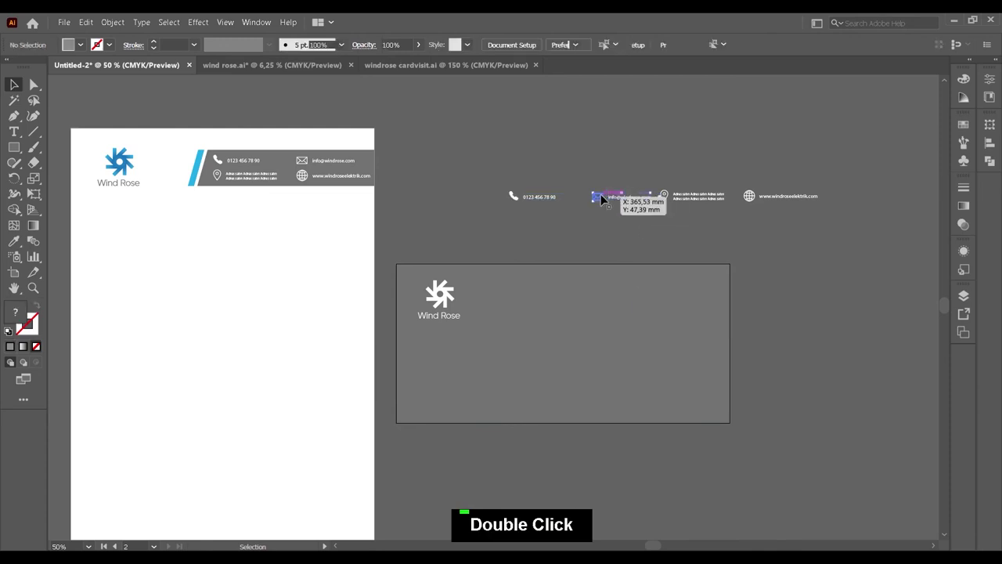
click(541, 202)
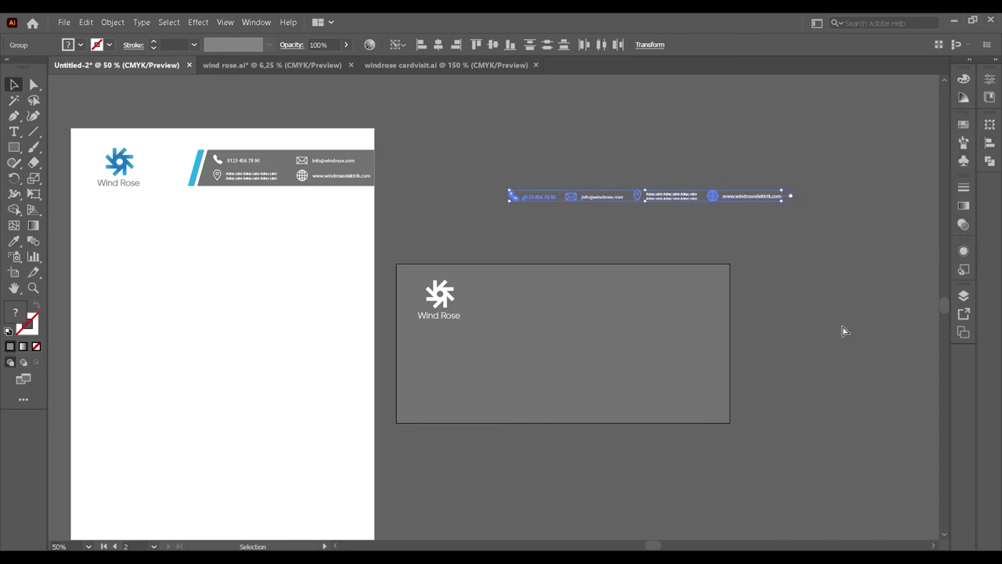
Group the contact row and place it along the bottom of the grey card.
key(ctrl+g)
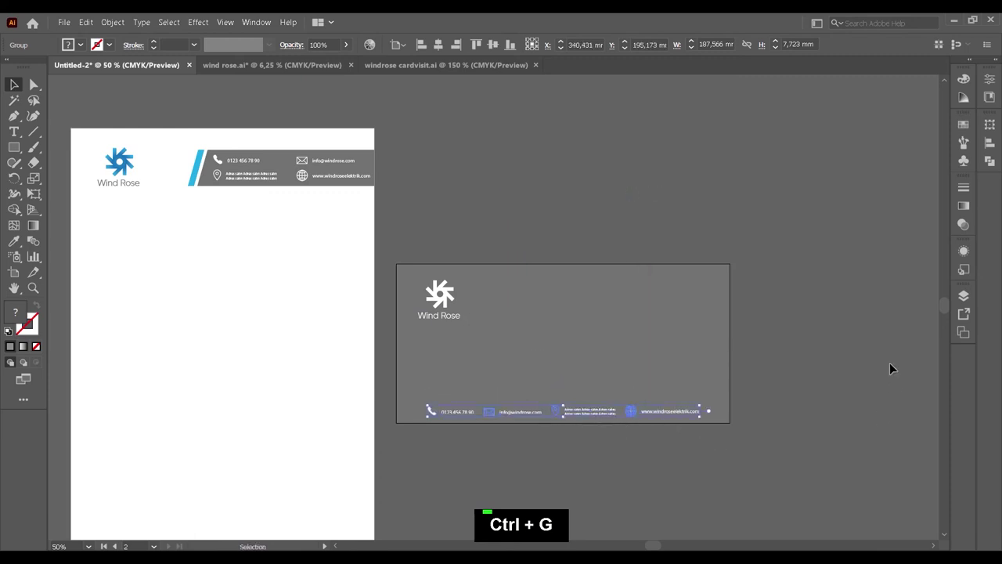
right_click(652, 415)
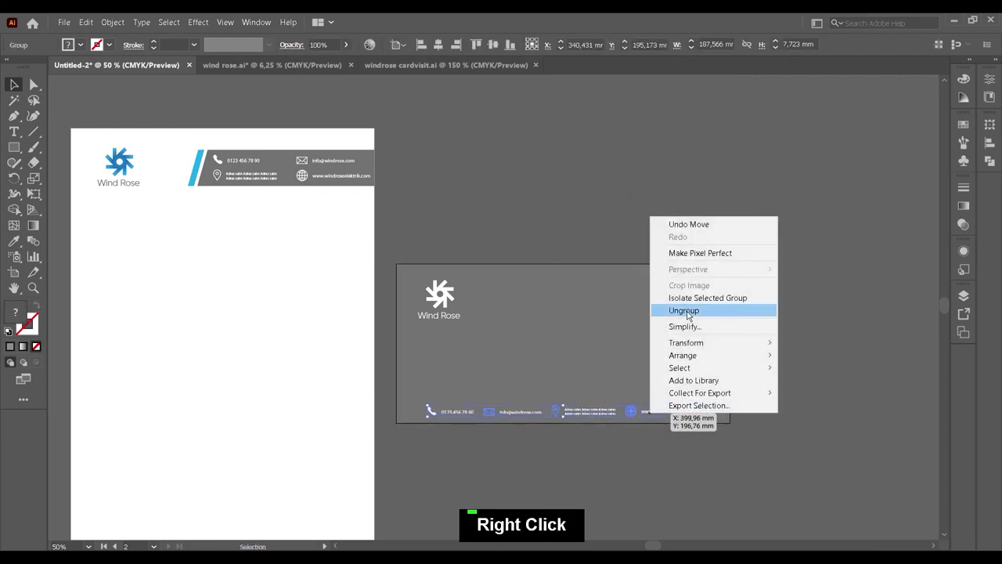
double_click(888, 412)
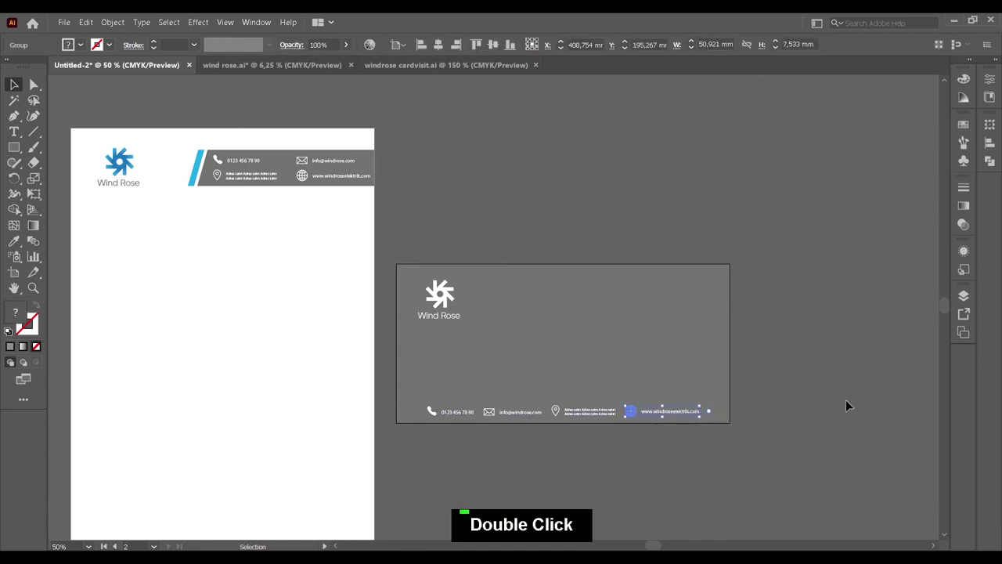
key(Up)
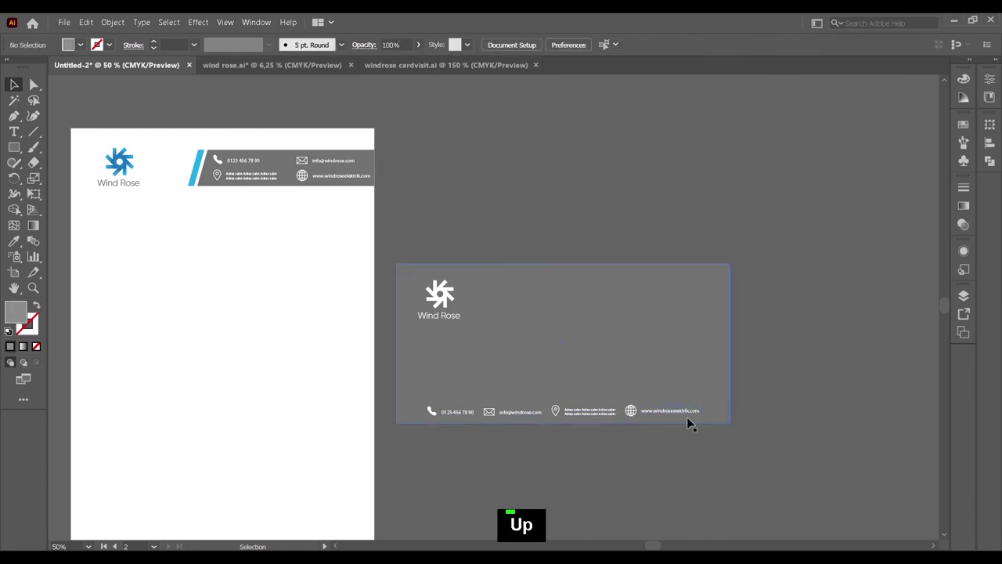
Select all the card's contact icons and text as one grouped row.
scroll(up, 3)
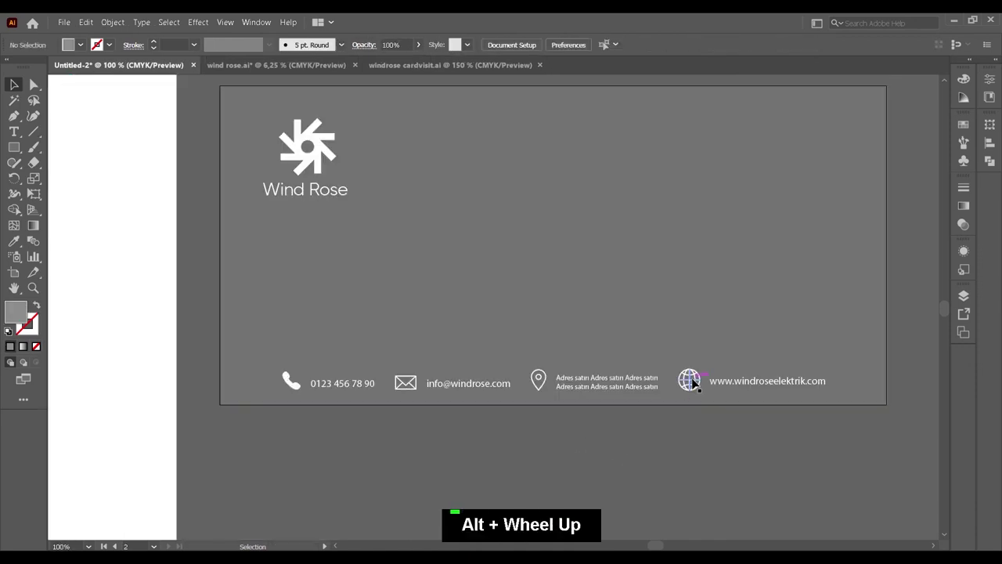
click(596, 389)
click(476, 382)
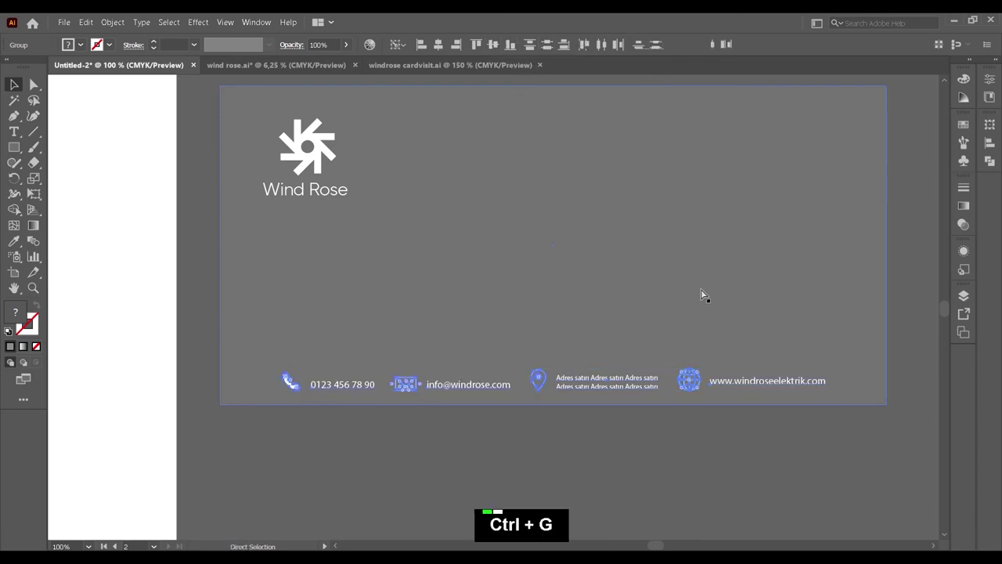
click(509, 276)
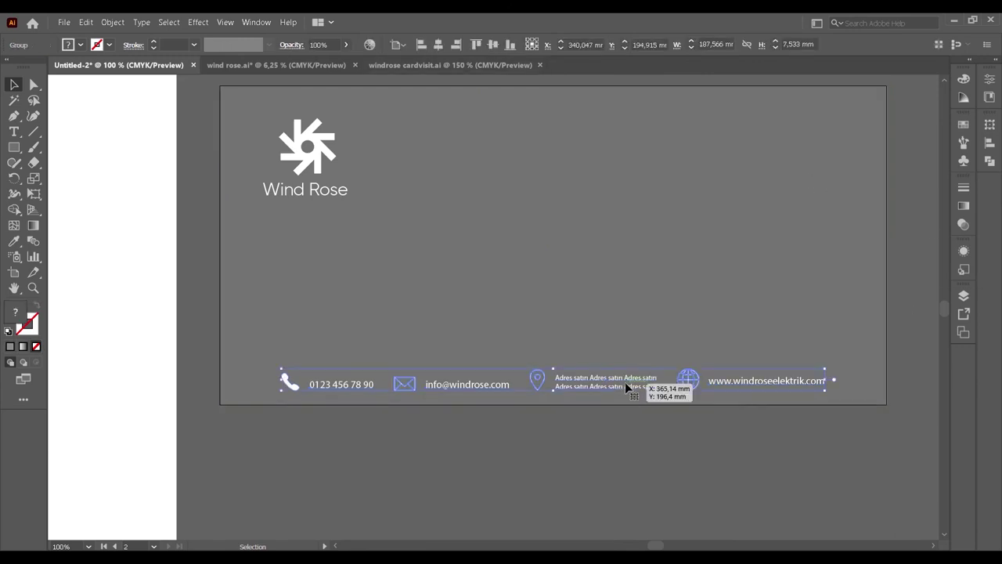
Nudge the contact row up so it sits a little higher above the card's bottom edge.
key(Up)
key(Up)
key(Up)
key(Up)
key(Up)
key(Up)
key(Up)
key(Up)
Position a white rounded rectangle on the card's right side above the contact row.
scroll(down, 3)
scroll(down, 3)
scroll(down, 3)
scroll(up, 3)
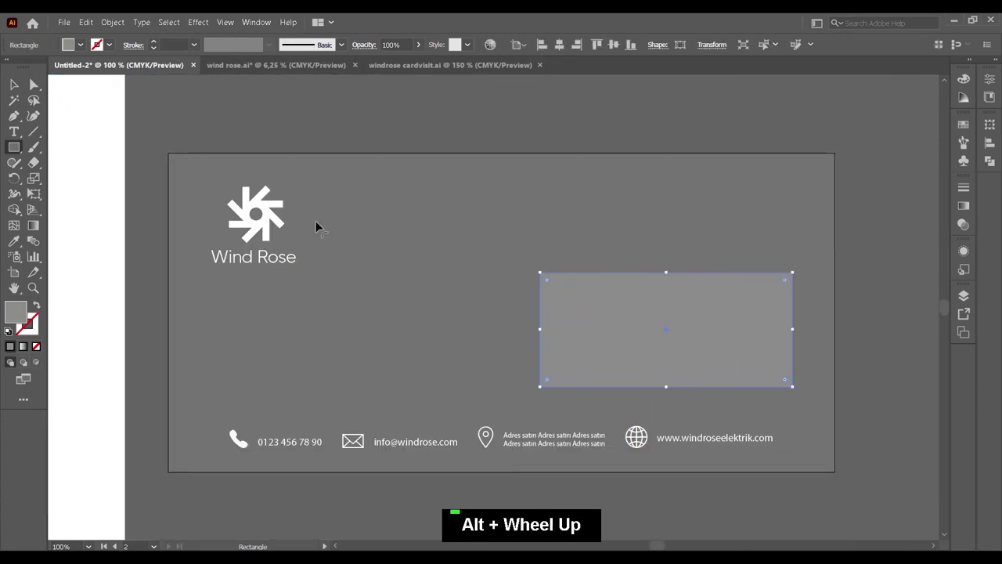
key(Left)
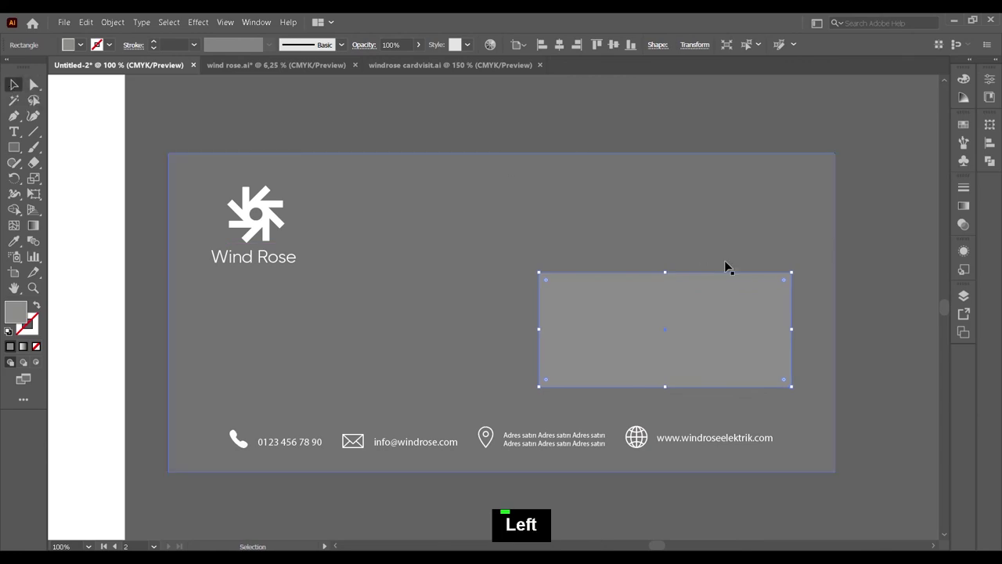
key(Up)
key(Left)
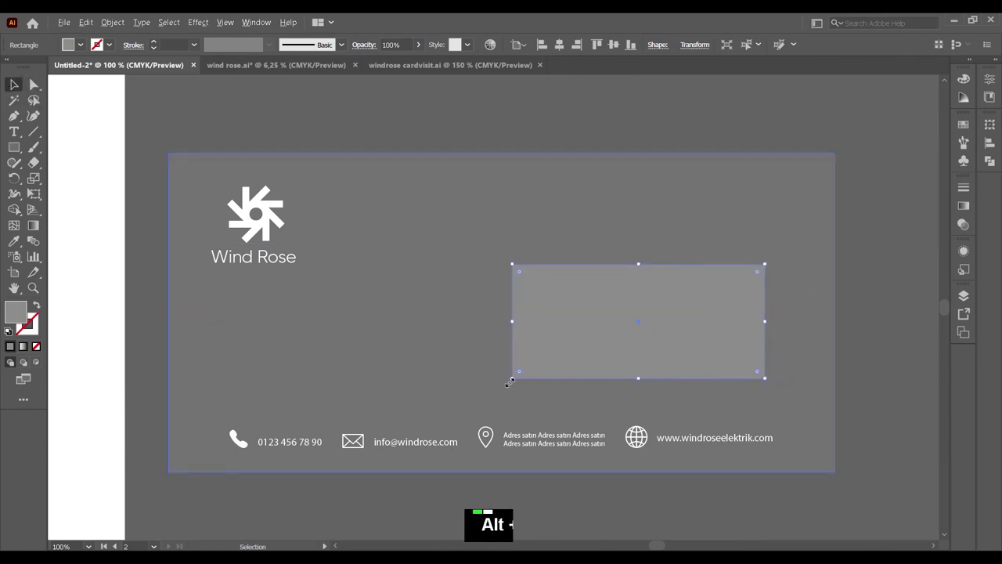
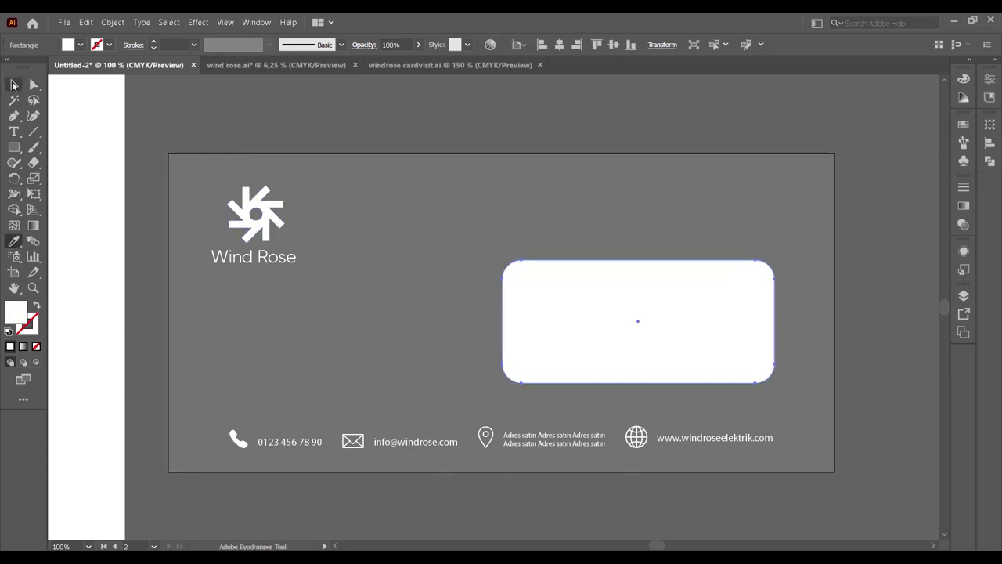
scroll(down, 3)
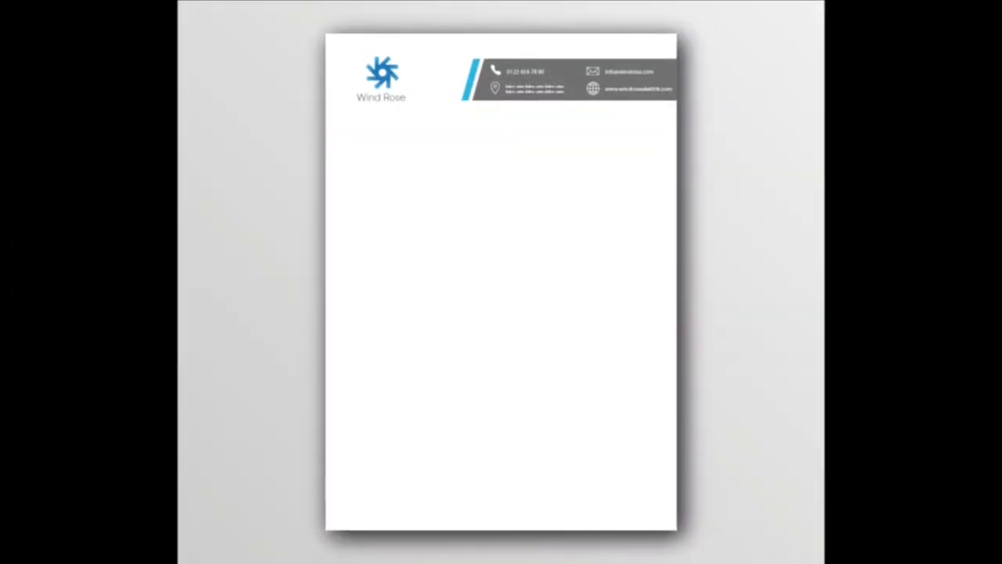